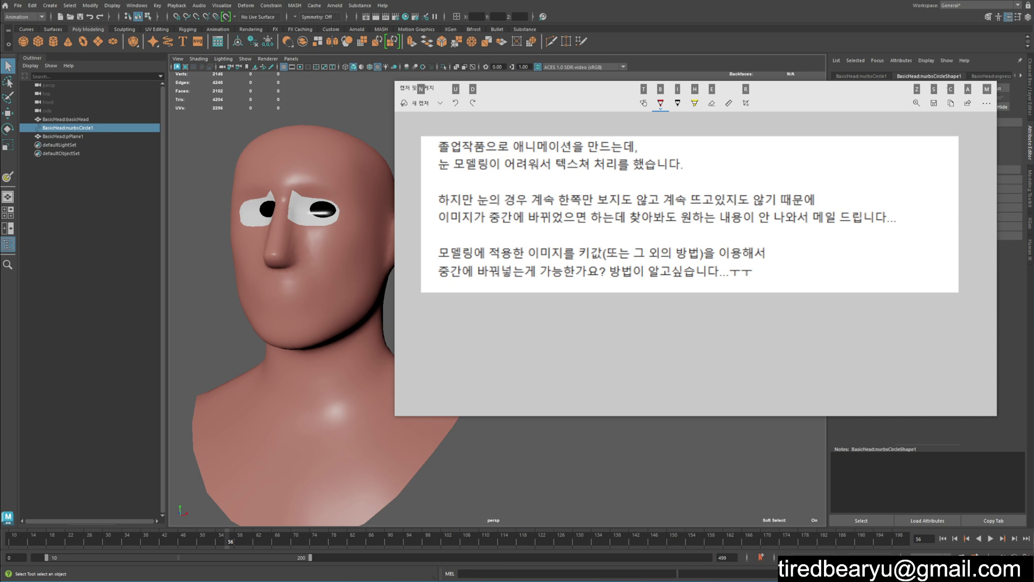
Close the notes window, select the NURBS control circle and move it with the Move tool.
right_click(660, 492)
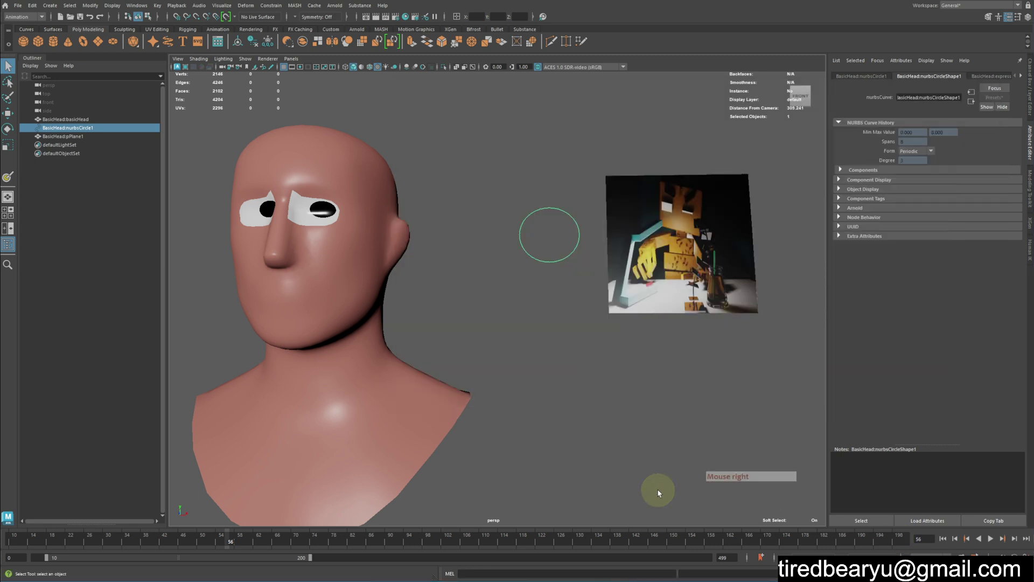
left_click(548, 329)
left_click(517, 198)
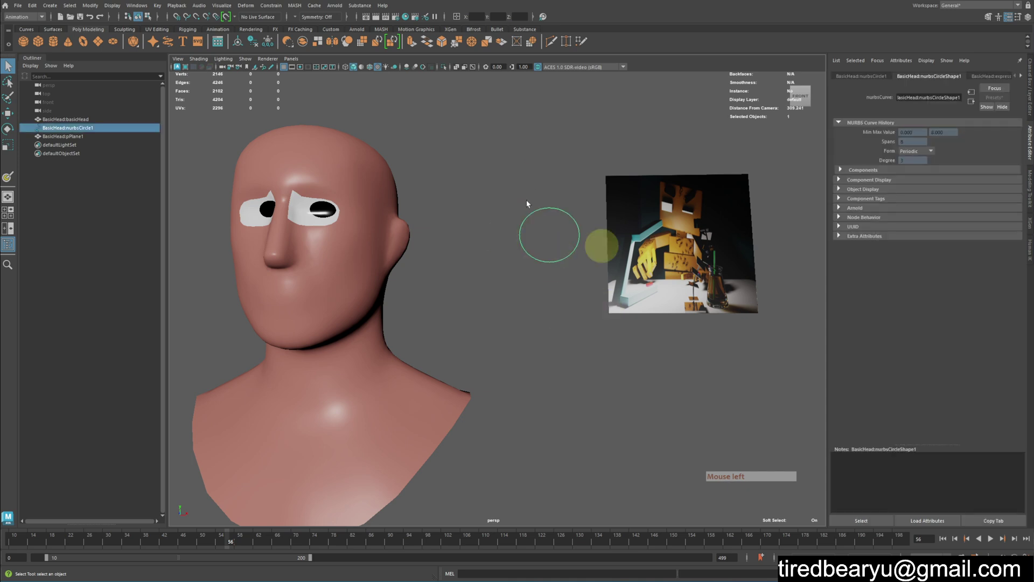
key("w")
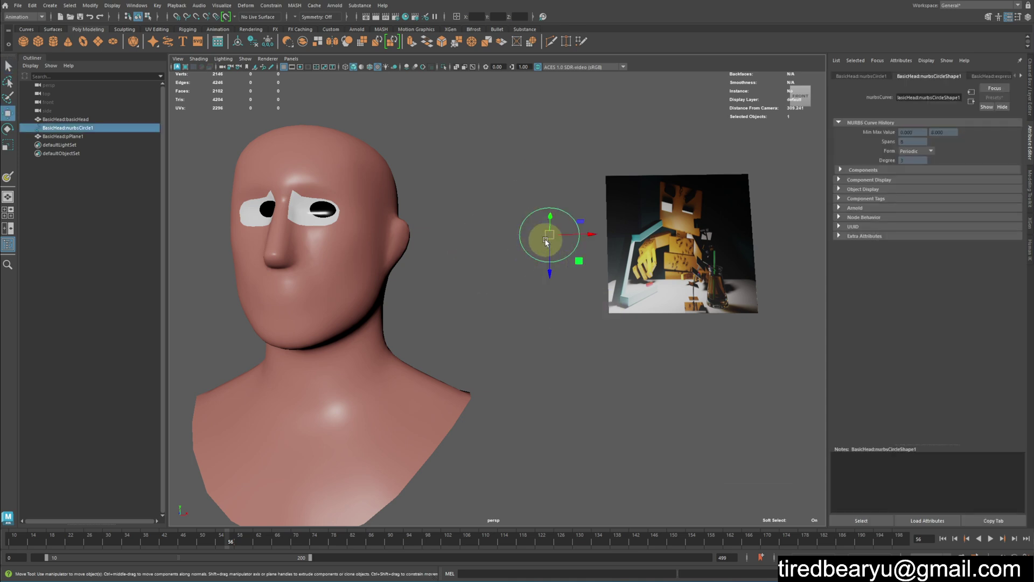
left_click(551, 240)
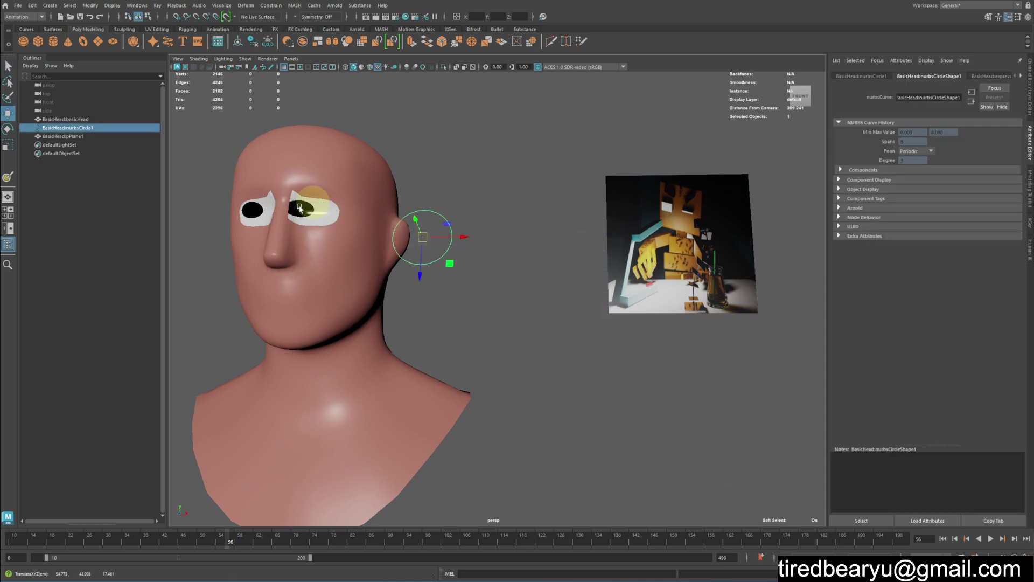
Tumble around the head and select the image plane beside it.
left_click(346, 229)
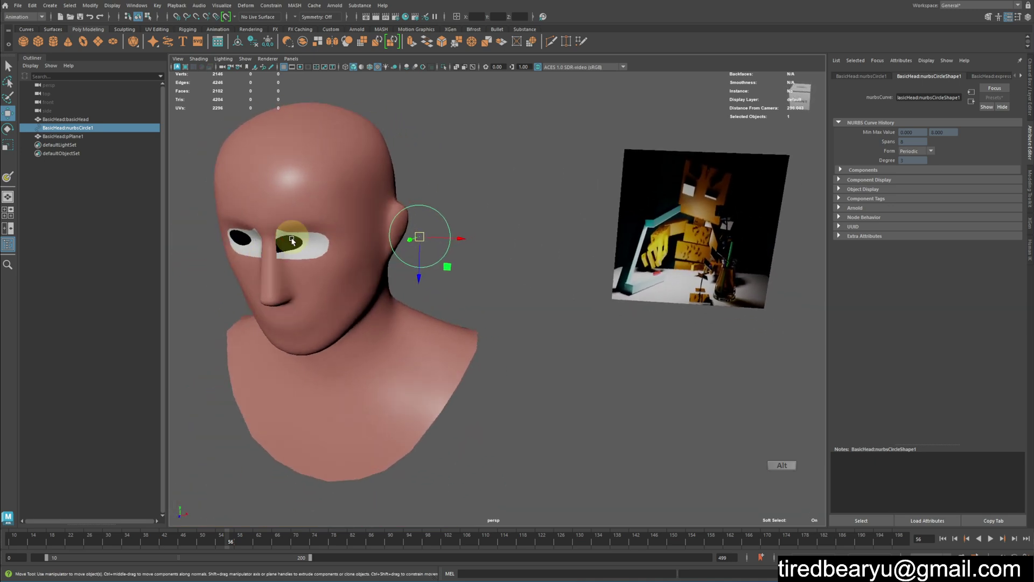
middle_click(393, 248)
left_click(464, 238)
middle_click(606, 246)
middle_click(534, 244)
left_click(684, 264)
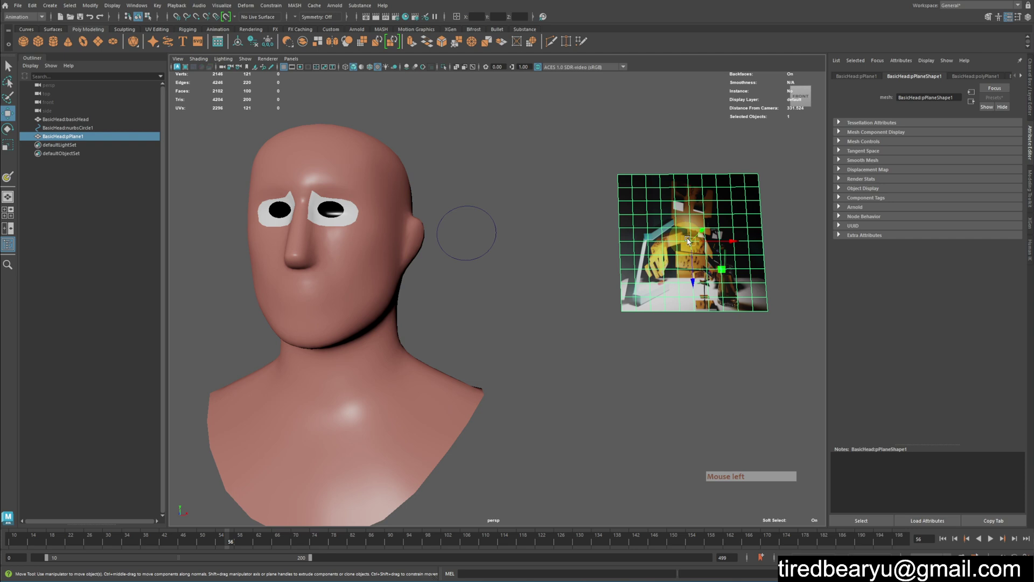
left_click(589, 244)
left_click(616, 176)
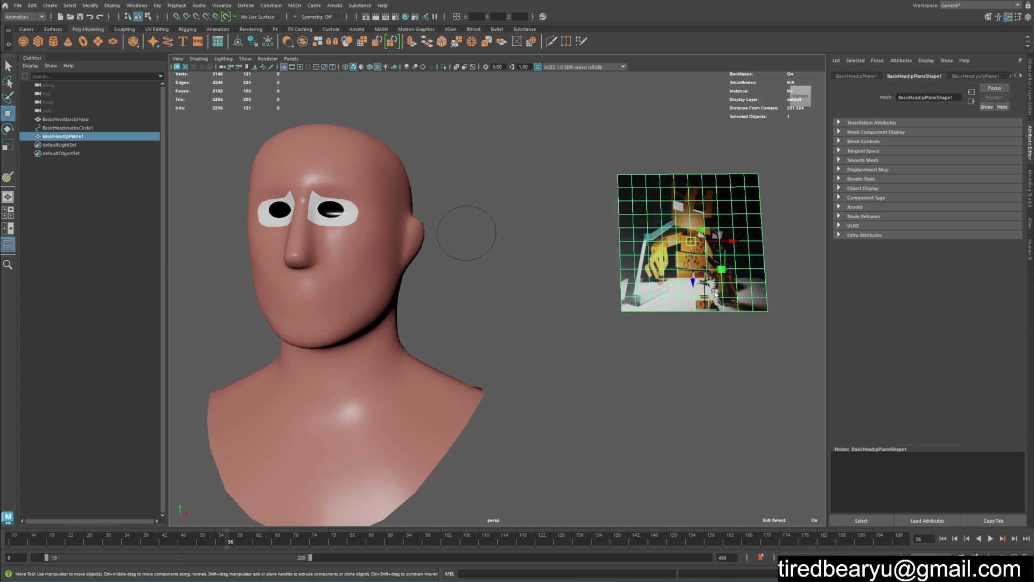
Reselect the control circle, move it back beside the head and show its channel box attributes.
left_click(485, 229)
key("w")
middle_click(557, 258)
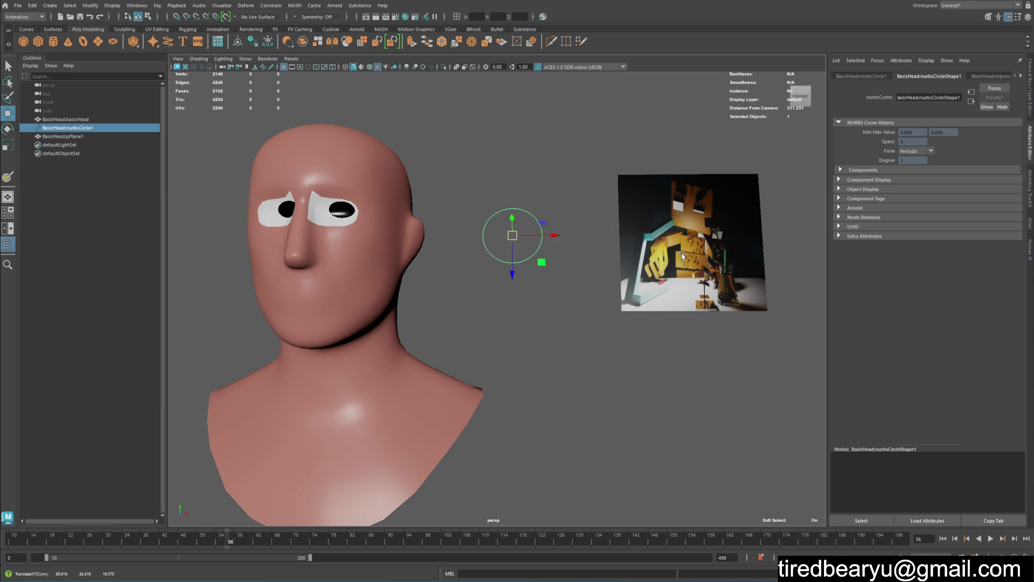
left_click(573, 346)
left_click(496, 236)
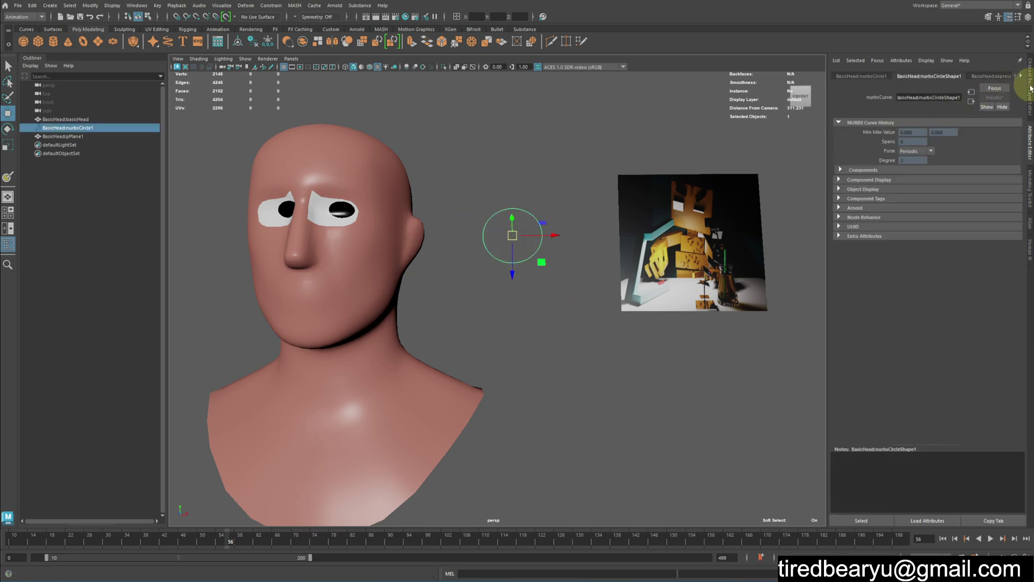
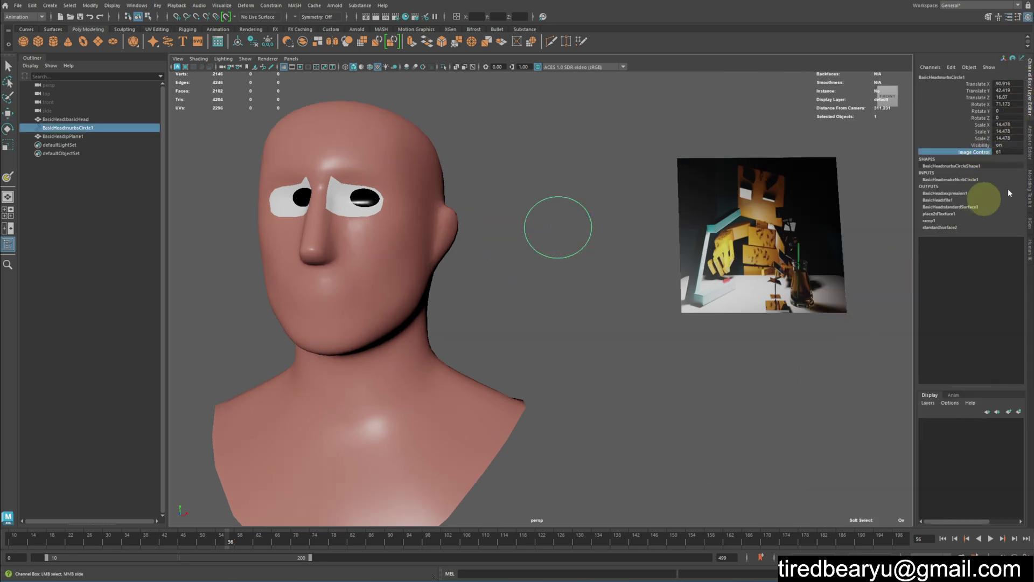
Inspect the circle's Image Control attribute in the channel box, then deselect everything.
middle_click(827, 172)
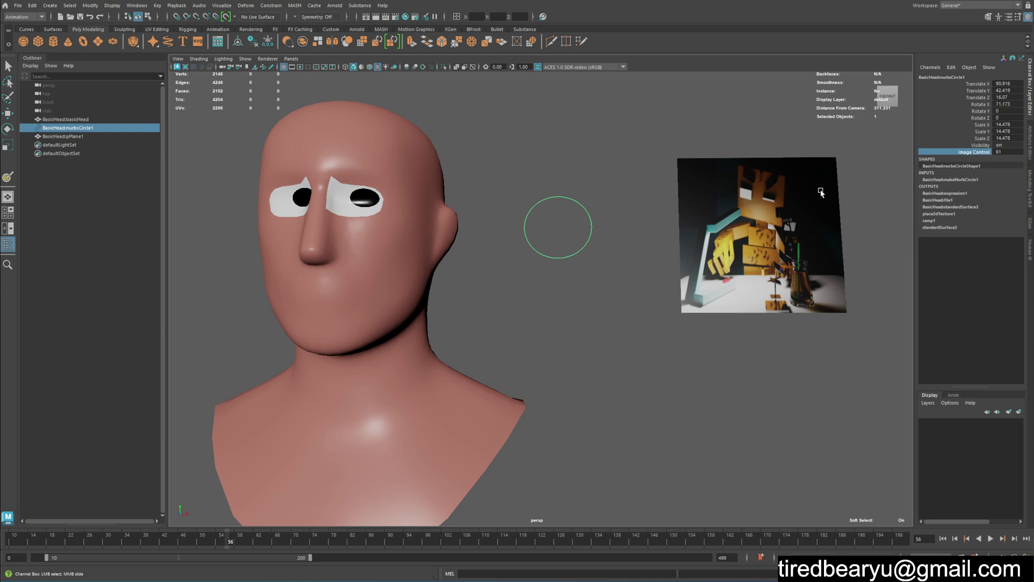
left_click(580, 278)
Start a new empty scene and open the Content Browser from the Windows menu.
key("ctrl+n")
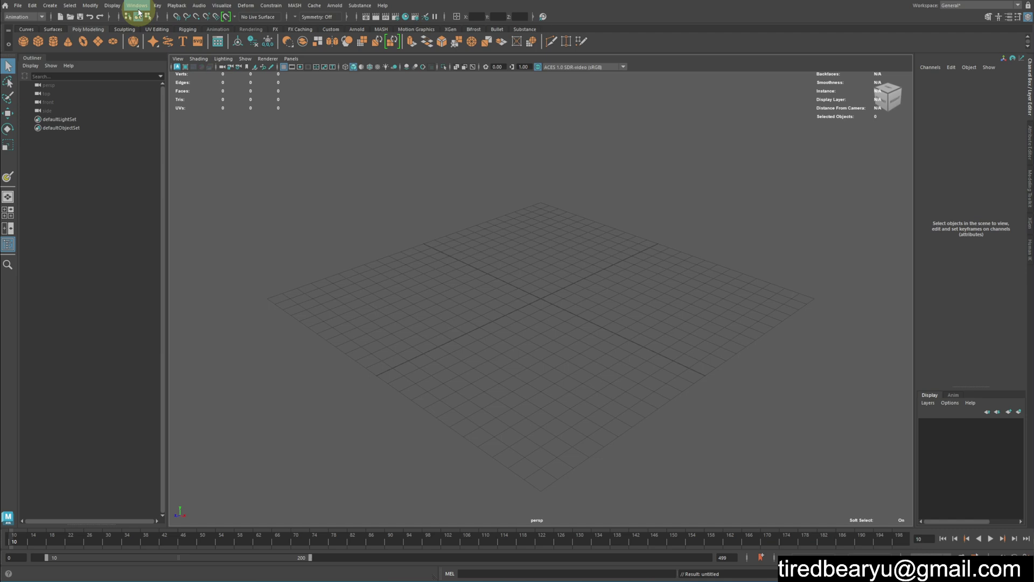
left_click(140, 11)
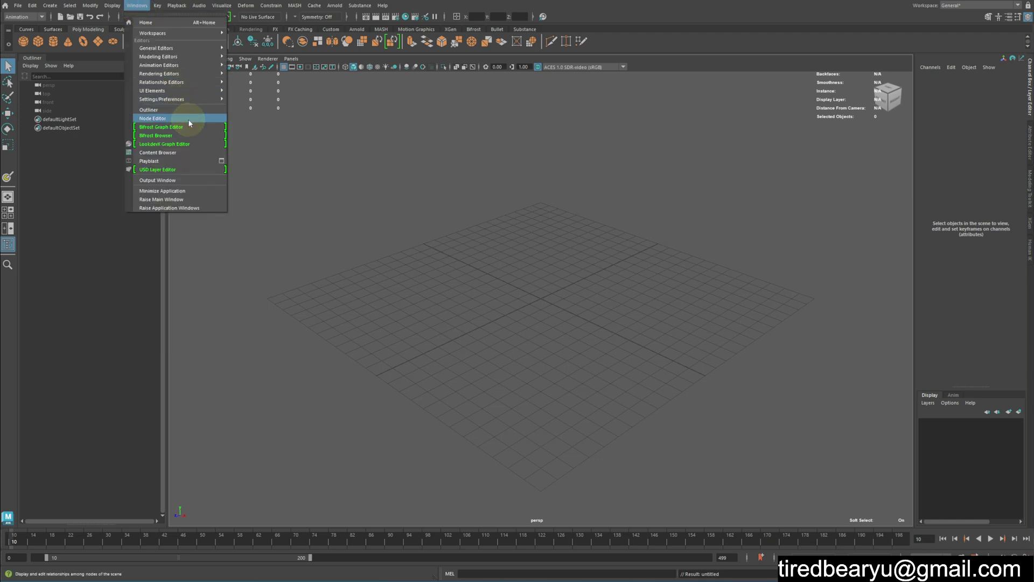
left_click(176, 156)
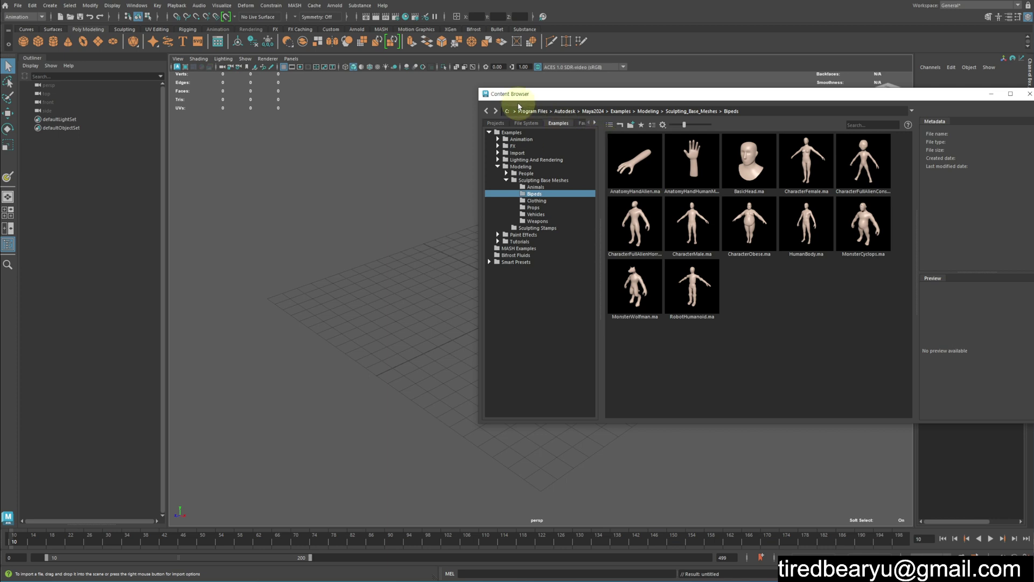
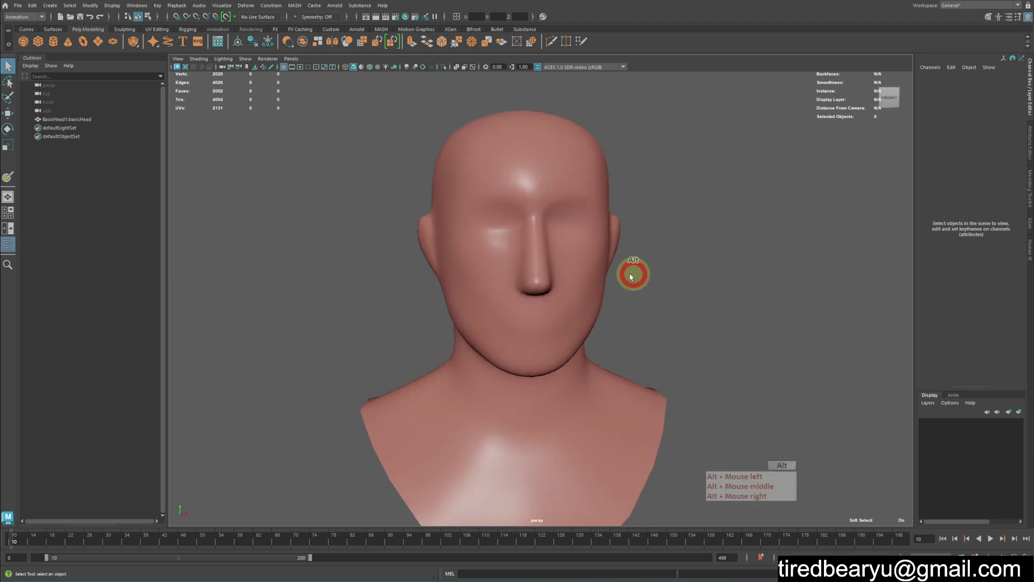
Zoom in on the imported head and switch it to Face component mode.
middle_click(633, 274)
left_click(633, 272)
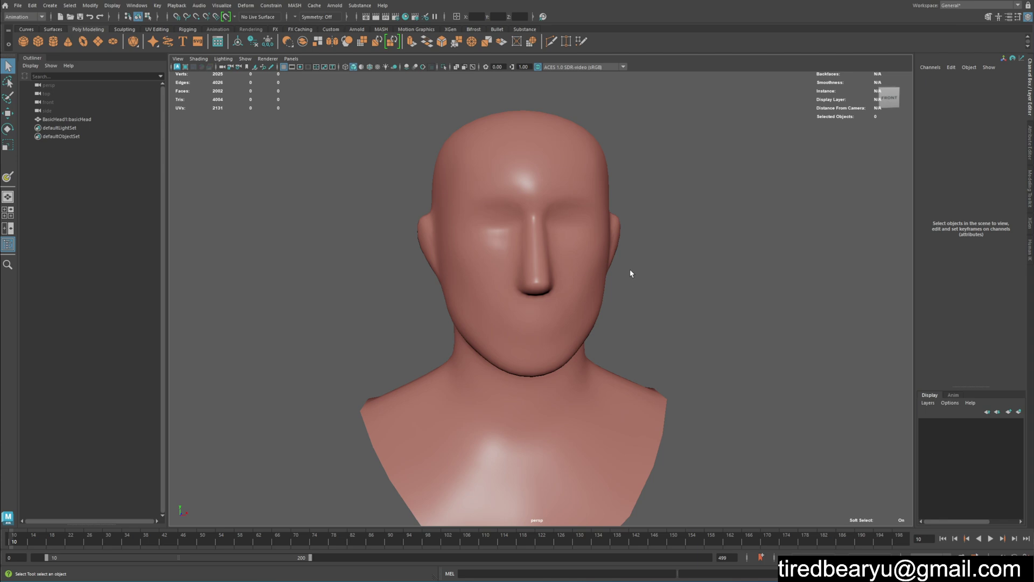
left_click(564, 261)
right_click(549, 259)
middle_click(629, 262)
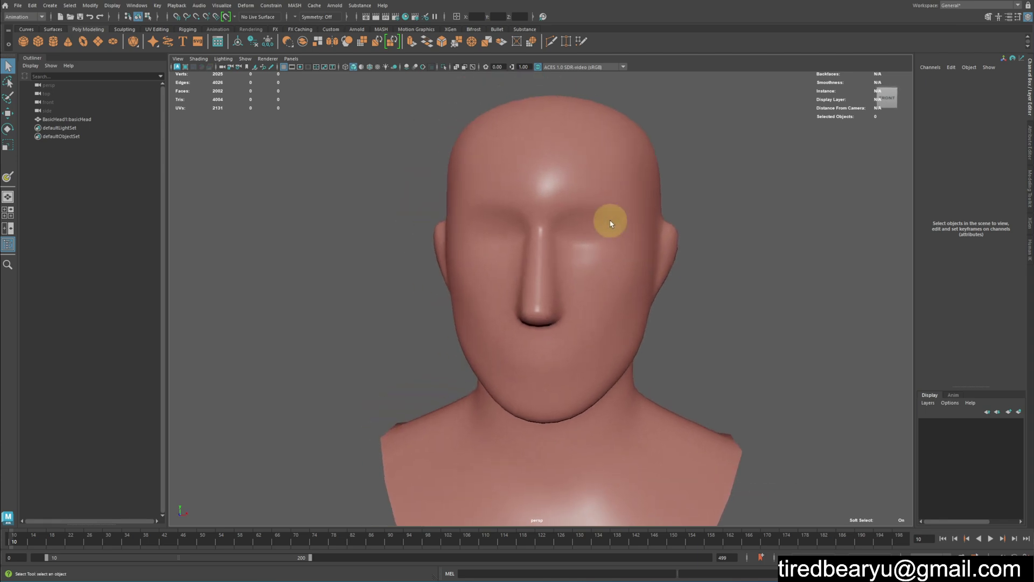
middle_click(609, 199)
right_click(648, 216)
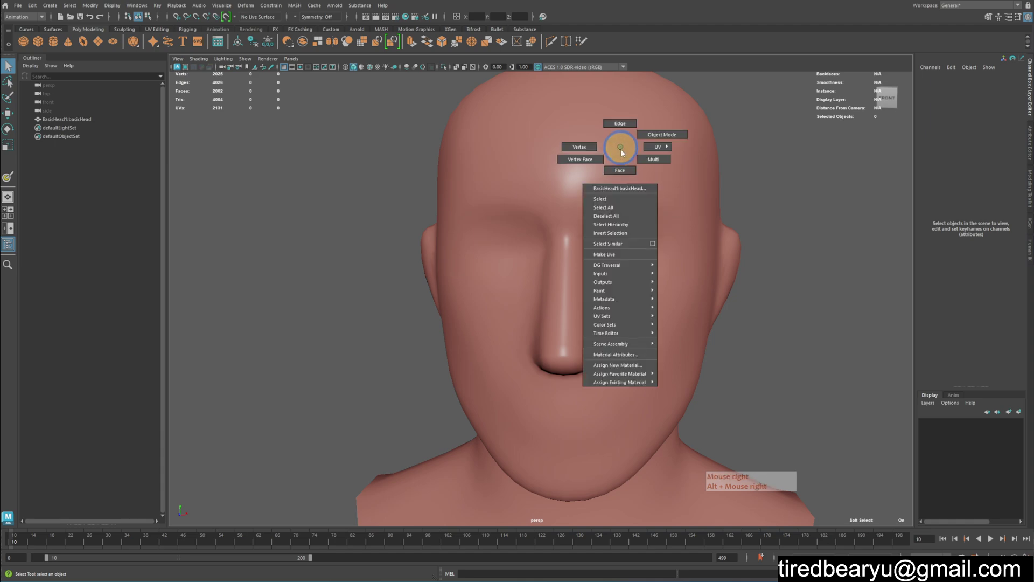
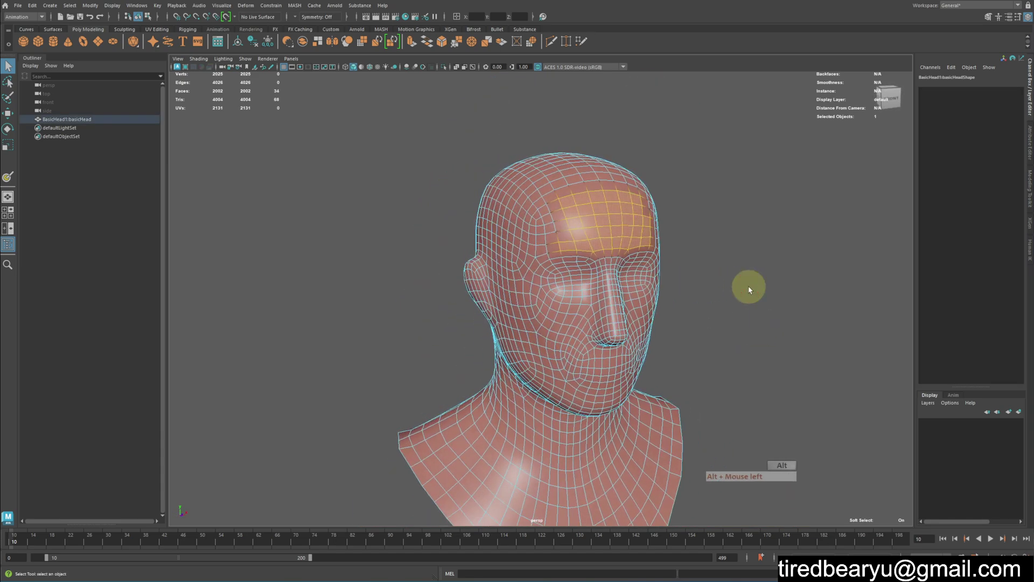
Select a rectangular patch of forehead faces, shift-adding faces to complete it.
left_click(745, 291)
right_click(705, 280)
key("w")
right_click(606, 179)
middle_click(618, 214)
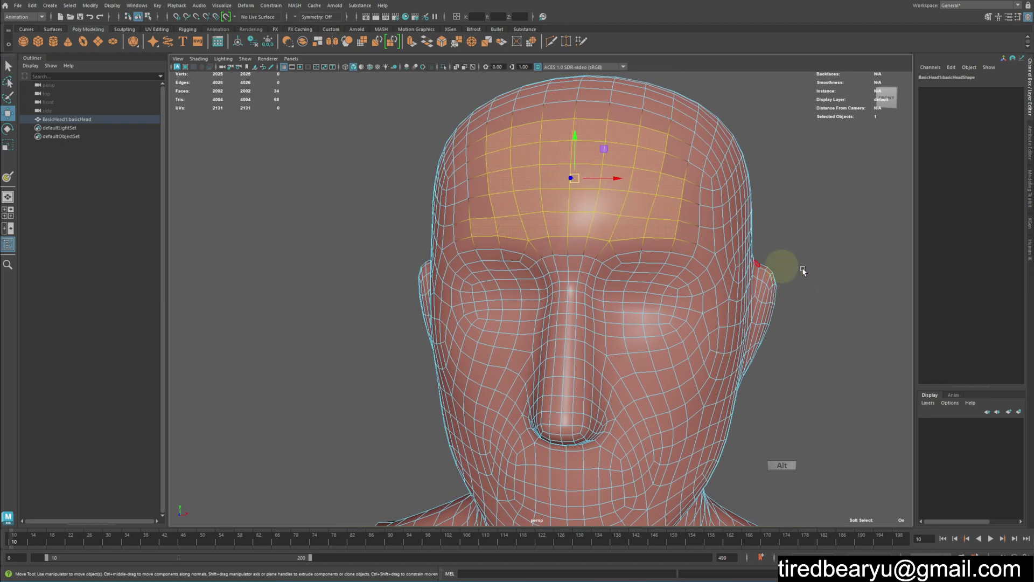
right_click(713, 254)
middle_click(715, 254)
right_click(714, 254)
left_click(638, 226)
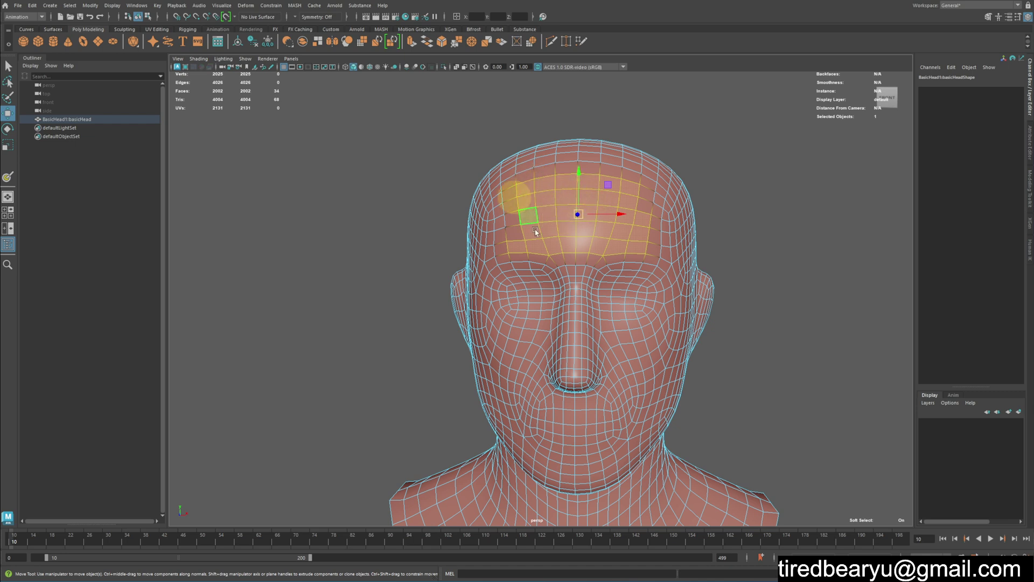
Assign a new Standard Surface favorite material to the selected forehead faces.
right_click(564, 191)
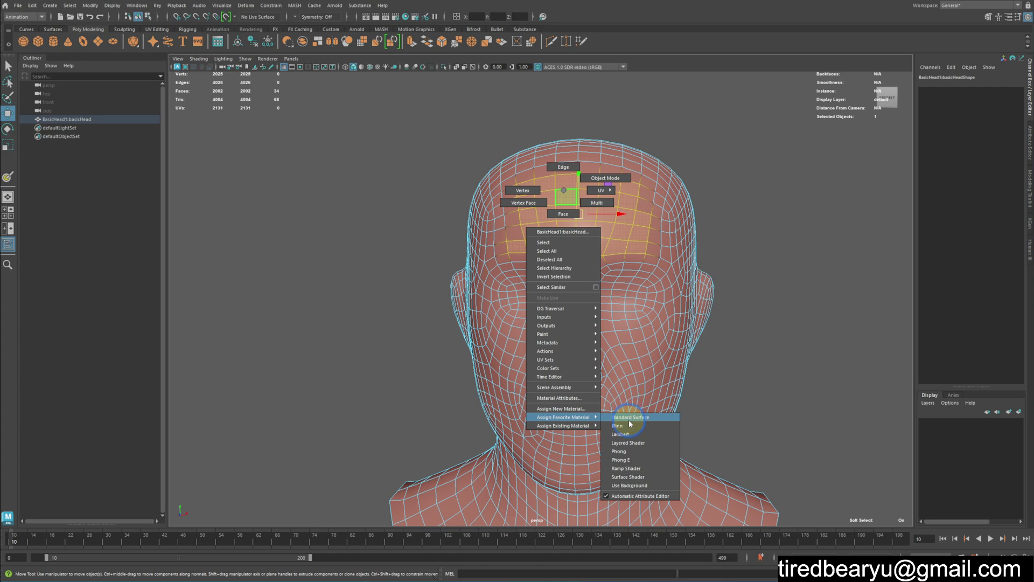
middle_click(720, 288)
left_click(675, 278)
key("w")
left_click(614, 249)
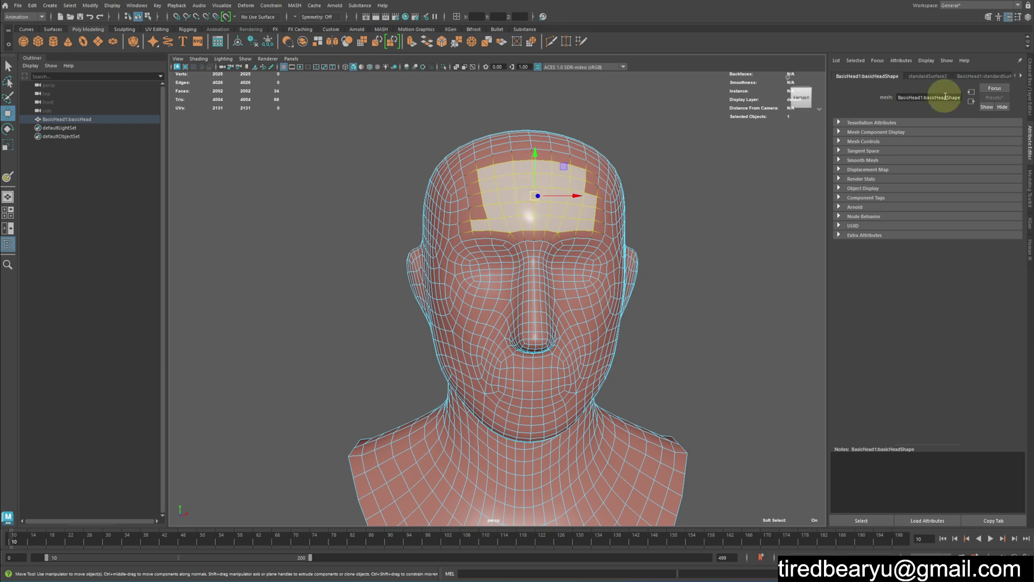
Show standardSurface2 in the Attribute Editor and start choosing a texture for its Base Color.
left_click(1025, 76)
double_click(1025, 76)
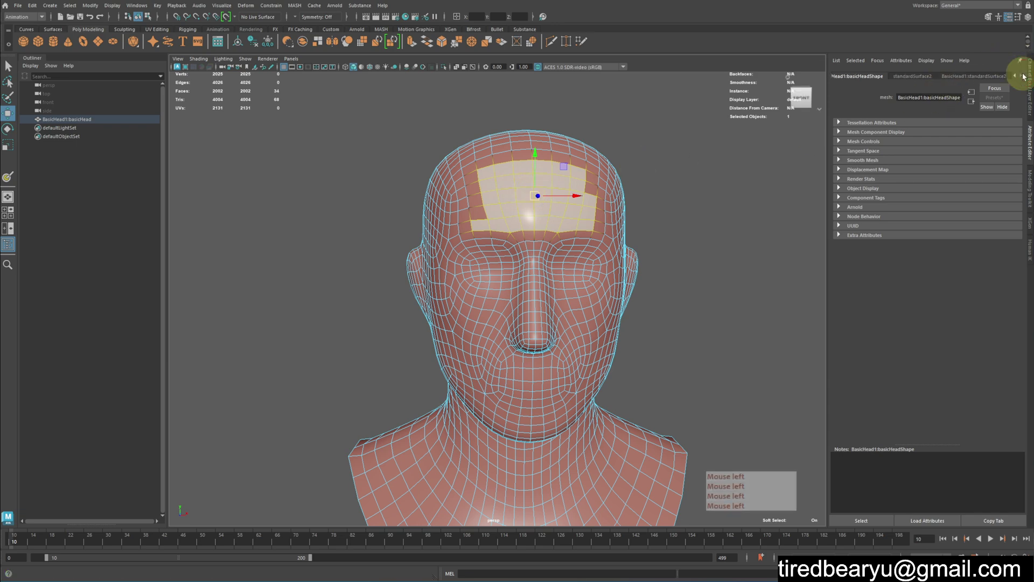
key("w")
double_click(550, 178)
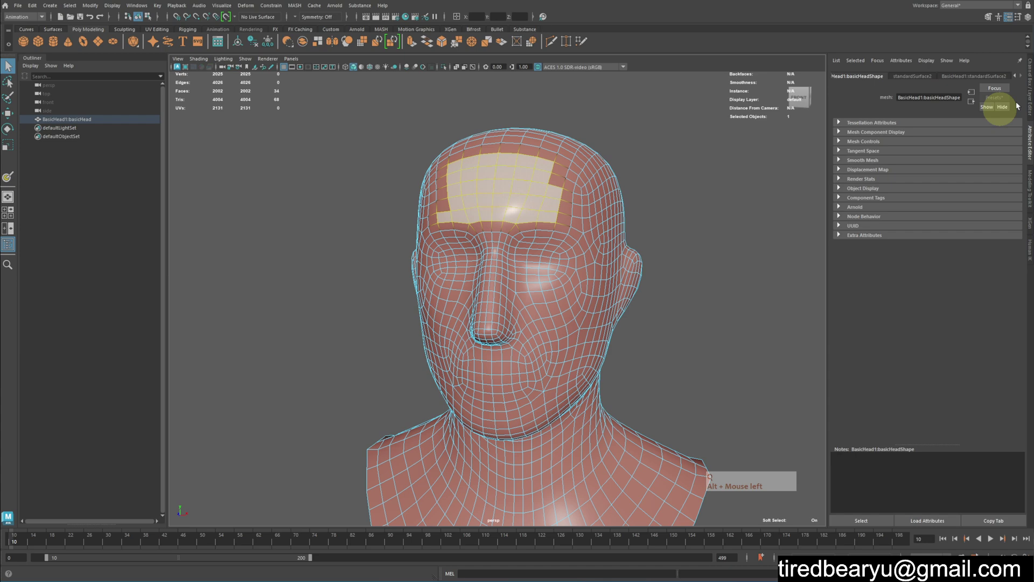
left_click(997, 79)
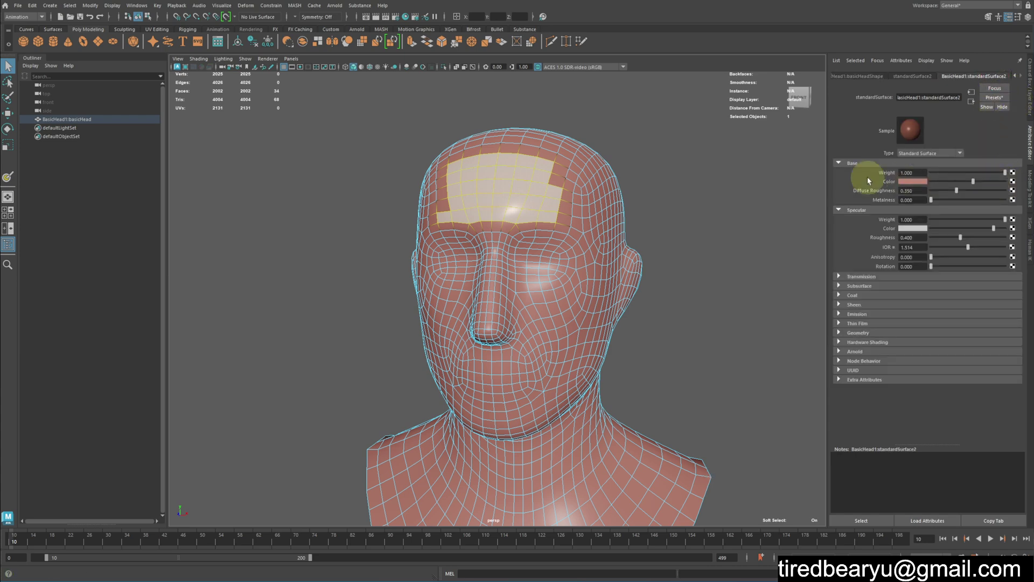
left_click(1018, 184)
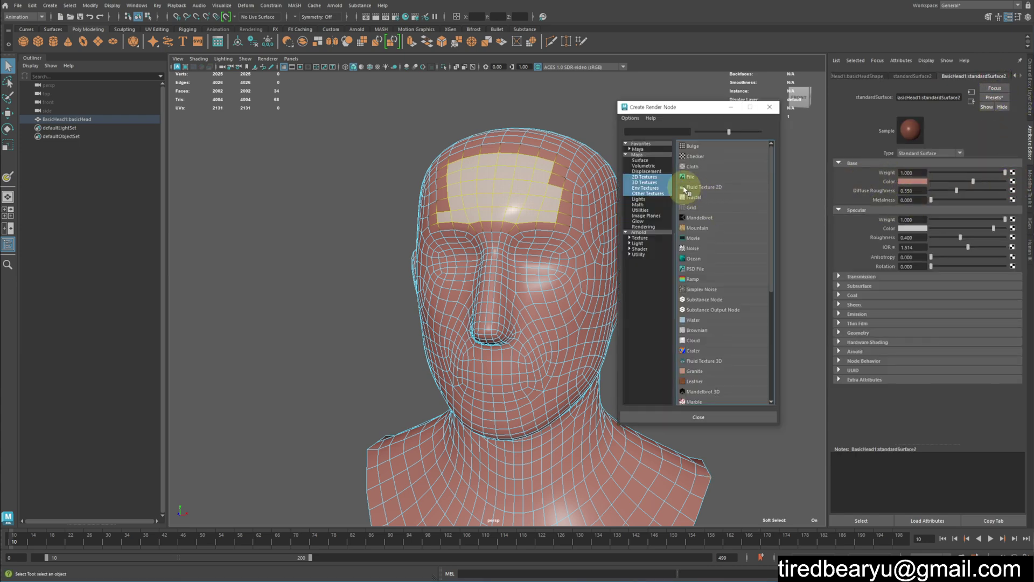
Connect a ramp texture to the forehead material's Base Color, giving the patch a grey gradient.
left_click(695, 283)
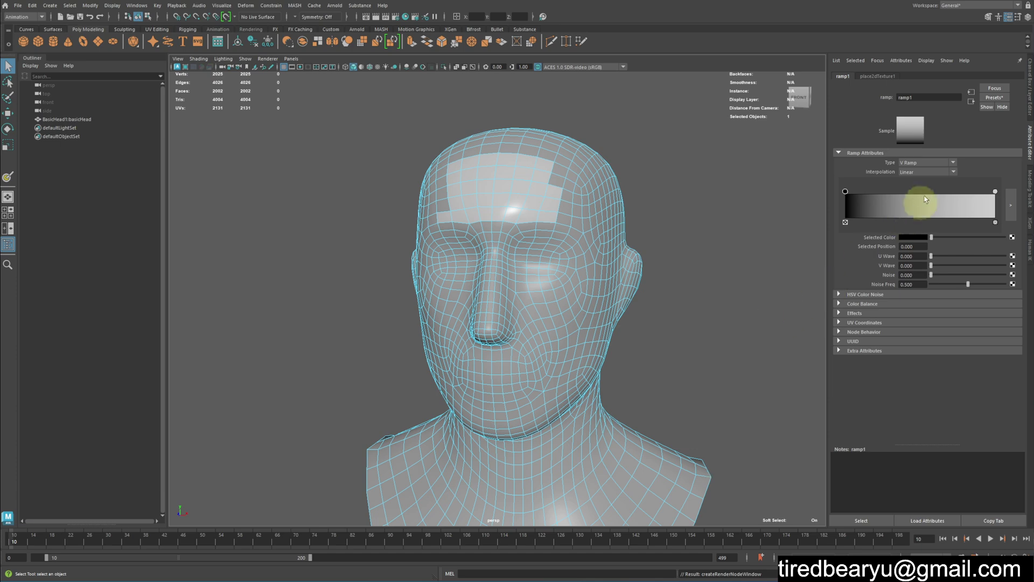
left_click(683, 180)
key("z")
right_click(538, 170)
left_click(921, 79)
left_click(1014, 181)
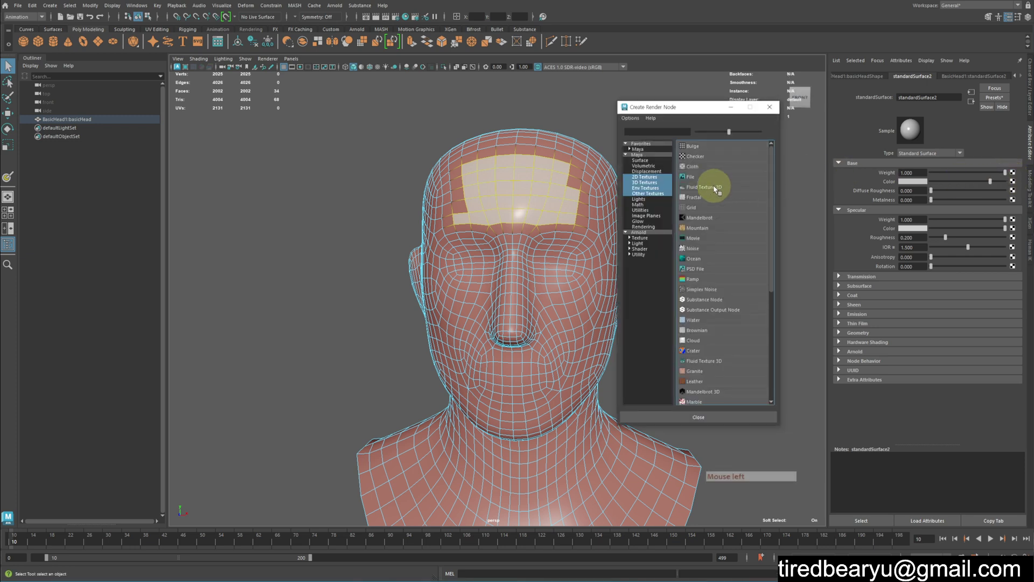
left_click(691, 280)
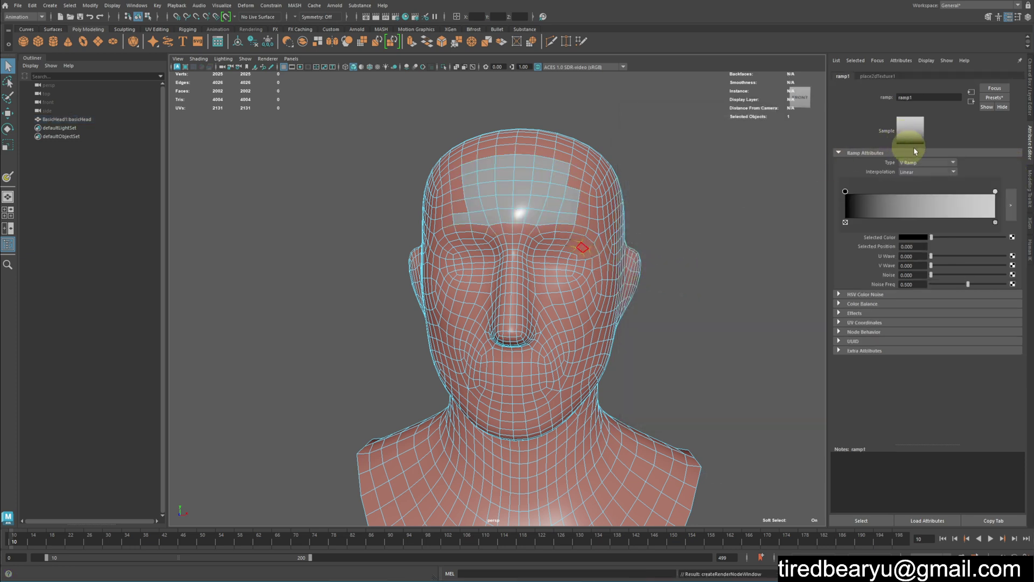
Make ramp1 a Circular Ramp with None interpolation so it shows a hard black dot on white.
left_click(914, 163)
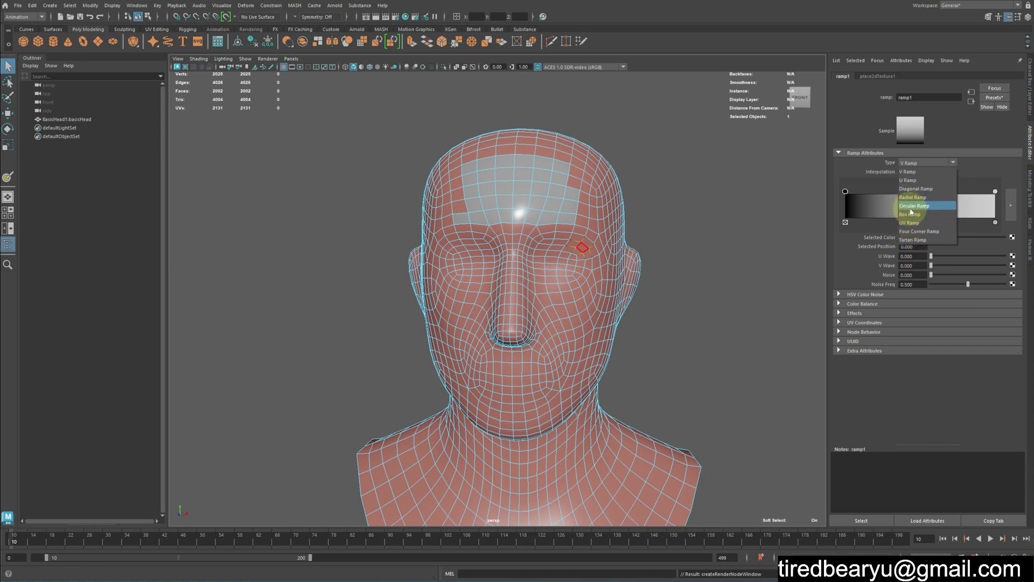
left_click(919, 207)
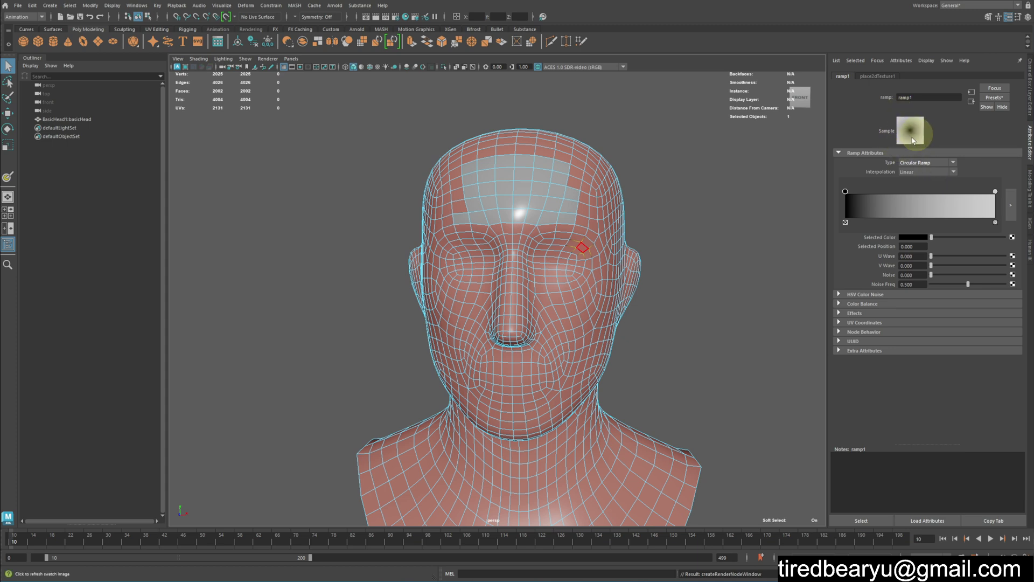
left_click(924, 172)
left_click(925, 186)
left_click(994, 194)
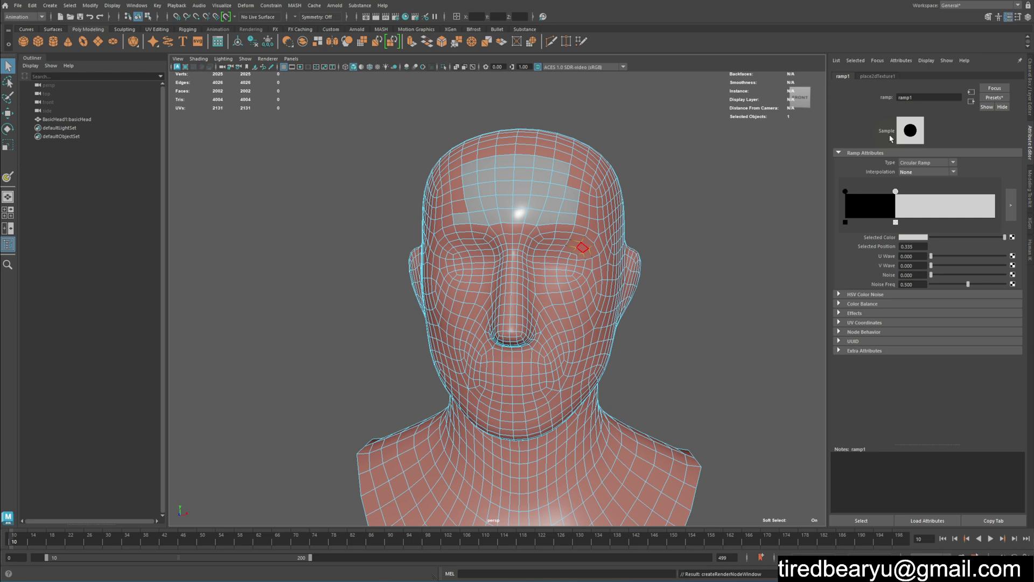
Switch the viewport to textured display so the forehead patch shows the ramp.
right_click(739, 145)
key("6")
left_click(595, 212)
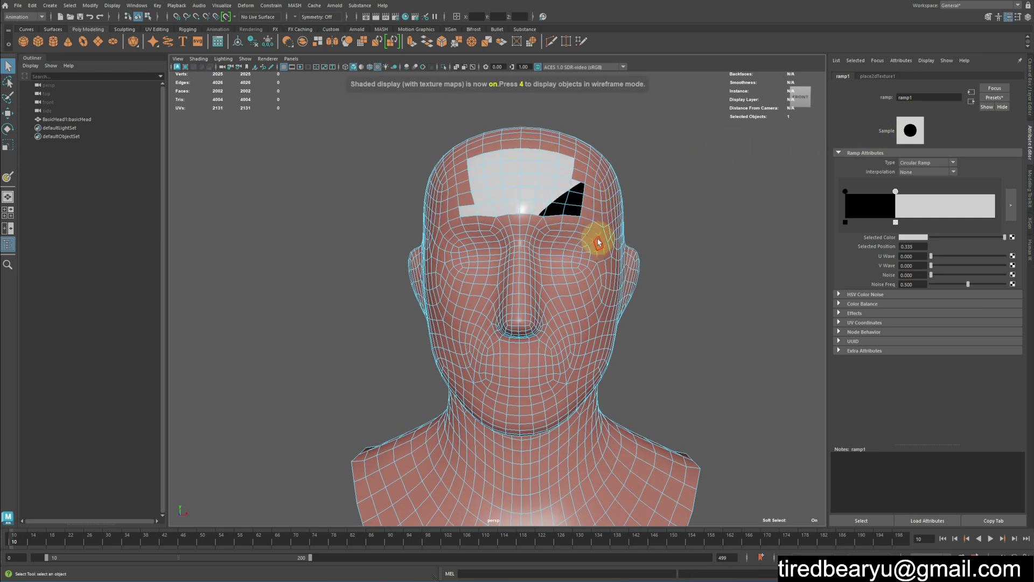
middle_click(601, 226)
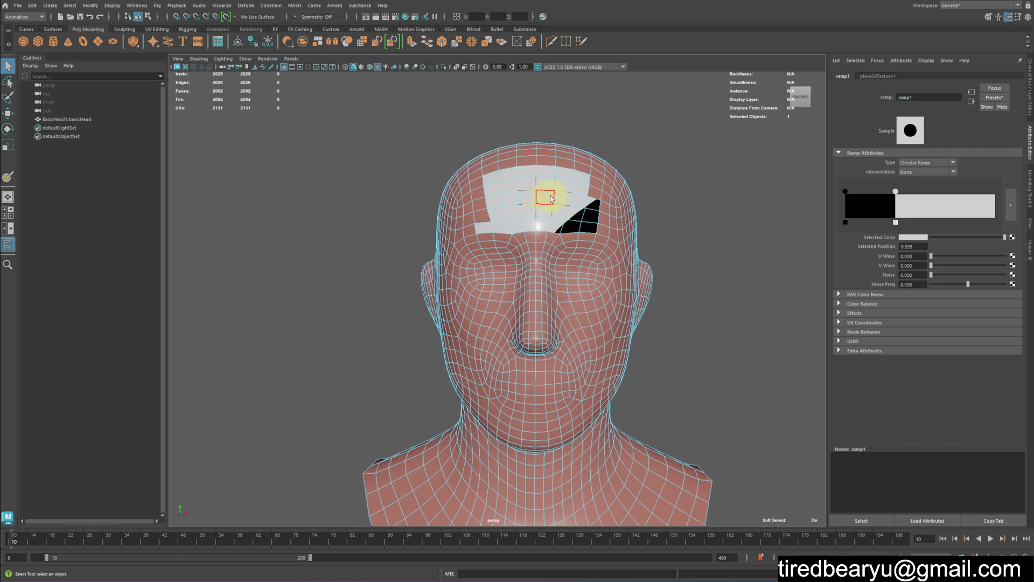
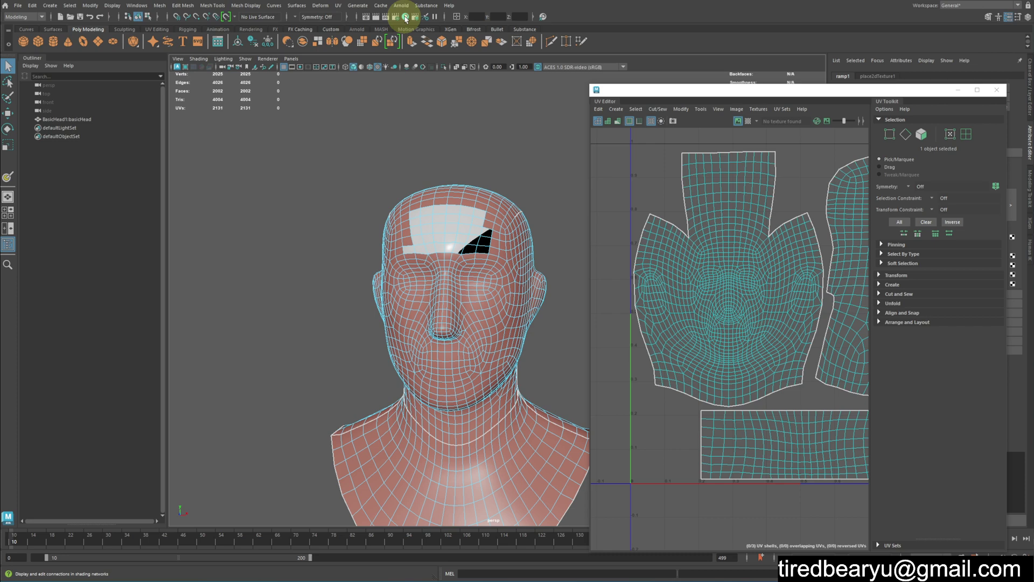
Open the Hypershade, load standardSurface2 in its property editor and open its Edit menu.
left_click(406, 19)
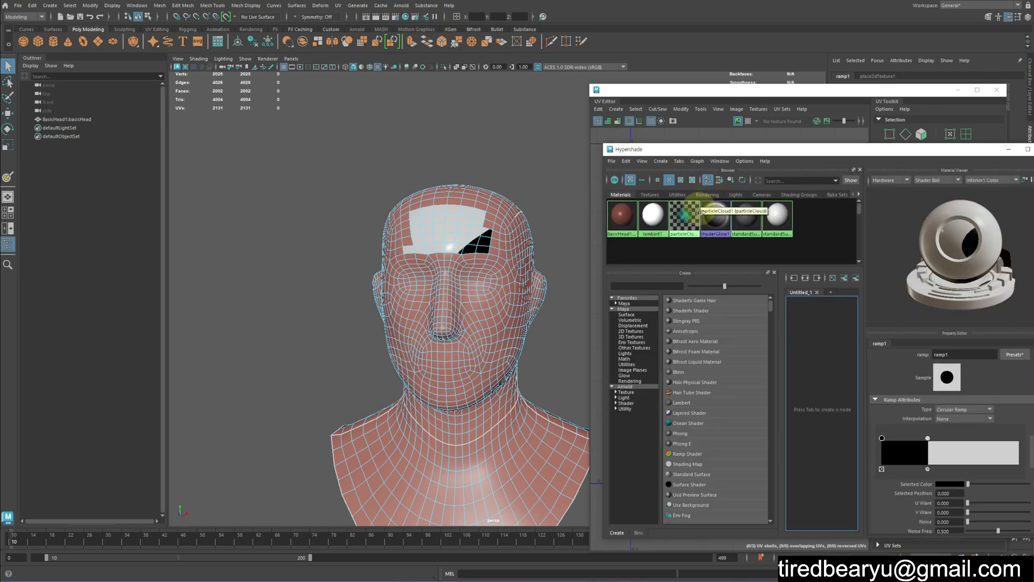
left_click(720, 209)
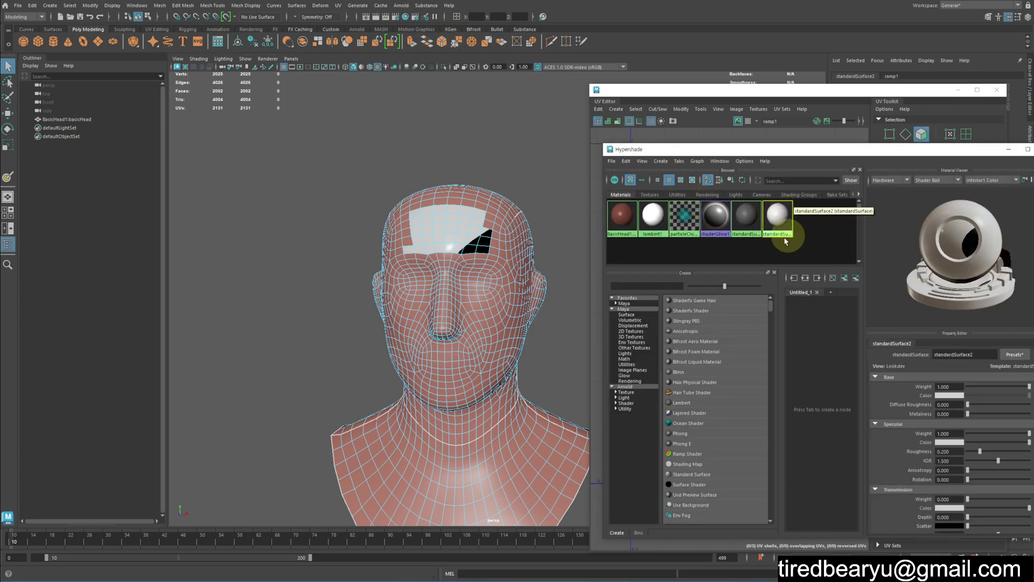
left_click(630, 165)
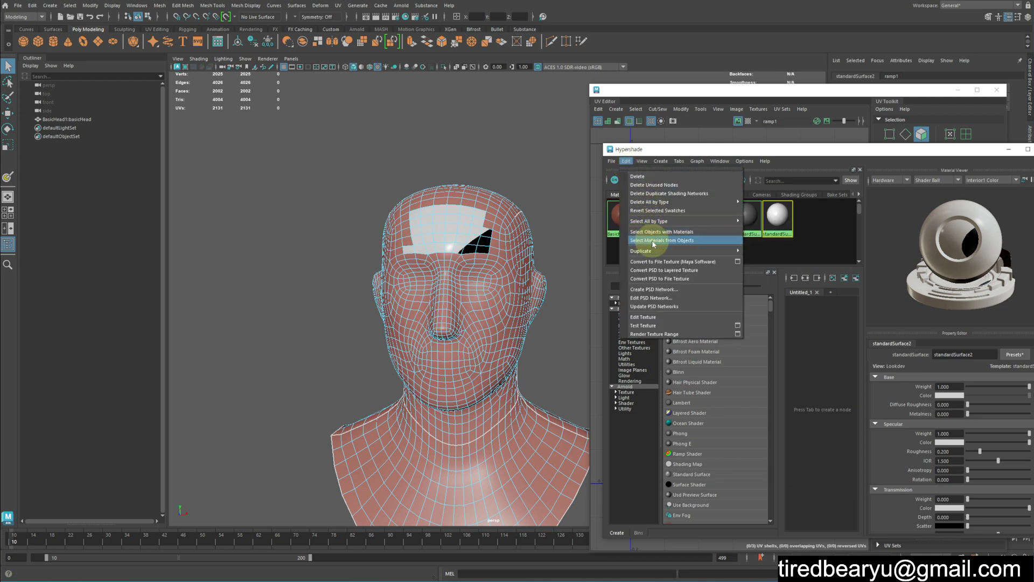
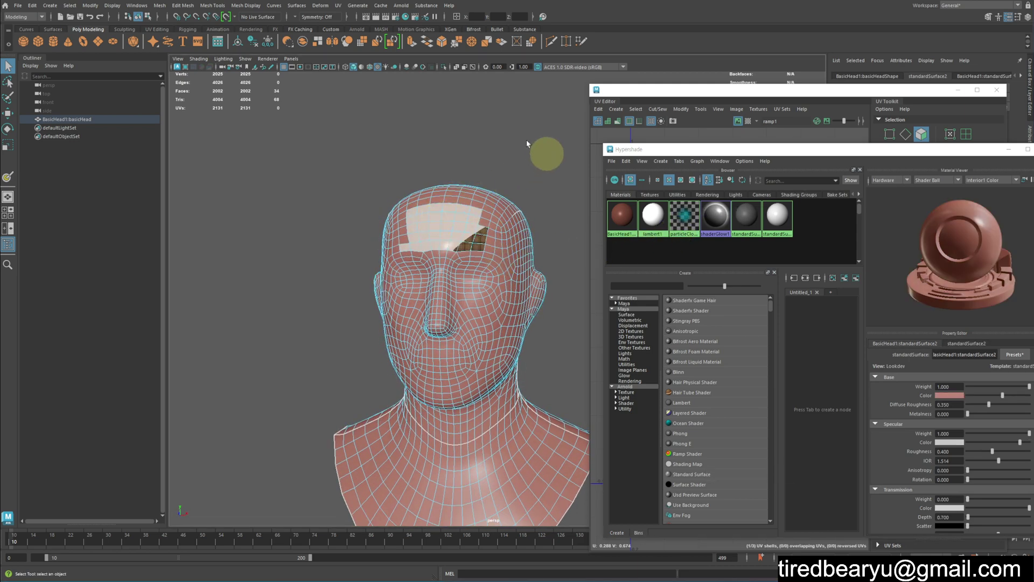
Apply a planar UV projection to the forehead faces so the black dot sits centred on the patch.
left_click(340, 7)
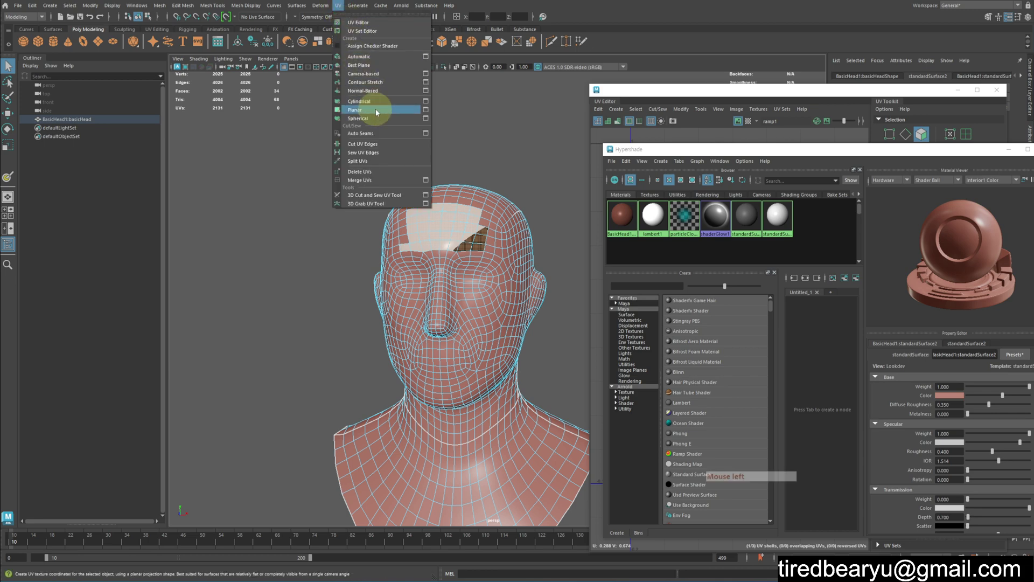
left_click(429, 111)
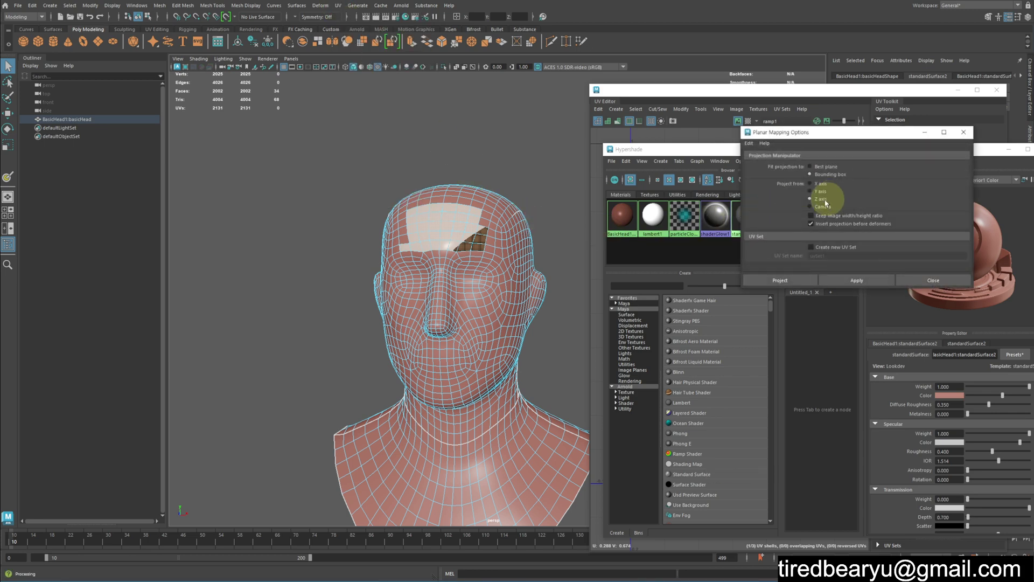
left_click(720, 209)
left_click(720, 208)
left_click(720, 209)
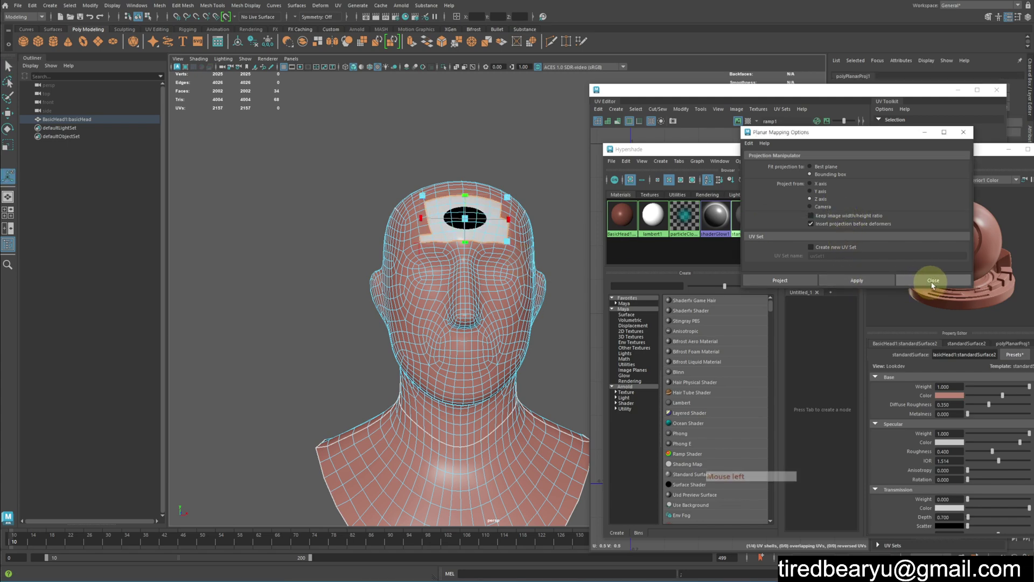
left_click(720, 208)
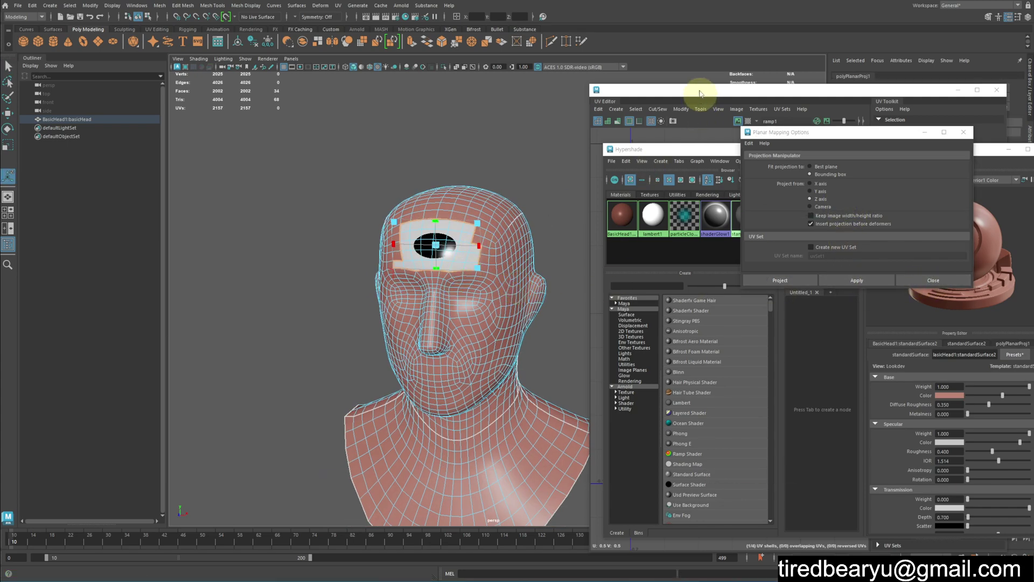
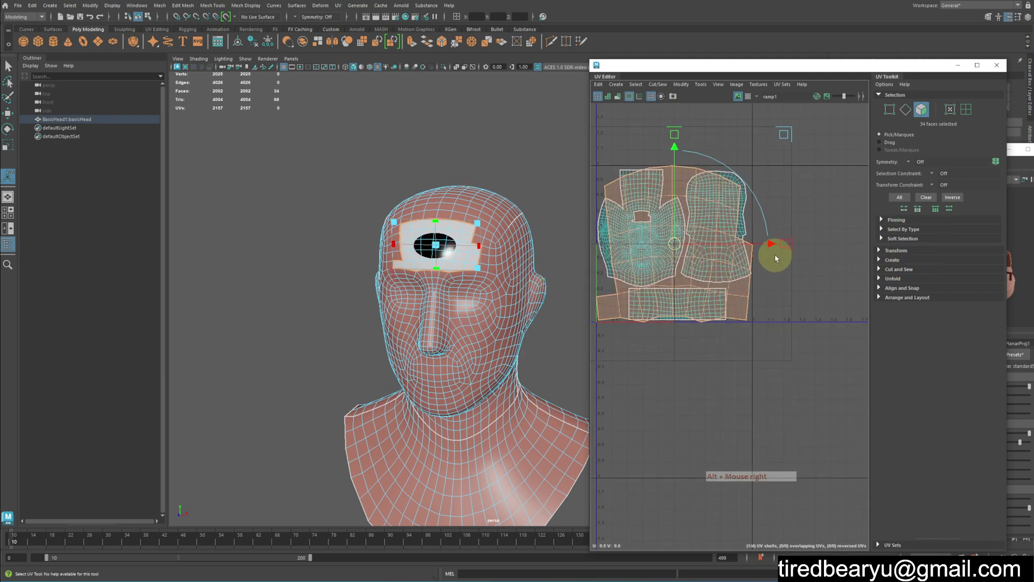
Scale the projected UV shell in the UV Editor so the black dot reads as a round circle.
left_click(777, 246)
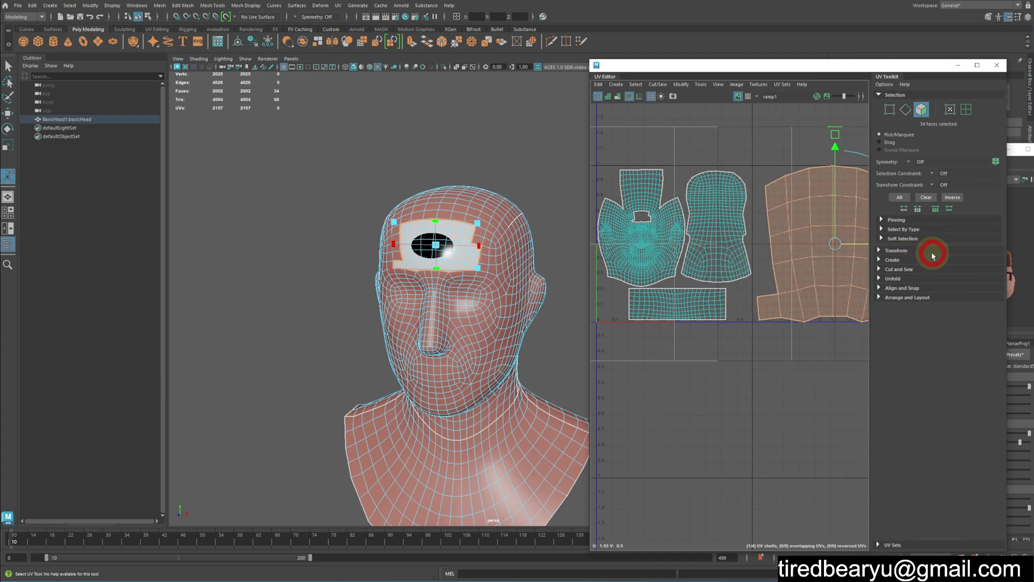
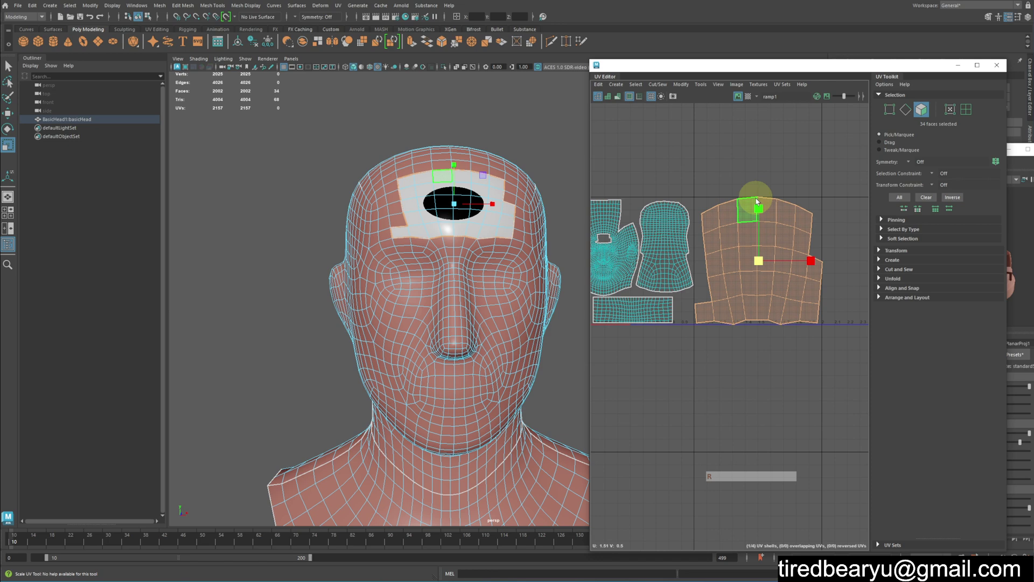
left_click(761, 211)
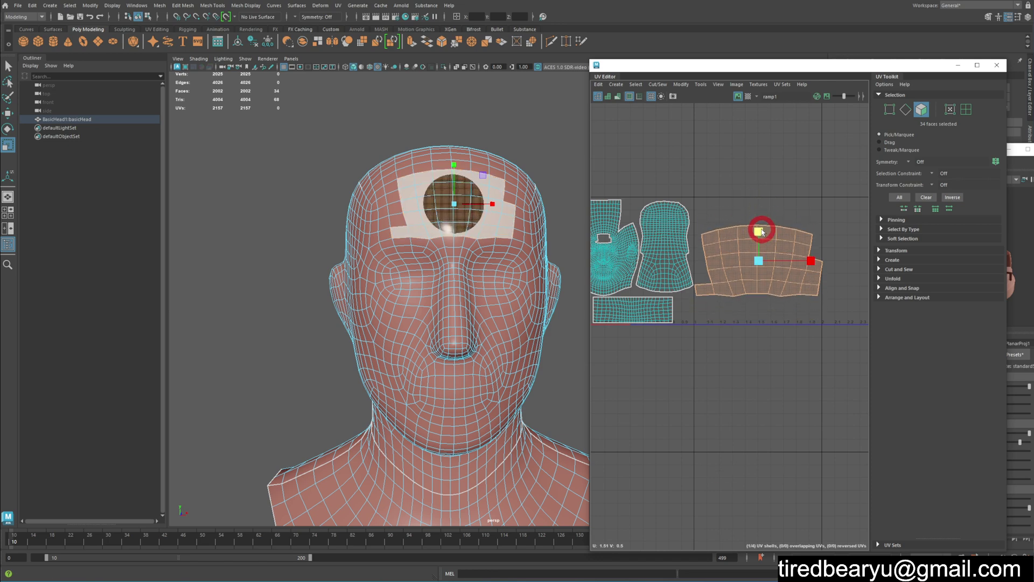
left_click(428, 236)
key("q")
left_click(436, 199)
right_click(437, 197)
double_click(518, 132)
left_click(422, 194)
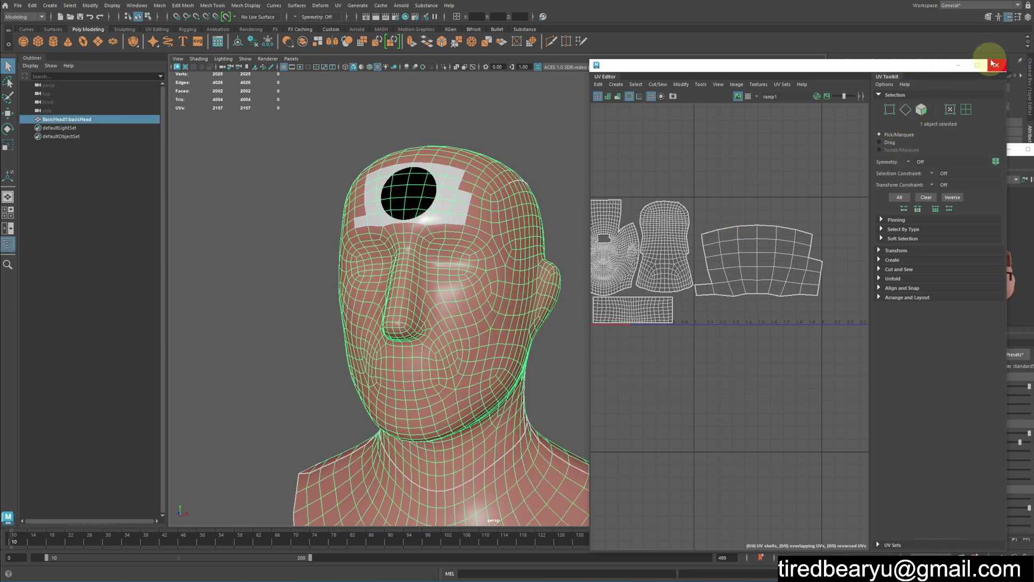
Close the UV Editor, Hypershade and Planar Mapping Options windows.
left_click(997, 64)
left_click(720, 209)
left_click(549, 135)
left_click(546, 141)
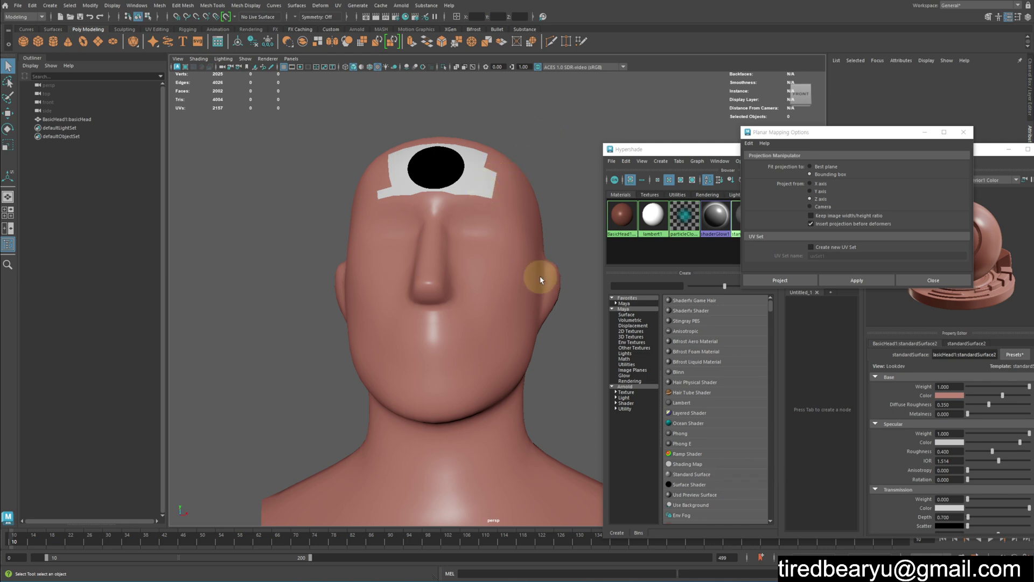
left_click(719, 209)
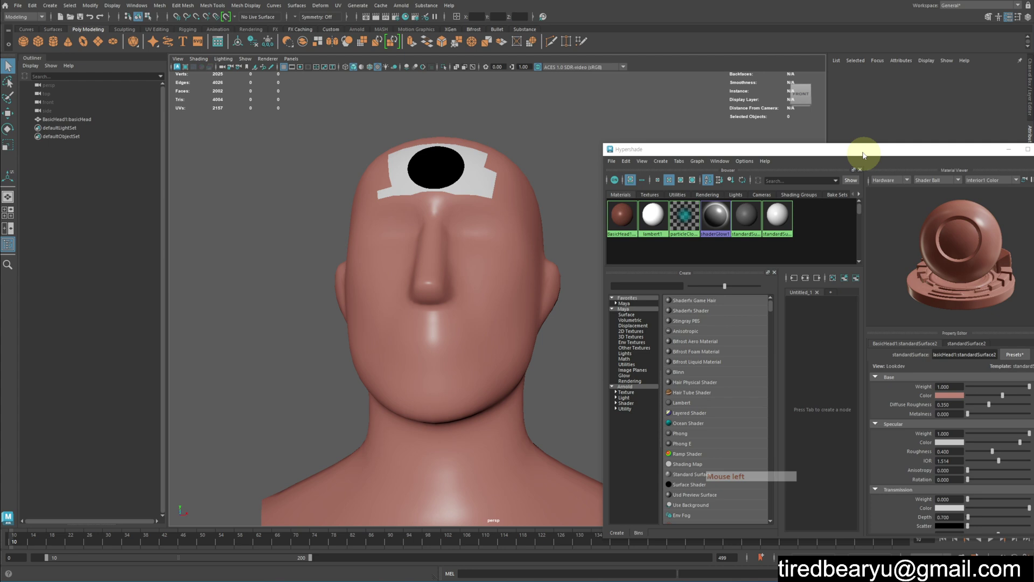
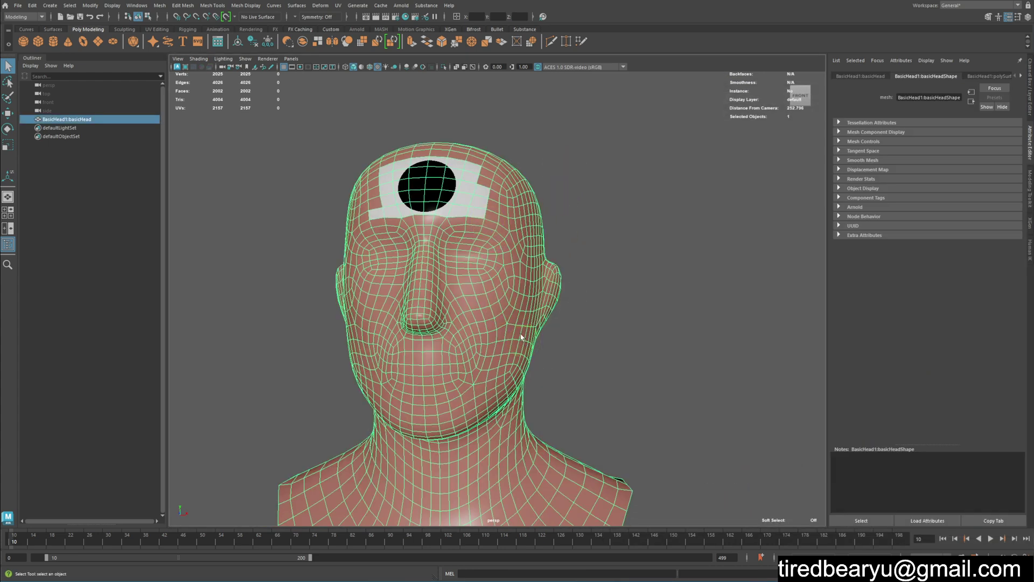
left_click(344, 9)
left_click(369, 26)
right_click(743, 240)
left_click(710, 241)
key("w")
middle_click(829, 299)
key("z")
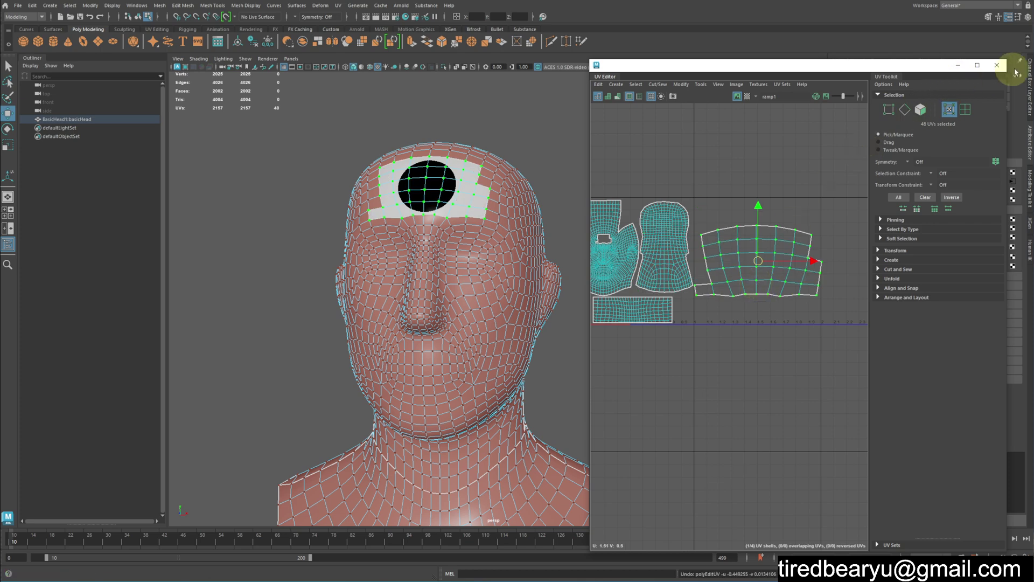
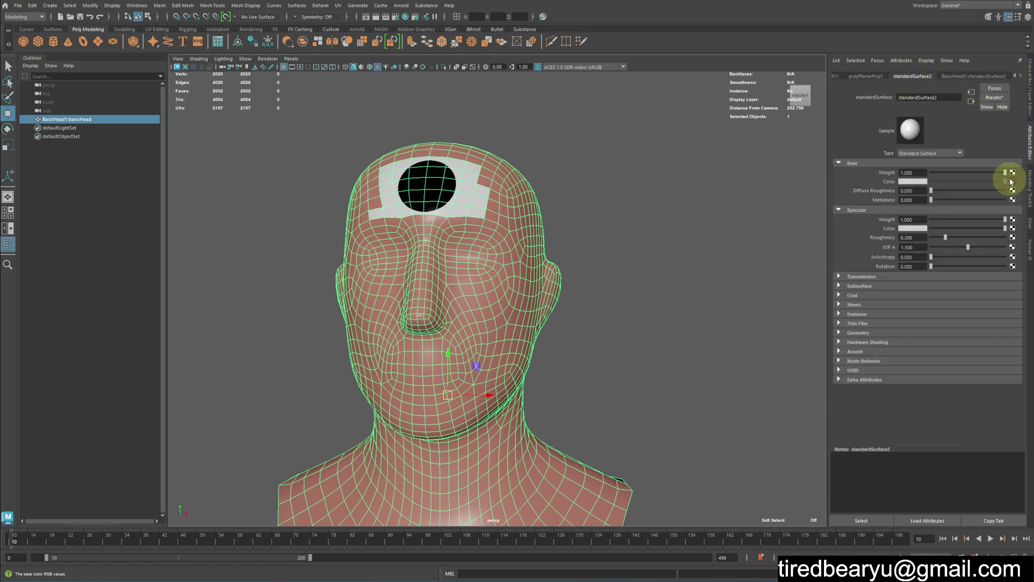
Follow standardSurface2's colour map through ramp1 to its place2dTexture1 placement node.
left_click(1014, 182)
left_click(871, 76)
left_click(841, 77)
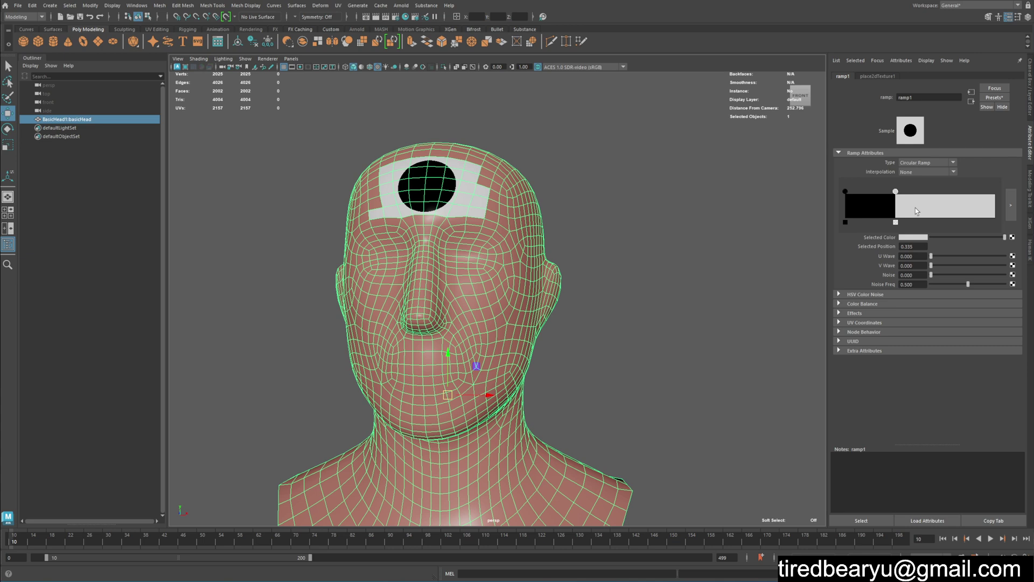
left_click(872, 78)
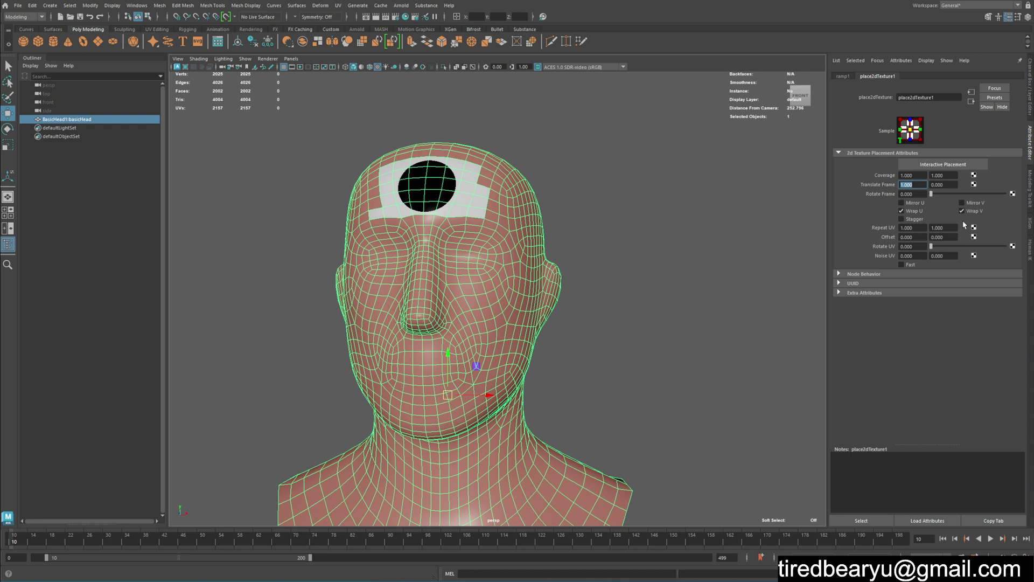
Try several offset values on the placement node, then reset the offset to 0 to recentre the dot.
key("KP_0")
key("KP_Decimal")
key("KP_2")
key("Return")
key("KP_2")
key("KP_0")
key("KP_Decimal")
key("KP_3")
key("Return")
key("KP_0")
key("KP_Decimal")
key("KP_4")
key("Return")
key("KP_4")
key("KP_1")
key("Return")
key("KP_0")
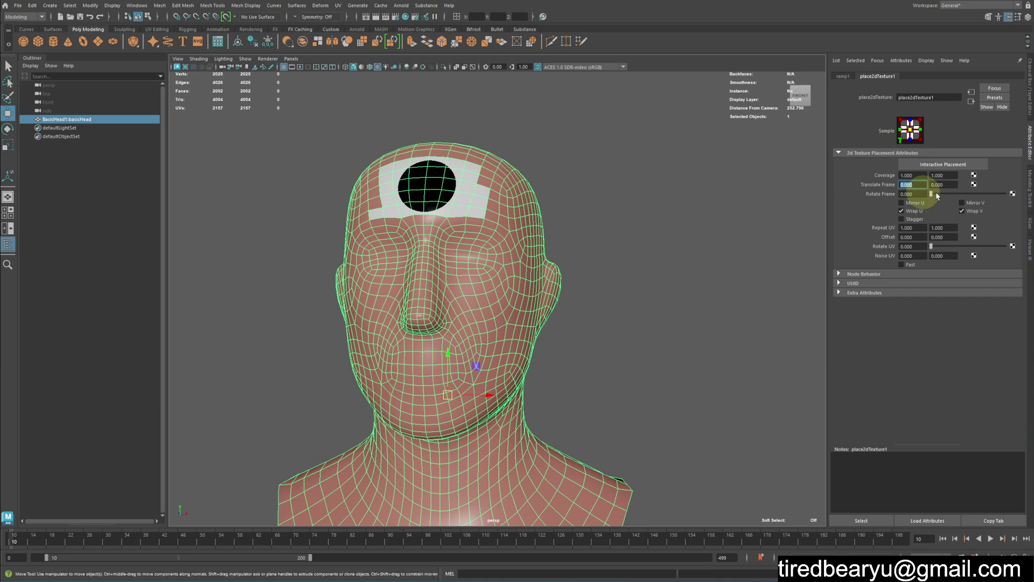
left_click(945, 181)
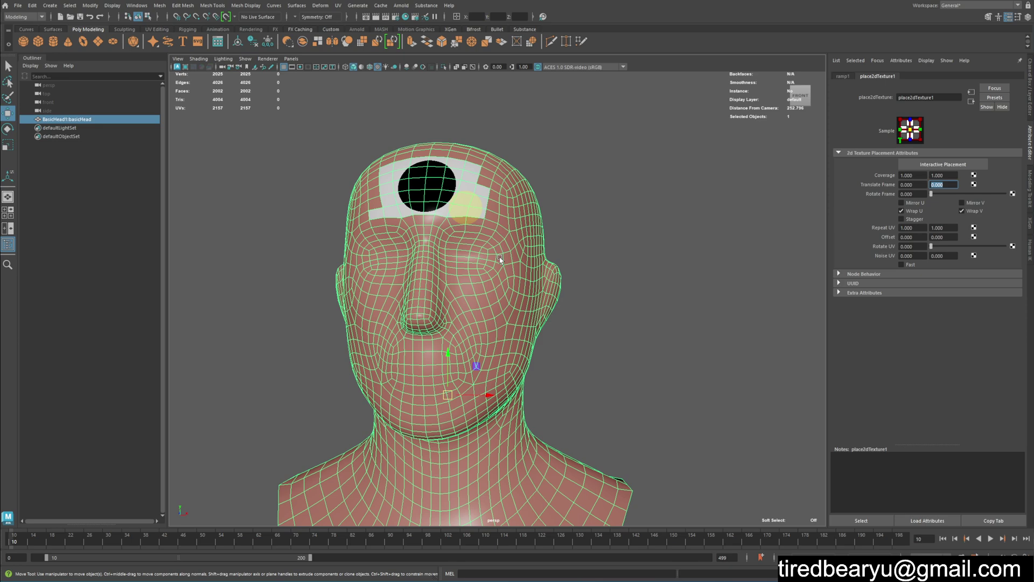
Create a NURBS circle from the Curves shelf.
right_click(573, 213)
middle_click(515, 188)
left_click(507, 182)
middle_click(507, 183)
right_click(508, 182)
middle_click(601, 205)
middle_click(699, 112)
left_click(36, 28)
right_click(378, 209)
middle_click(462, 238)
key("w")
left_click(455, 298)
left_click(561, 227)
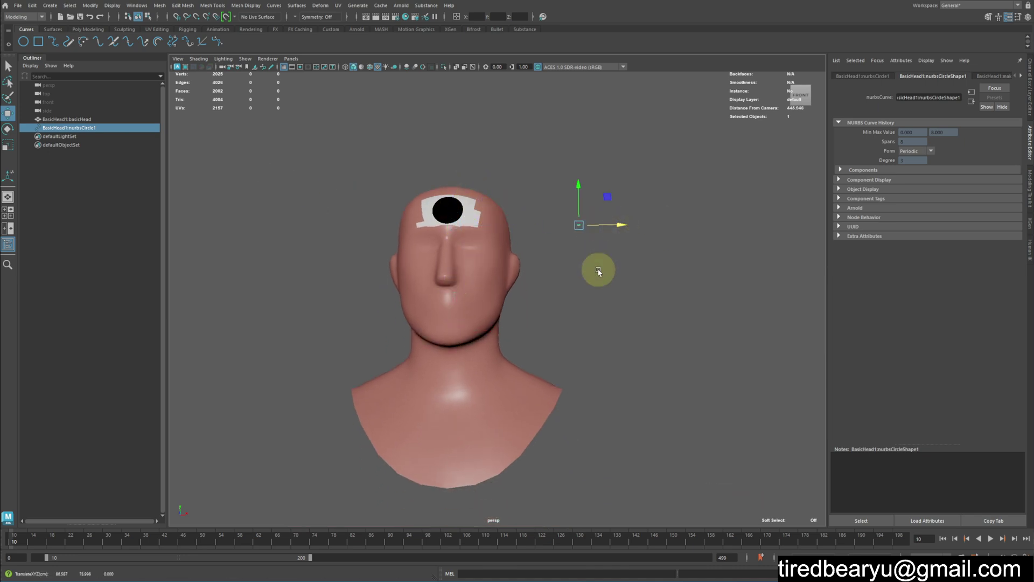
Scale the circle up and rotate it to face the forehead.
key("r")
middle_click(603, 272)
key("e")
key("e")
left_click(583, 201)
middle_click(648, 265)
right_click(648, 265)
key("w")
middle_click(632, 261)
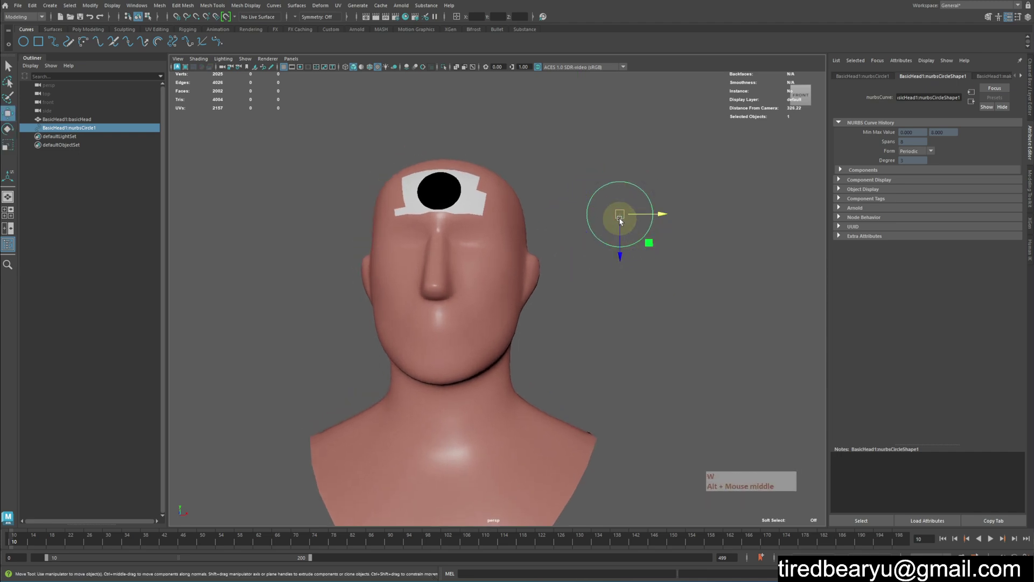
left_click(621, 220)
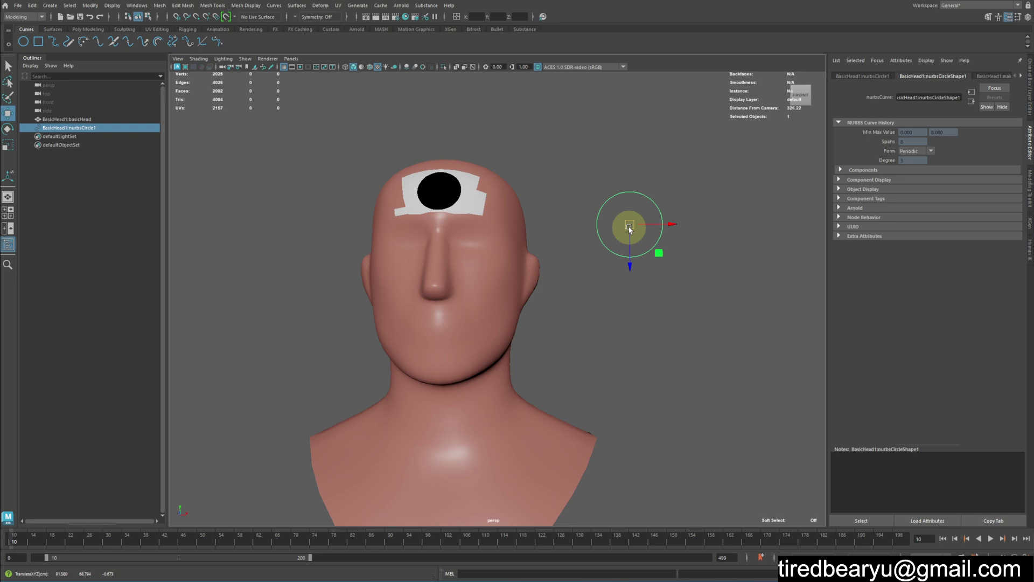
left_click(630, 230)
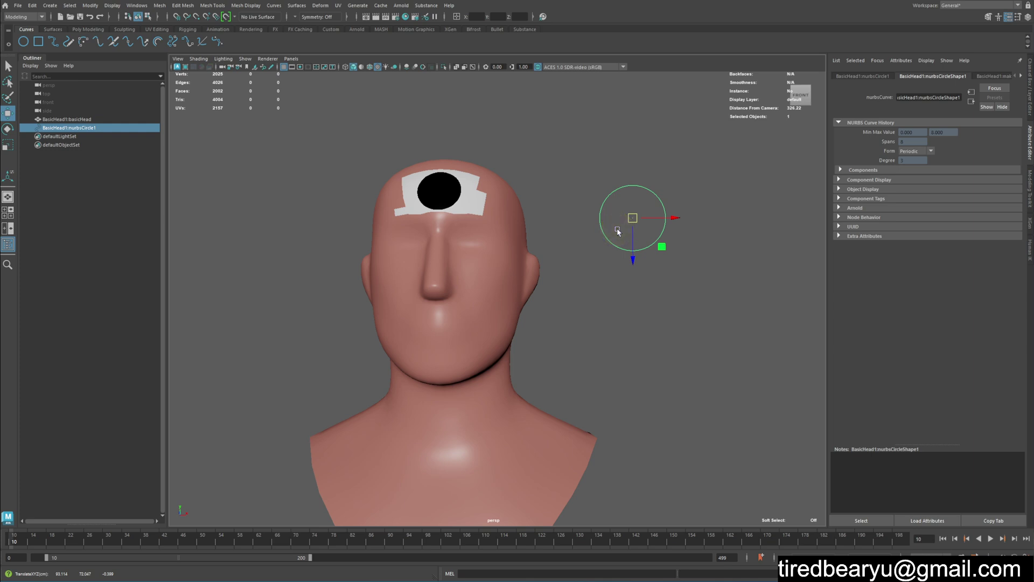
left_click(639, 241)
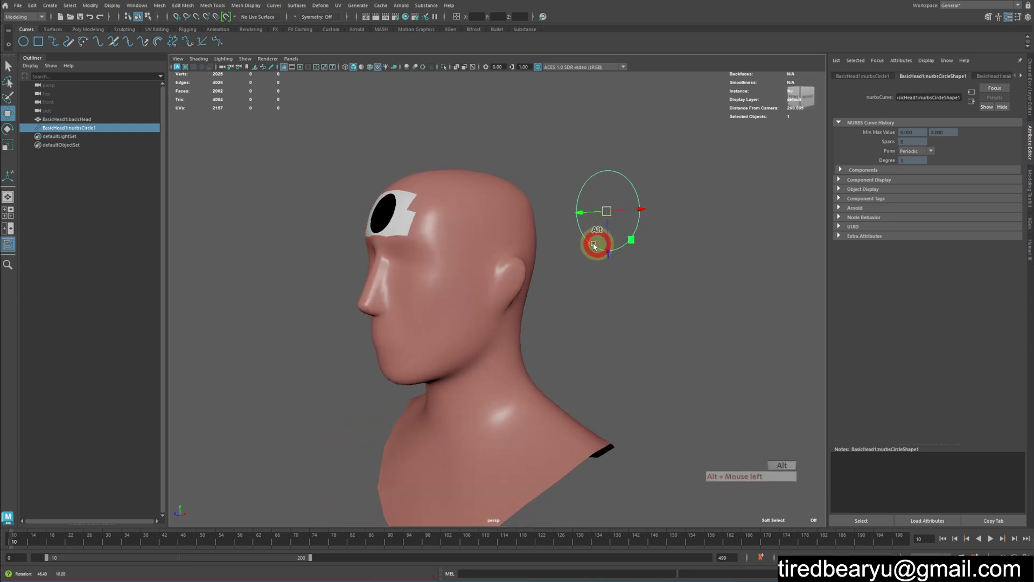
Move the circle in front of the forehead's black dot and show its Channel Box values.
key("w")
left_click(583, 214)
left_click(556, 217)
left_click(355, 231)
left_click(512, 287)
middle_click(591, 319)
left_click(591, 320)
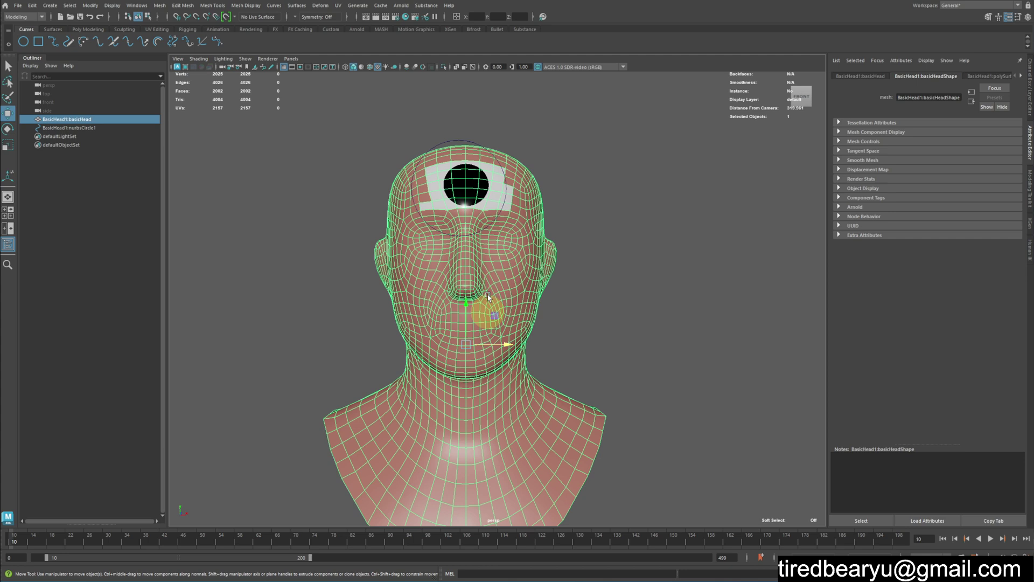
left_click(600, 161)
left_click(580, 160)
Move the circle upward with the Move tool, clear of the forehead dot.
left_click(1031, 101)
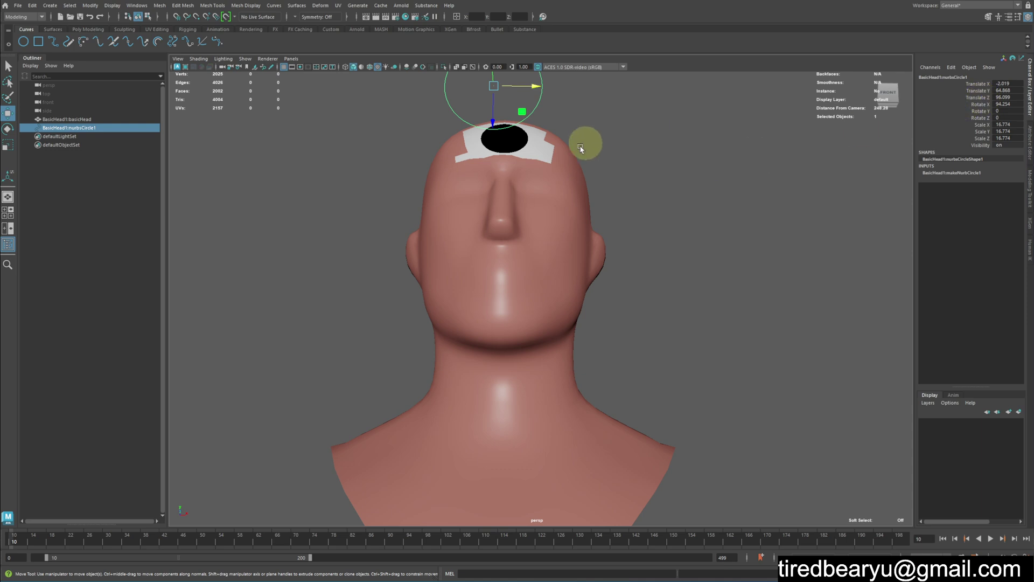
left_click(594, 175)
middle_click(601, 198)
left_click(629, 254)
right_click(621, 251)
key("w")
middle_click(688, 238)
right_click(739, 251)
middle_click(621, 212)
left_click(611, 210)
left_click(615, 204)
key("w")
key("alt+w")
Raise the circle well above the head and set Translate X to 0 to centre it.
left_click(687, 314)
middle_click(698, 283)
left_click(710, 242)
left_click(604, 220)
right_click(678, 228)
middle_click(670, 246)
key("z")
left_click(646, 254)
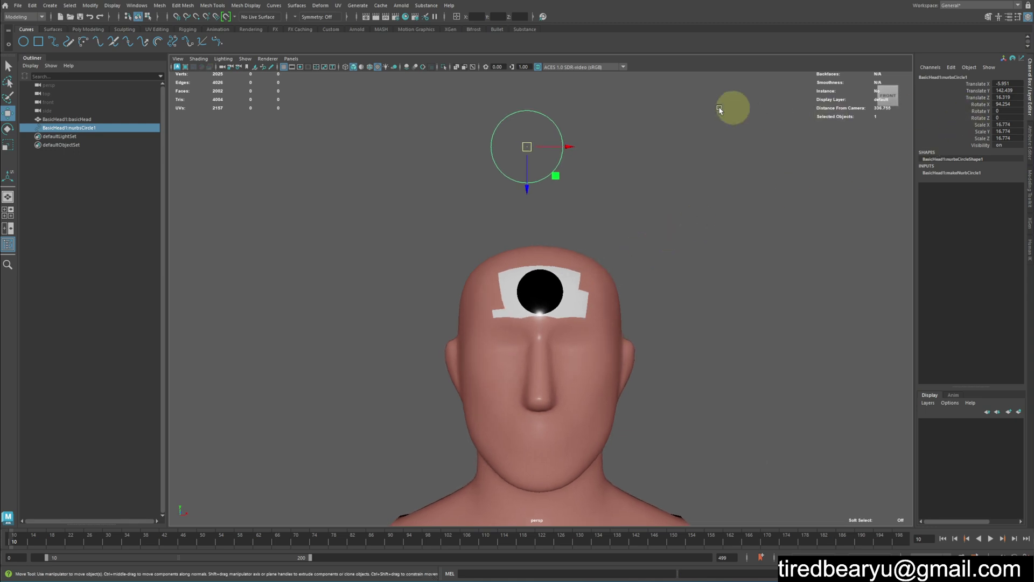
right_click(705, 155)
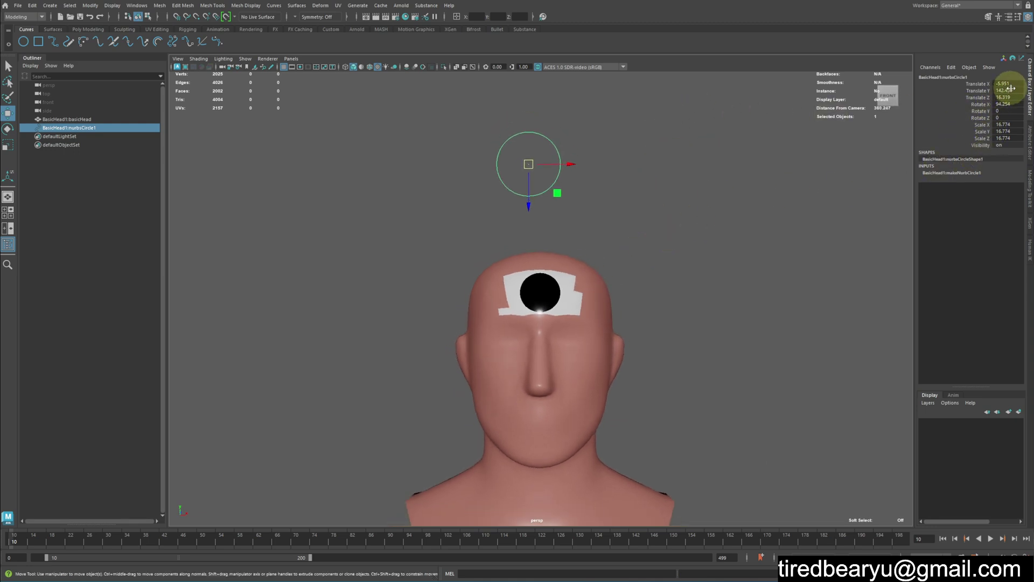
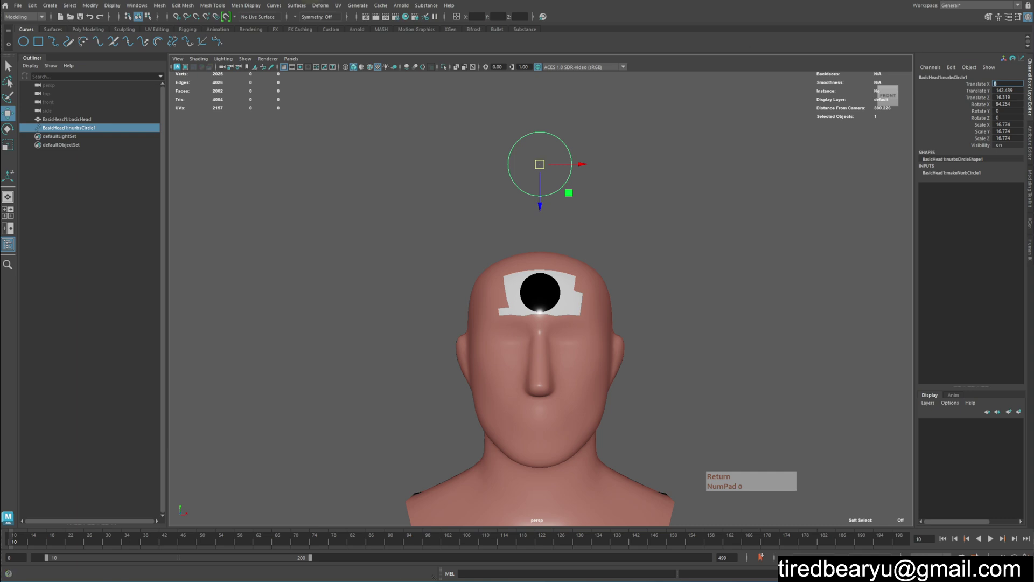
Freeze the circle's transformations so its translate channels read zero and scale one.
left_click(127, 9)
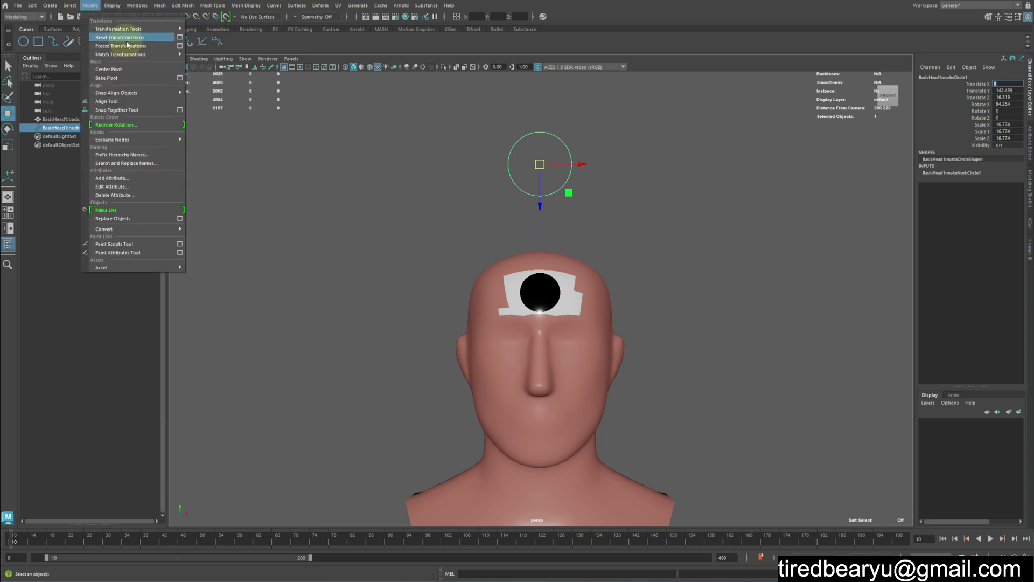
left_click(129, 46)
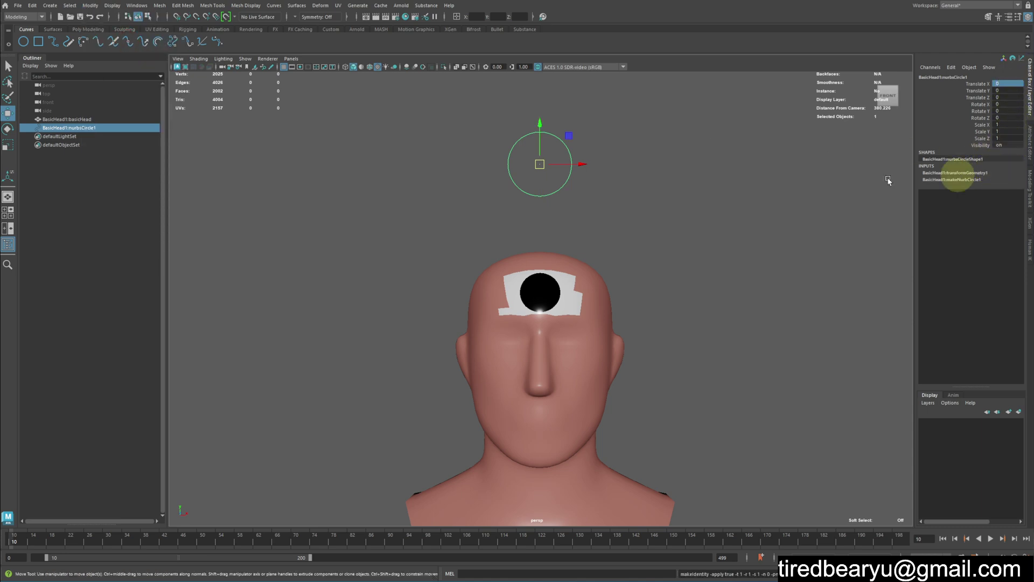
double_click(600, 183)
key("w")
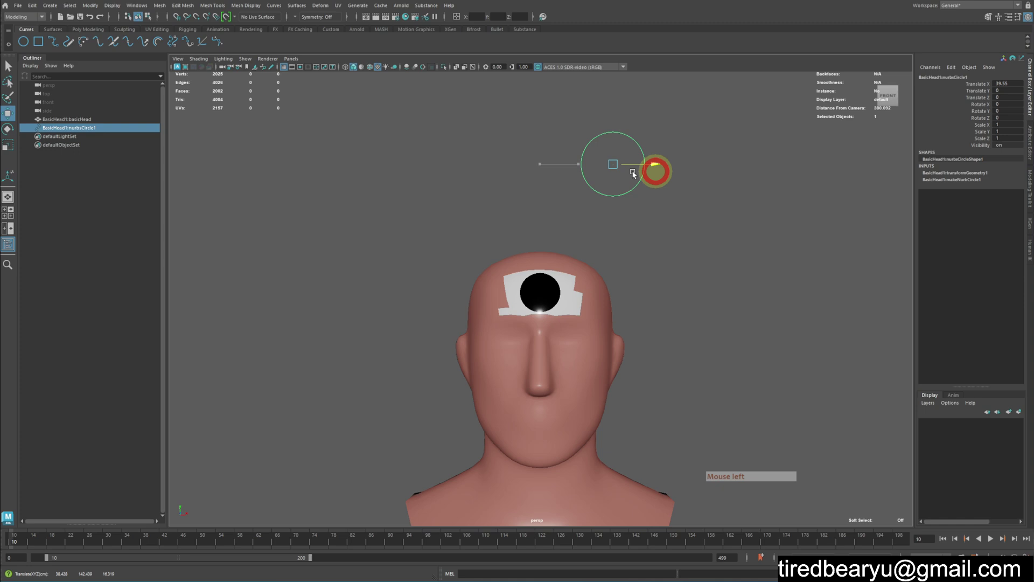
key("z")
left_click(545, 115)
key("z")
Test-move the frozen circle upward and undo, leaving it centred above the head.
right_click(577, 143)
middle_click(611, 141)
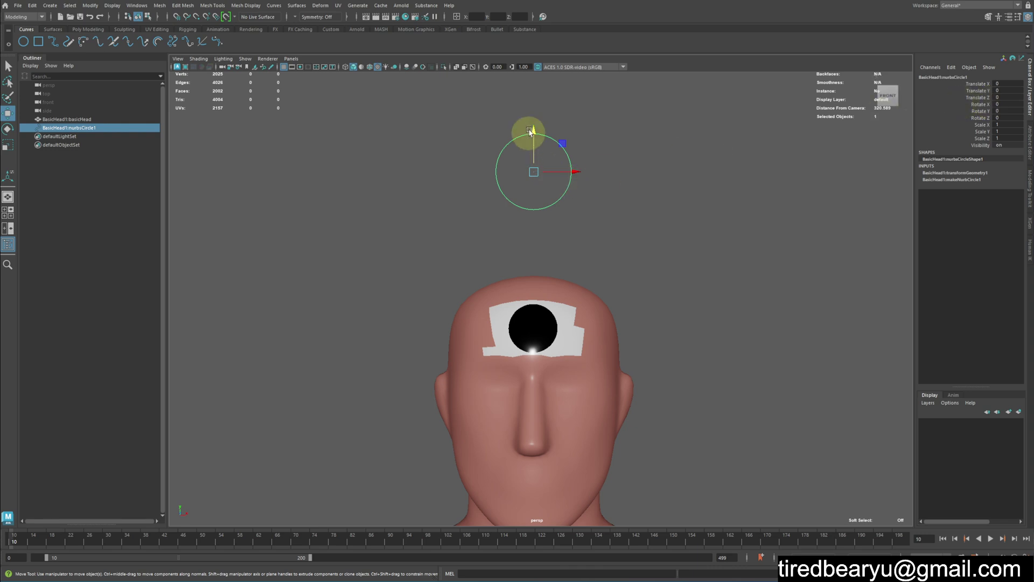
left_click(534, 116)
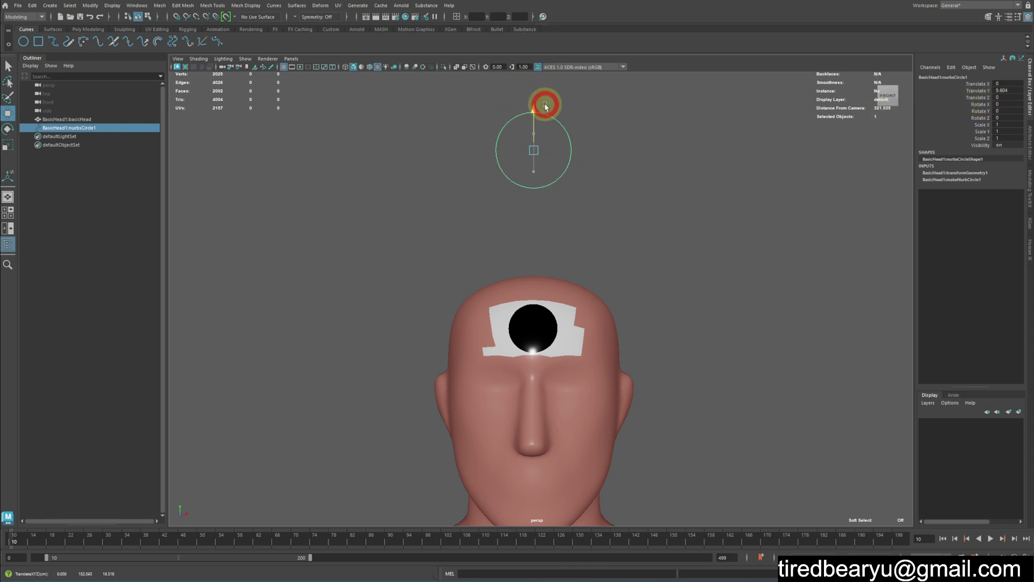
key("z")
middle_click(476, 251)
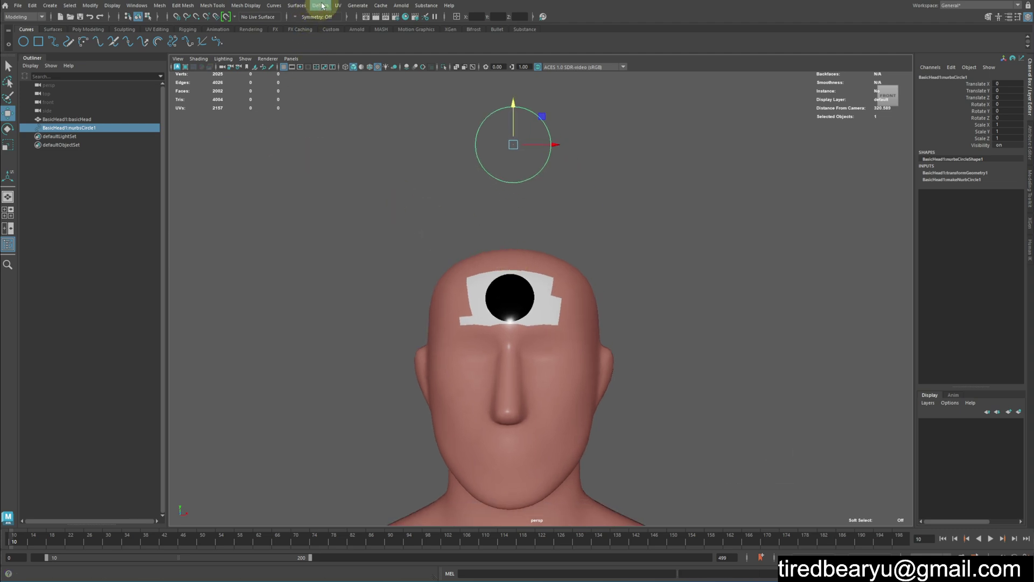
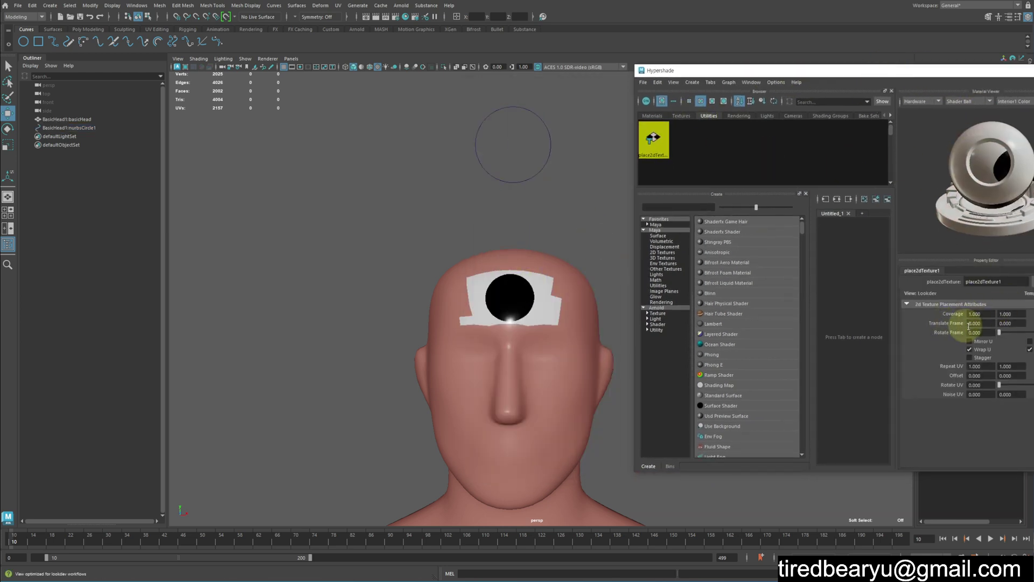
Select place2dTexture1 in the Hypershade Utilities tab to show its placement attributes.
middle_click(434, 285)
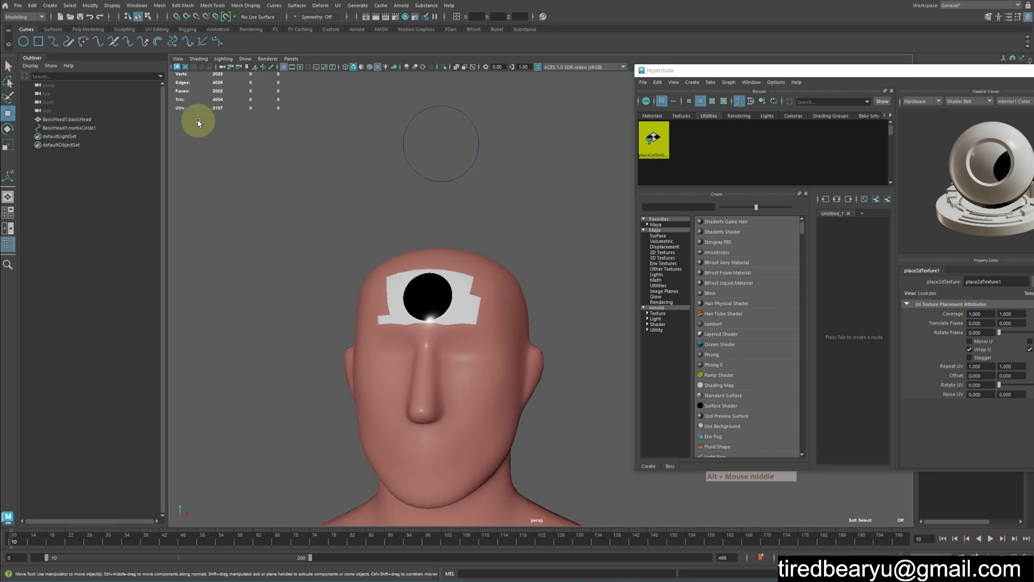
left_click(27, 19)
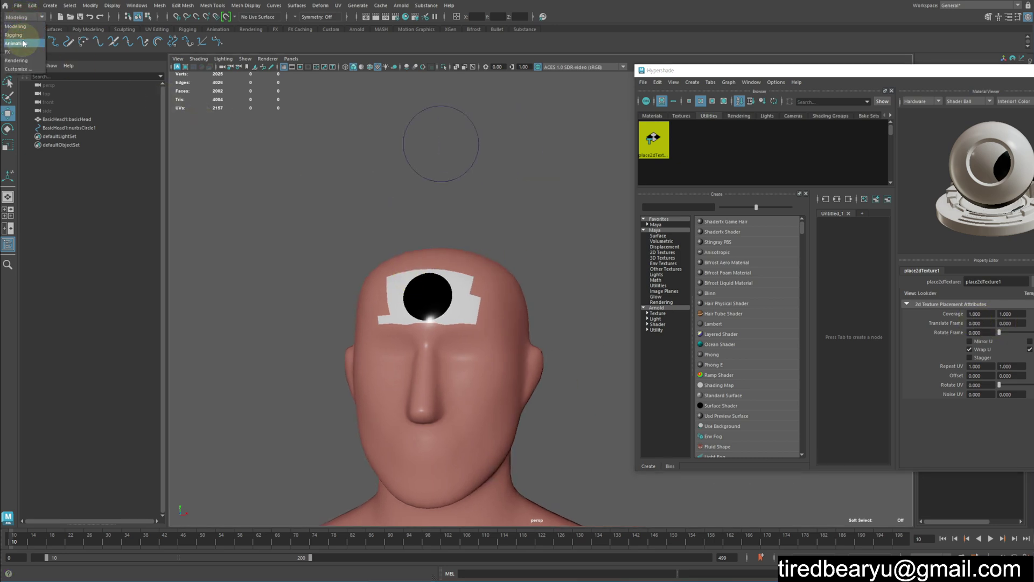
From the Animation menu set bring up the Set Driven Key window and move it aside.
left_click(26, 49)
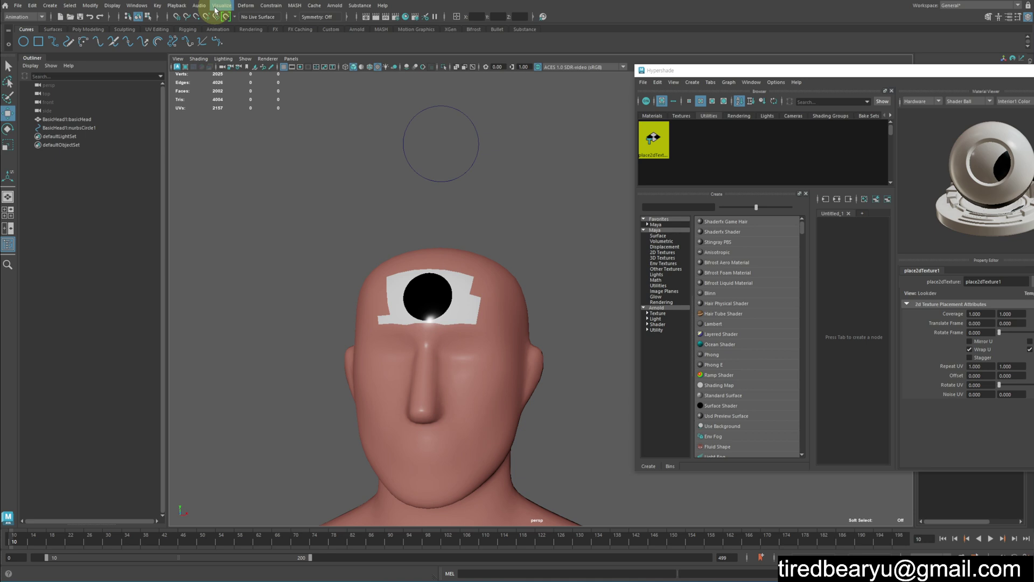
left_click(160, 7)
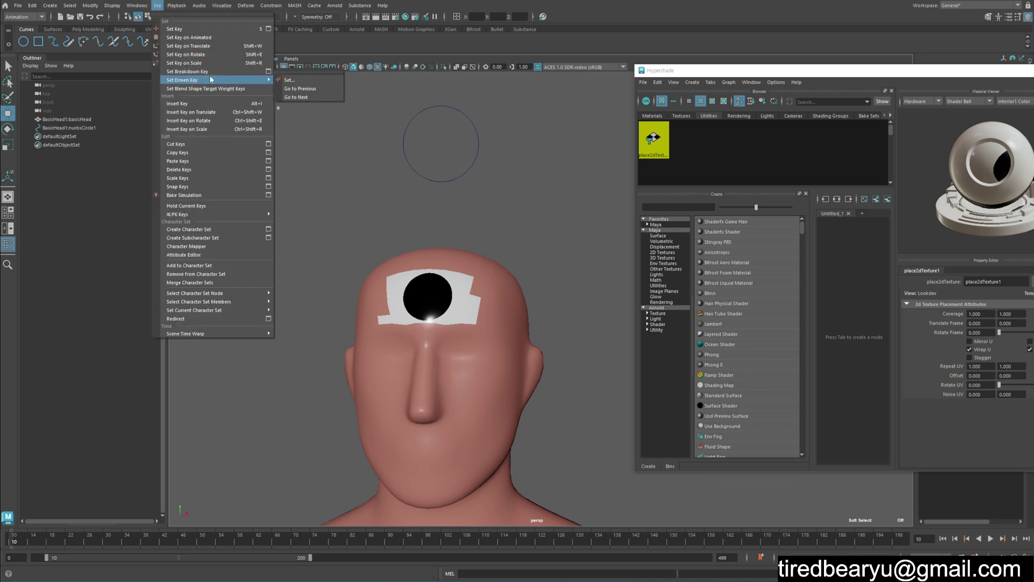
left_click(321, 84)
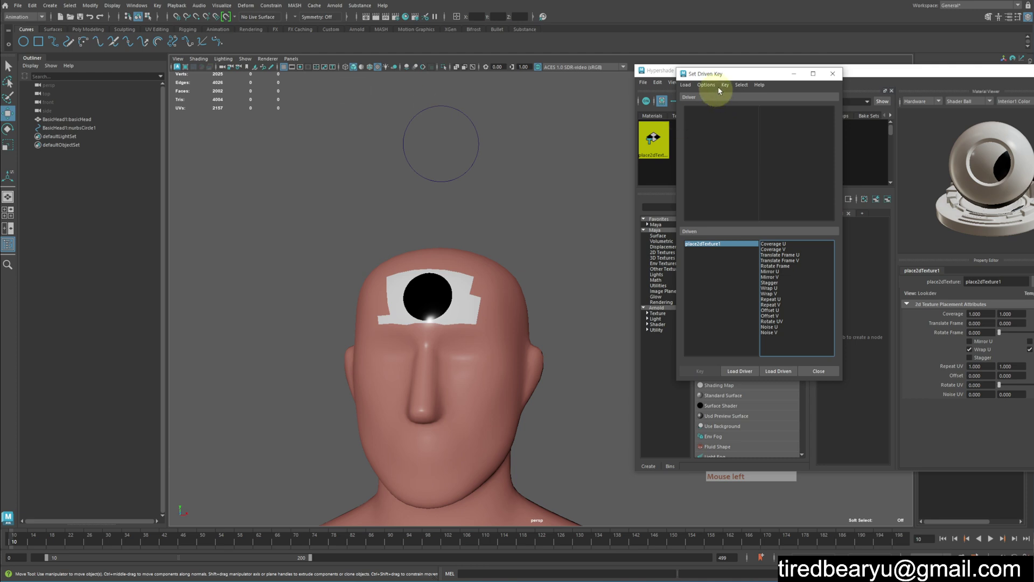
left_click(693, 70)
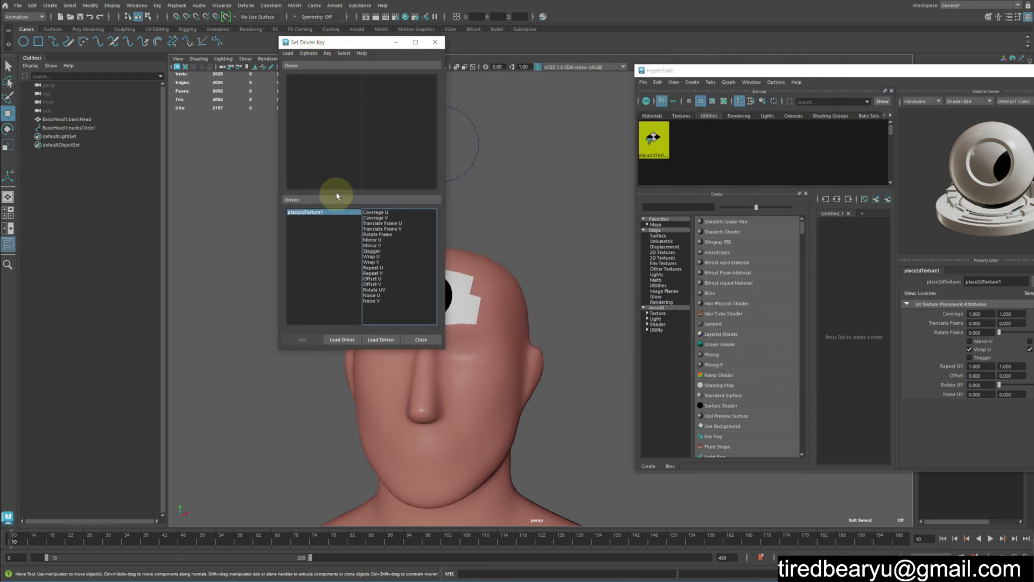
left_click(353, 47)
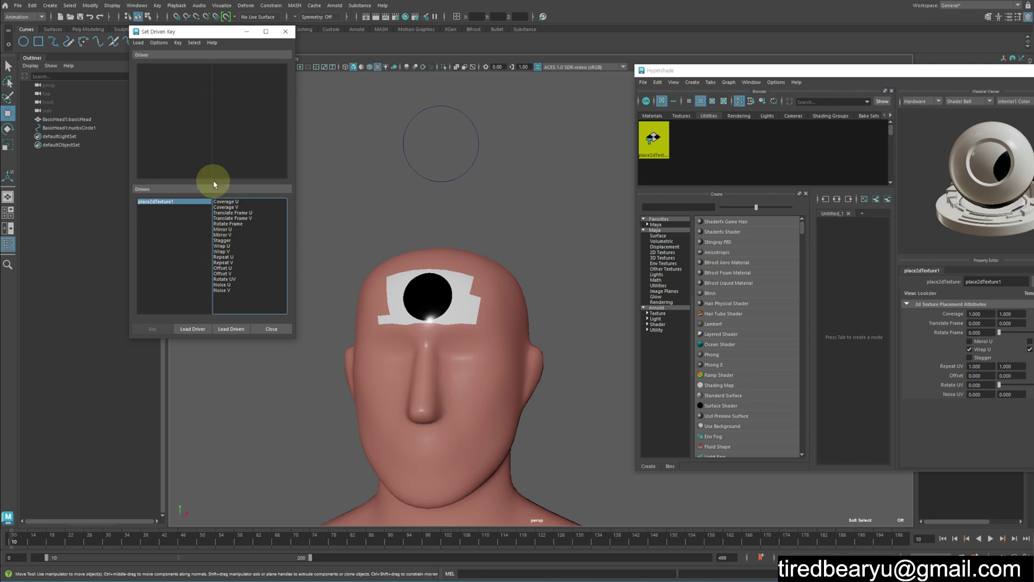
Load the NURBS circle as driver with Translate X and place2dTexture1 as the driven node.
left_click(449, 174)
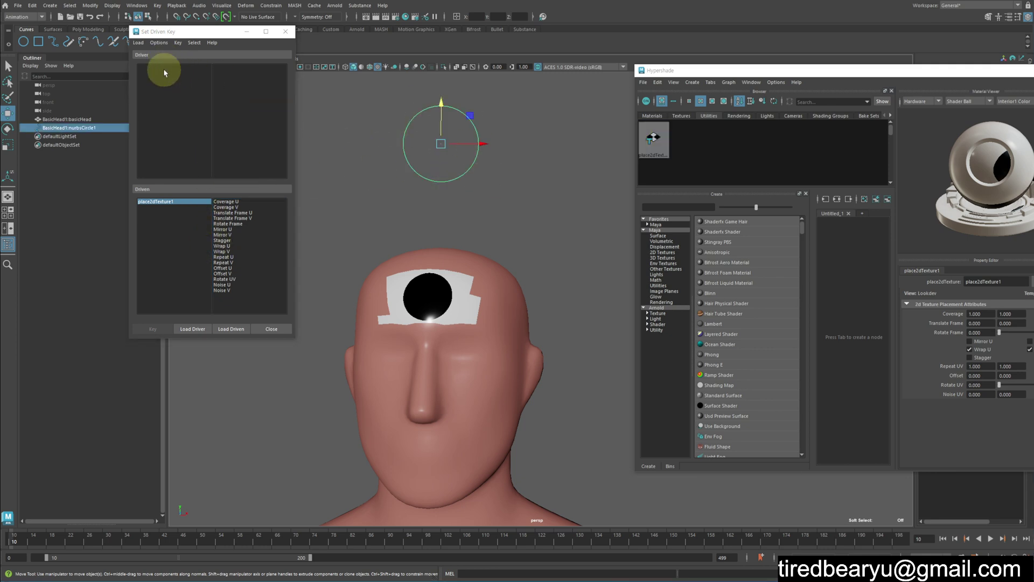
left_click(197, 335)
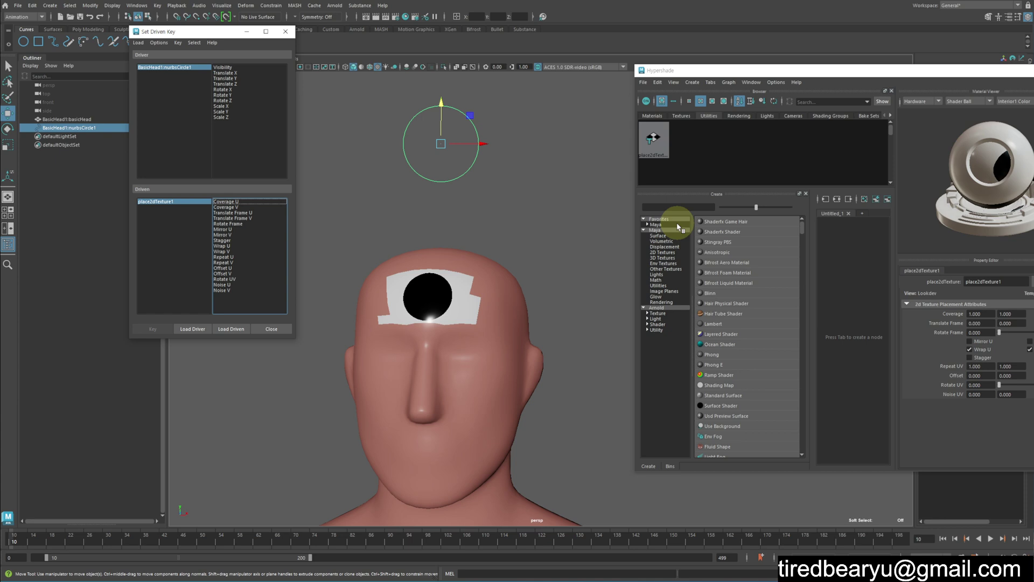
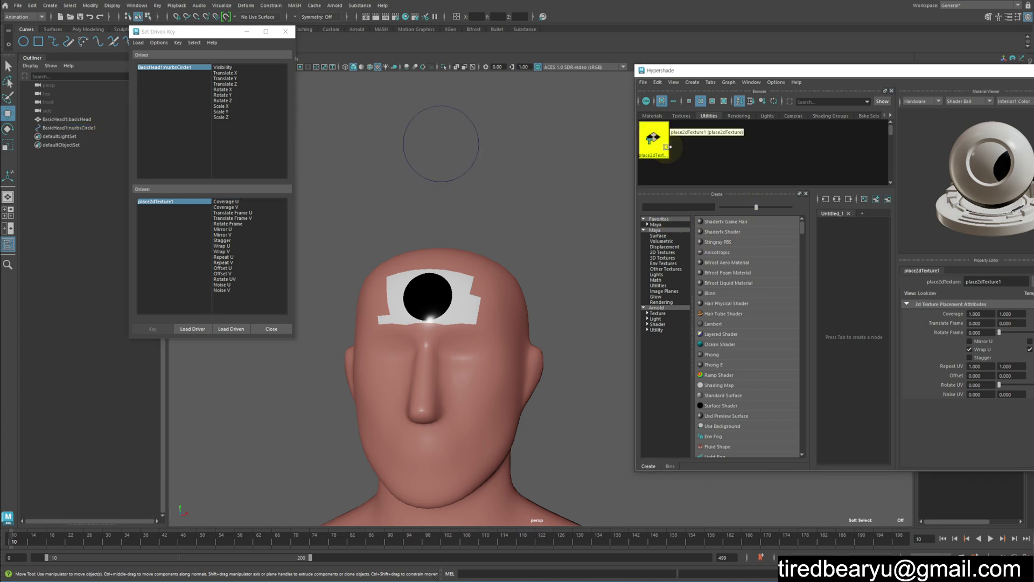
left_click(238, 327)
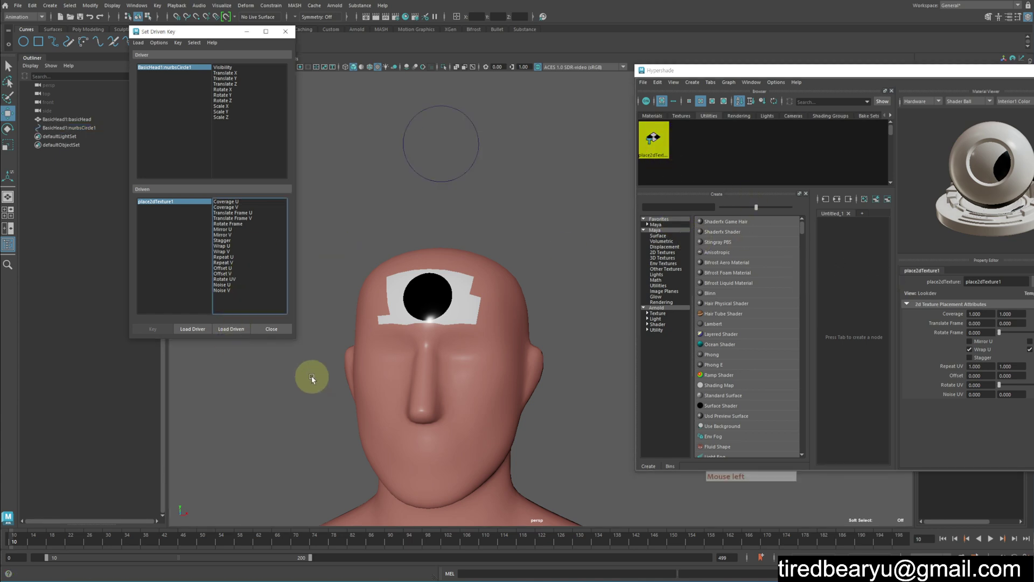
left_click(232, 333)
left_click(389, 133)
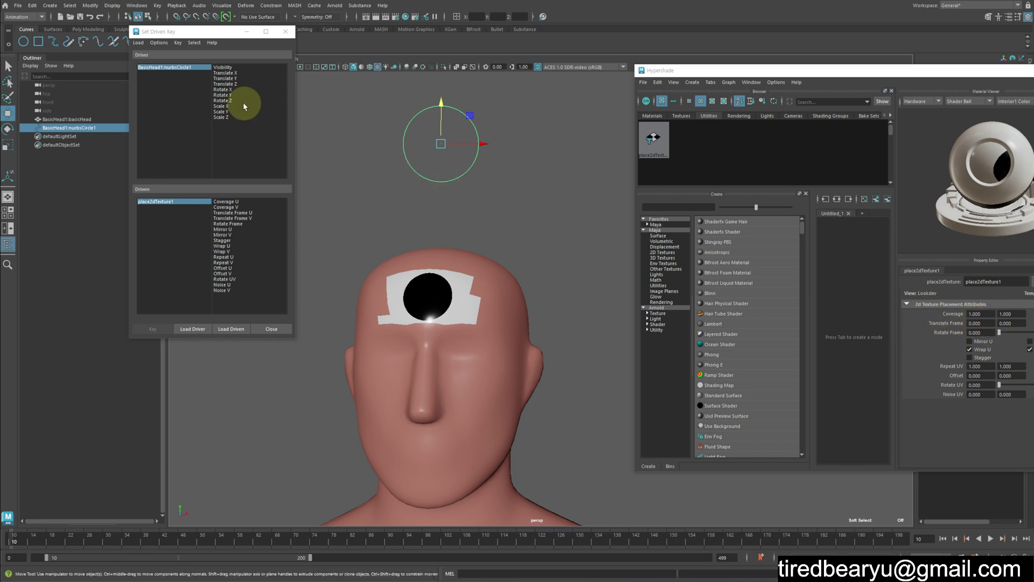
left_click(233, 75)
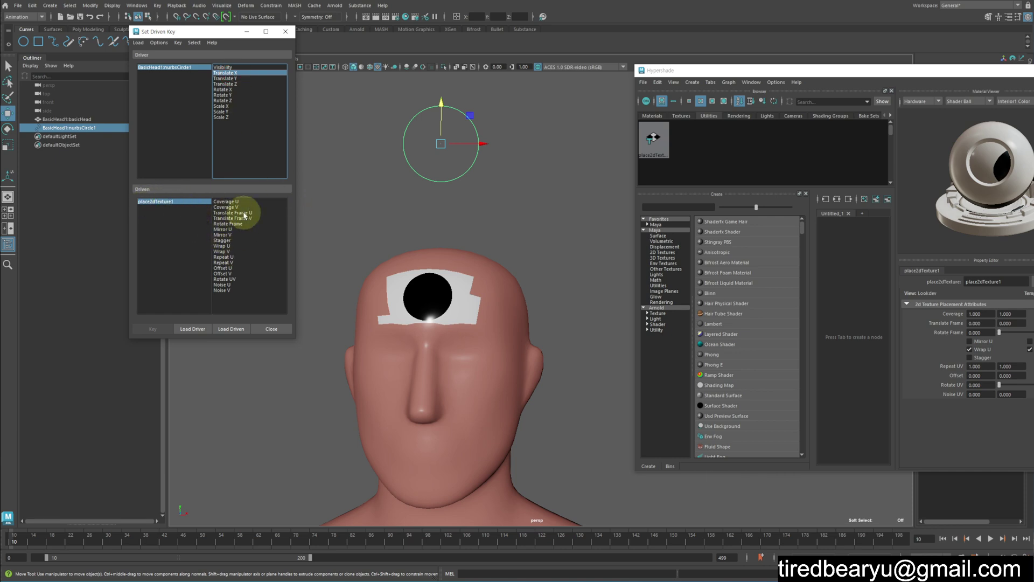
Key Translate Frame U against Translate X at the start and shifted positions, then return the circle.
left_click(244, 214)
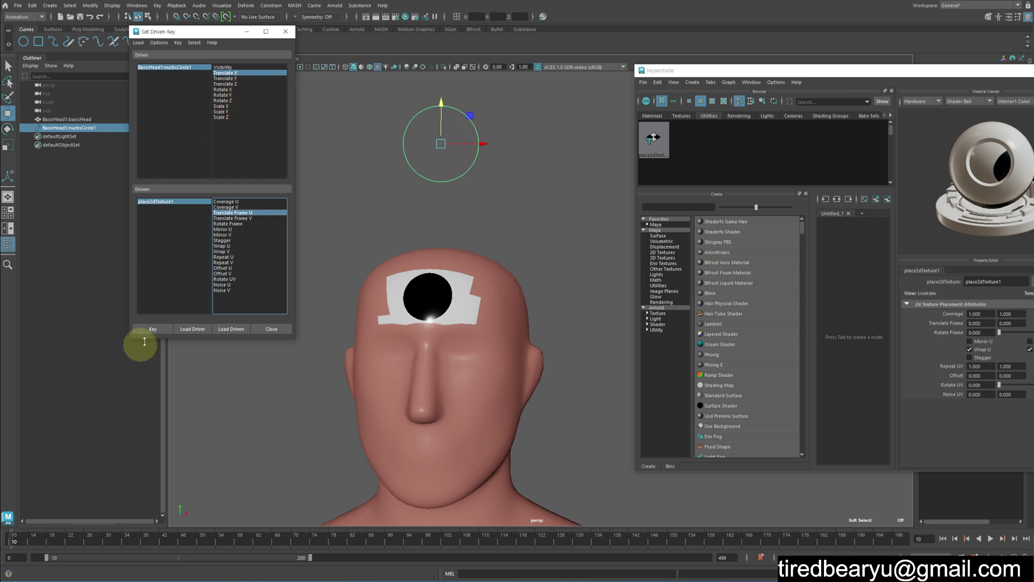
left_click(152, 333)
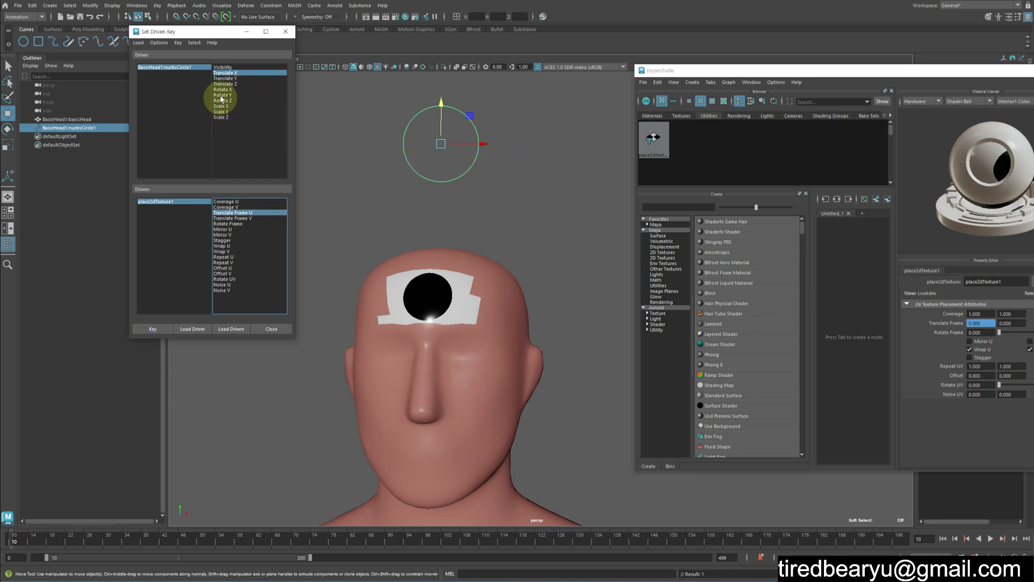
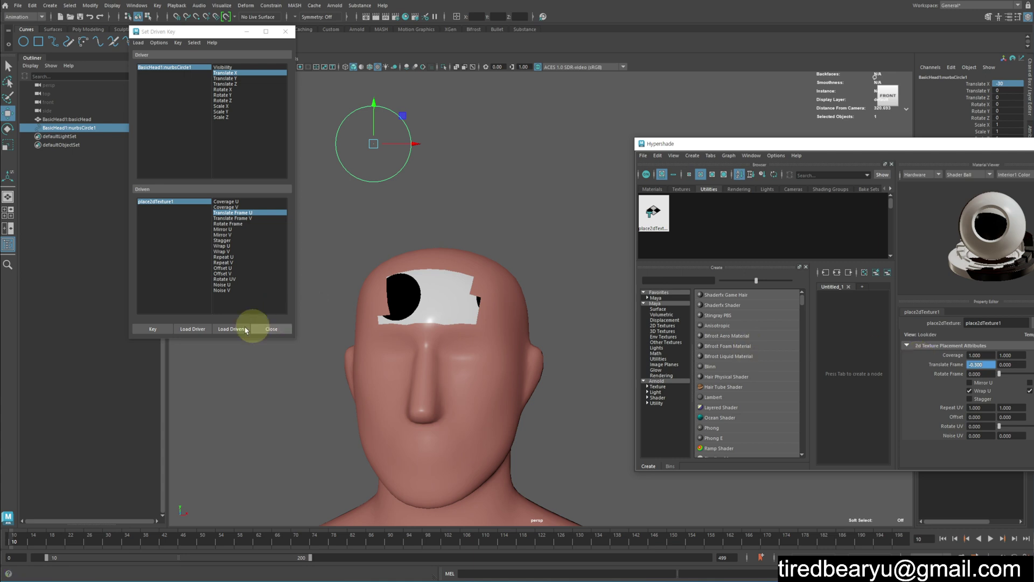
left_click(146, 330)
left_click(404, 190)
middle_click(454, 189)
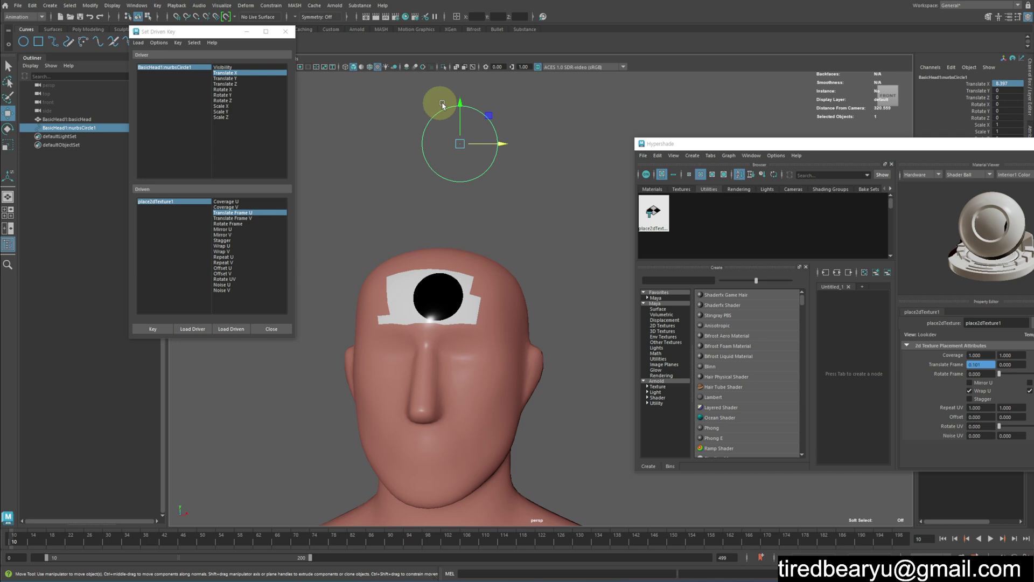
left_click(459, 105)
Key the circle's Translate Y as driver of the texture's Translate Frame V.
key("z")
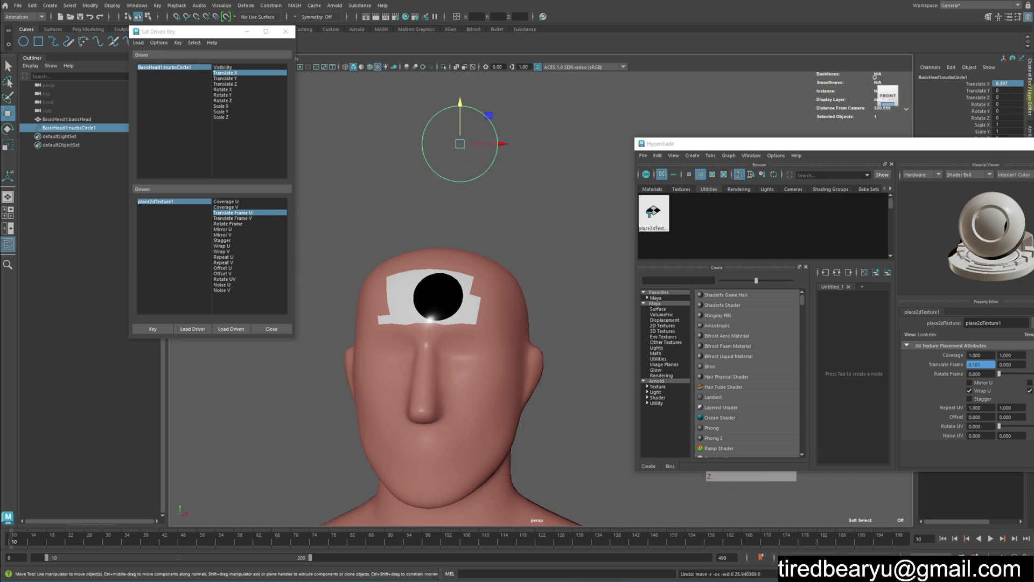
left_click(234, 81)
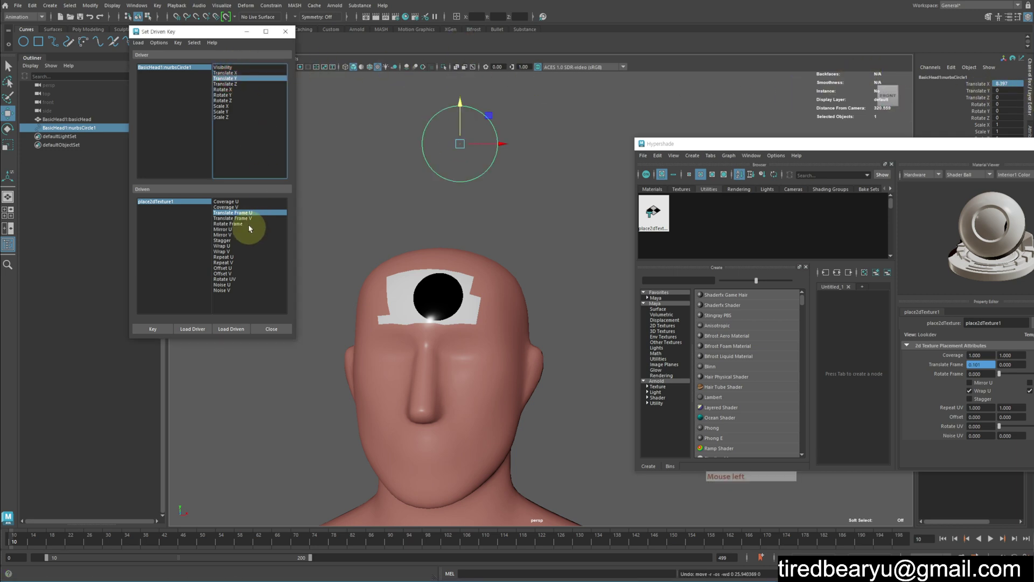
left_click(246, 222)
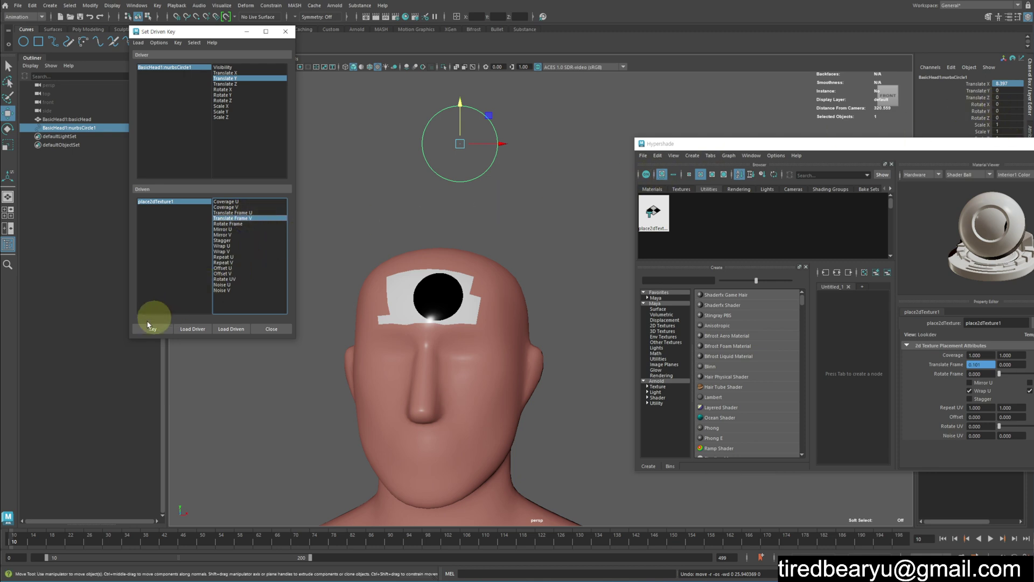
left_click(161, 336)
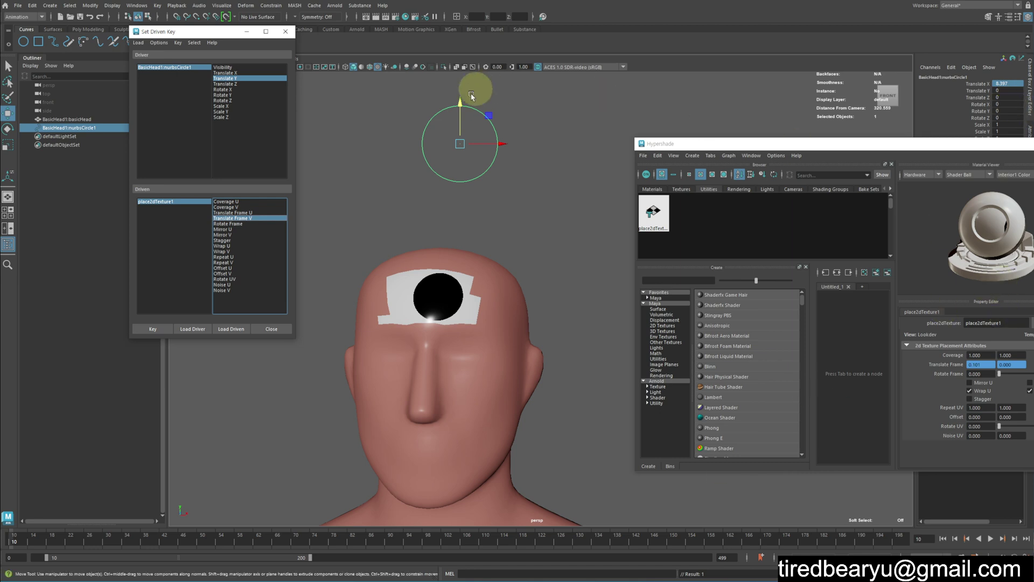
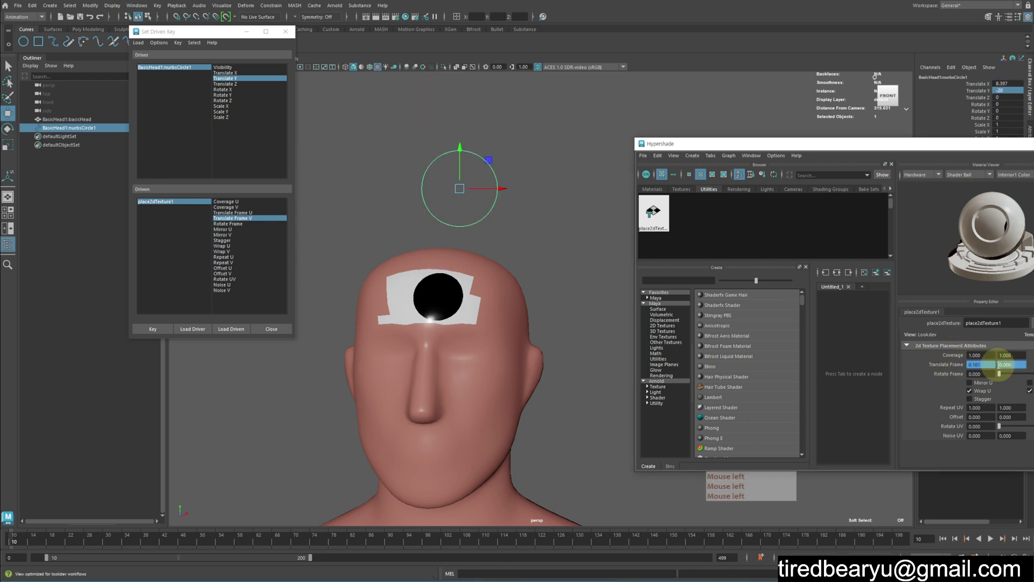
Enter the -02. offset value for the driven key and confirm it.
key("KP_Subtract")
key("KP_0")
key("KP_2")
key("KP_Decimal")
key("Return")
key("Return")
left_click(153, 330)
left_click(459, 294)
Move the NURBS circle around with the Move tool and watch the forehead patch slide with it.
middle_click(536, 225)
key("w")
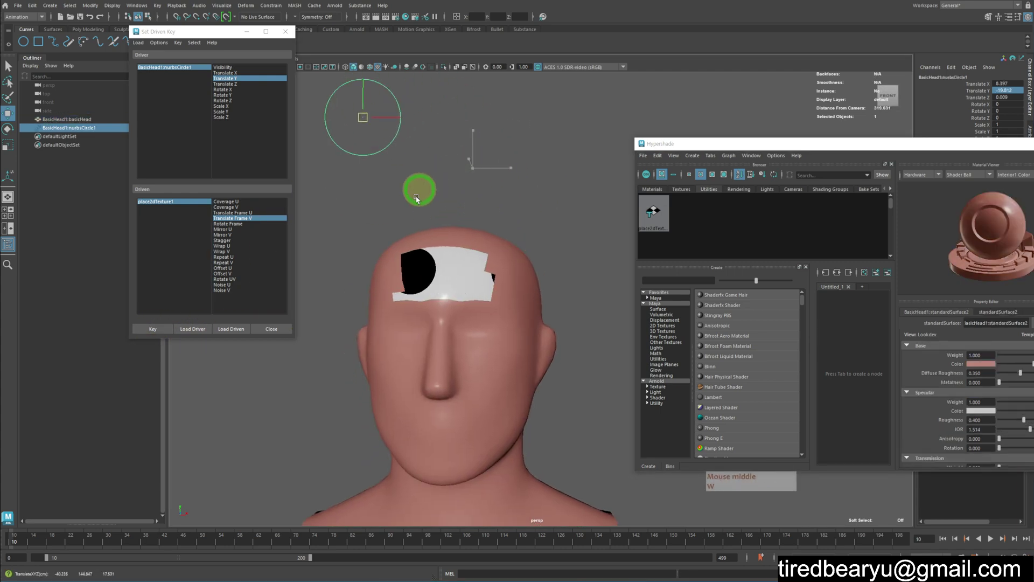
middle_click(507, 267)
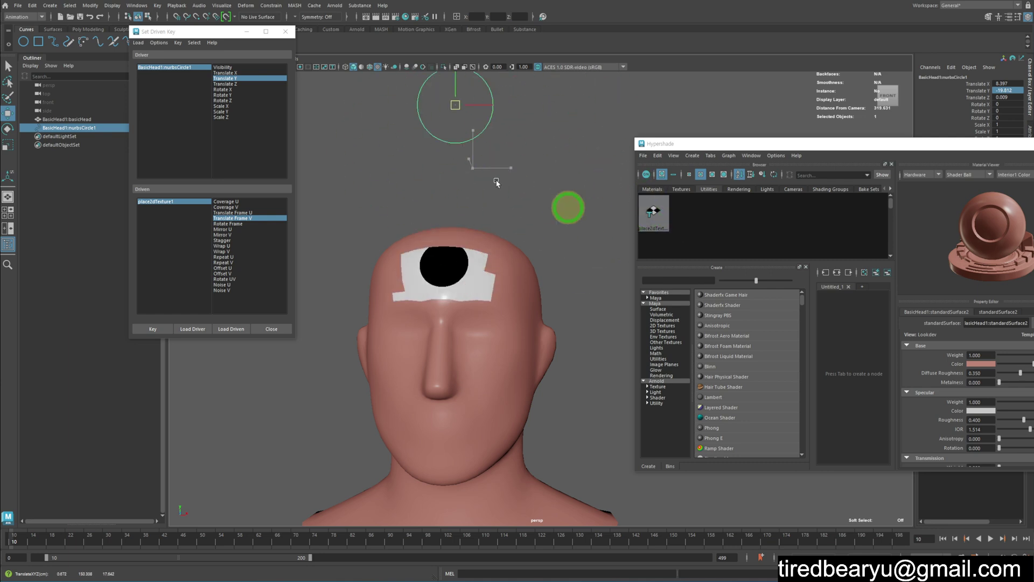
middle_click(625, 265)
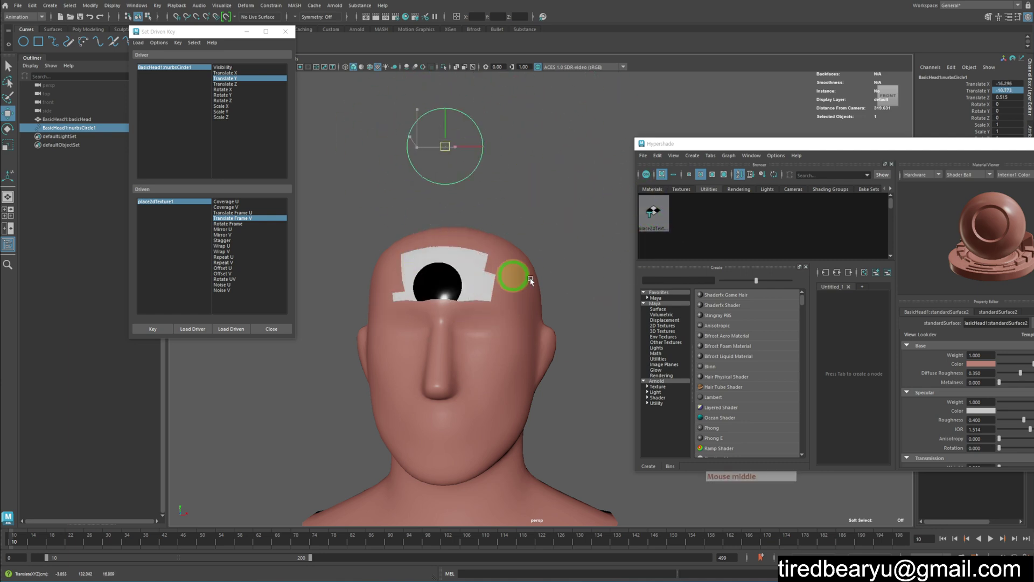
right_click(511, 363)
left_click(566, 422)
key("e")
left_click(548, 409)
left_click(492, 400)
left_click(476, 409)
left_click(492, 180)
key("w")
middle_click(563, 277)
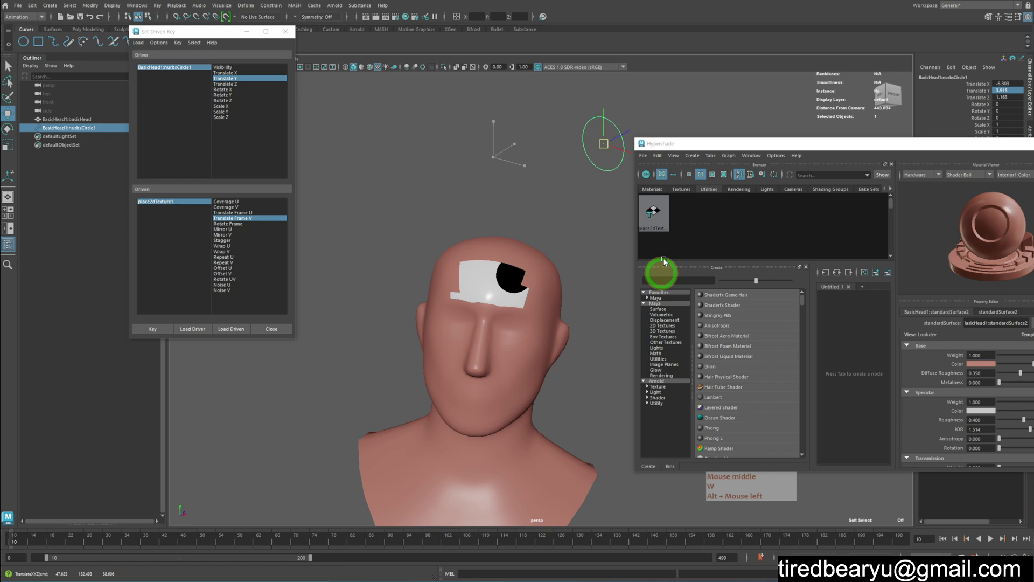
Undo the test moves, then select ramp1 in the Hypershade to show its texture settings.
key("z")
key("z")
key("alt+z")
left_click(527, 307)
left_click(504, 168)
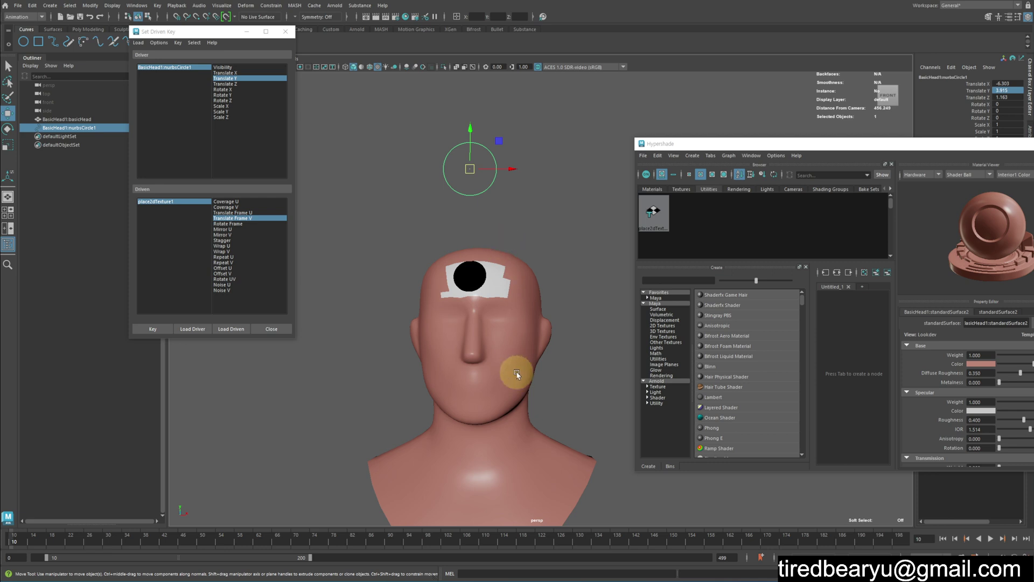
left_click(493, 171)
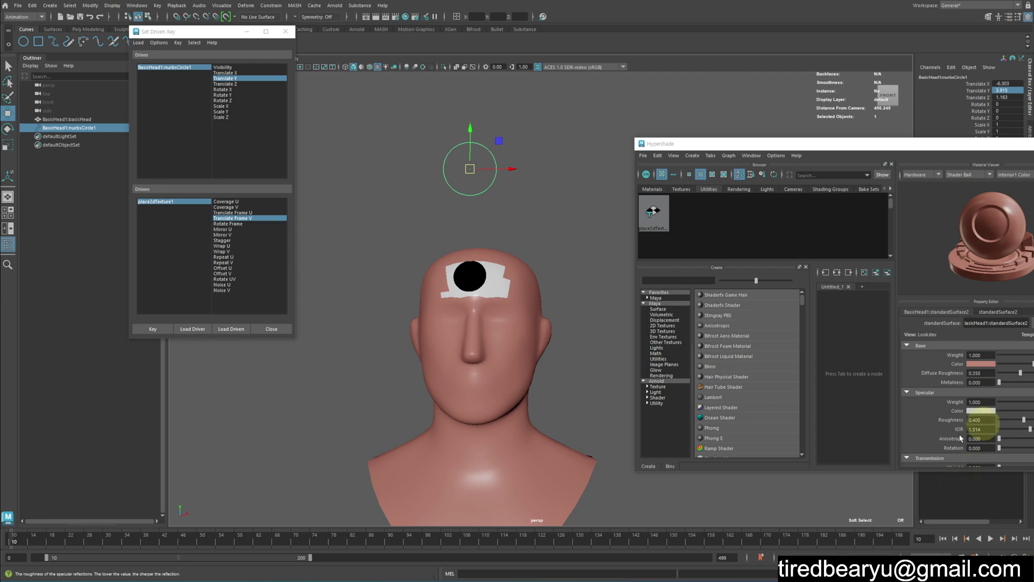
middle_click(338, 285)
right_click(405, 267)
middle_click(406, 267)
left_click(298, 37)
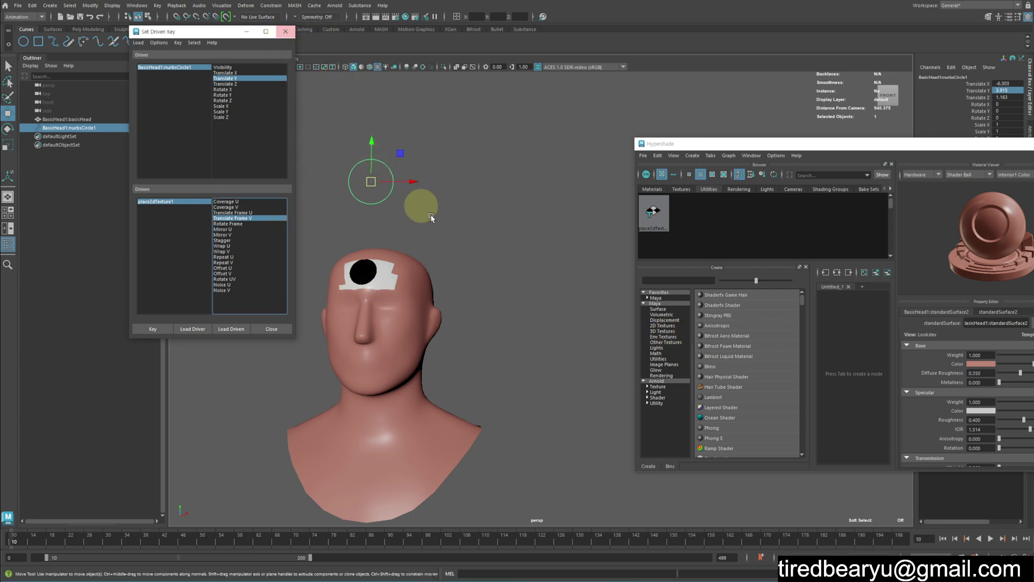
middle_click(442, 266)
right_click(504, 267)
middle_click(531, 262)
left_click(685, 189)
left_click(661, 208)
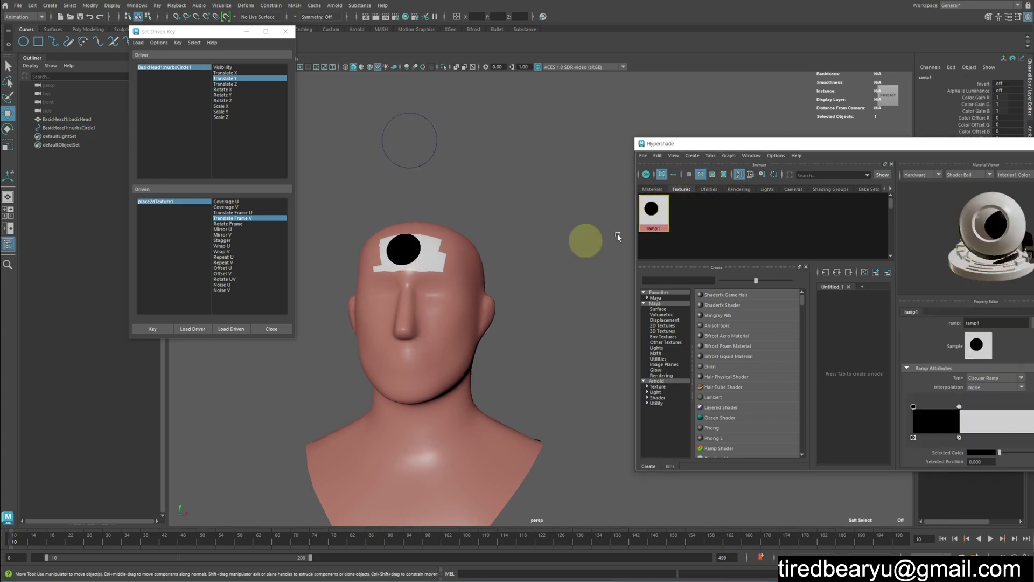
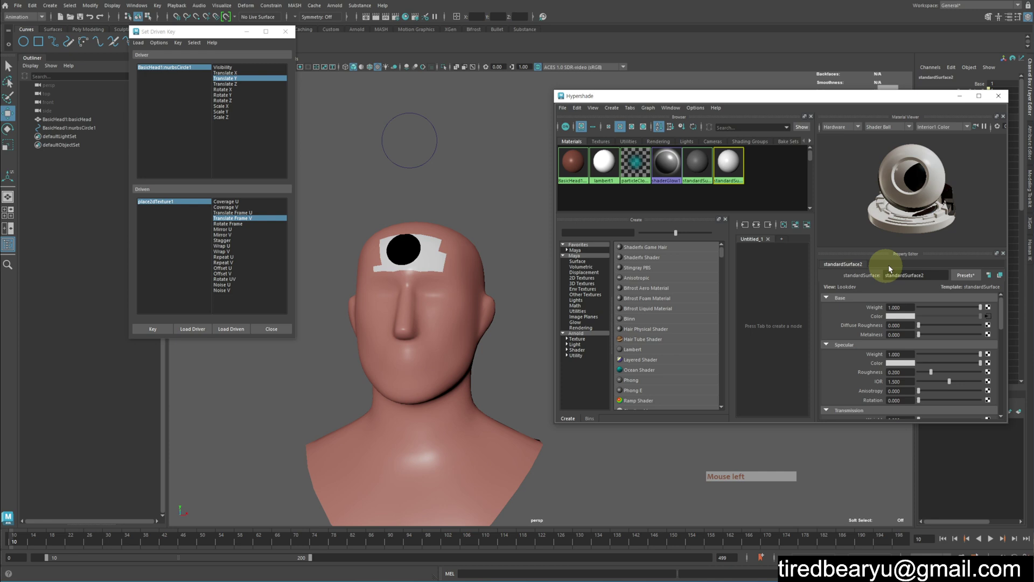
Break the ramp's colour connection, map a File texture onto the colour and bring up its image browser.
right_click(878, 316)
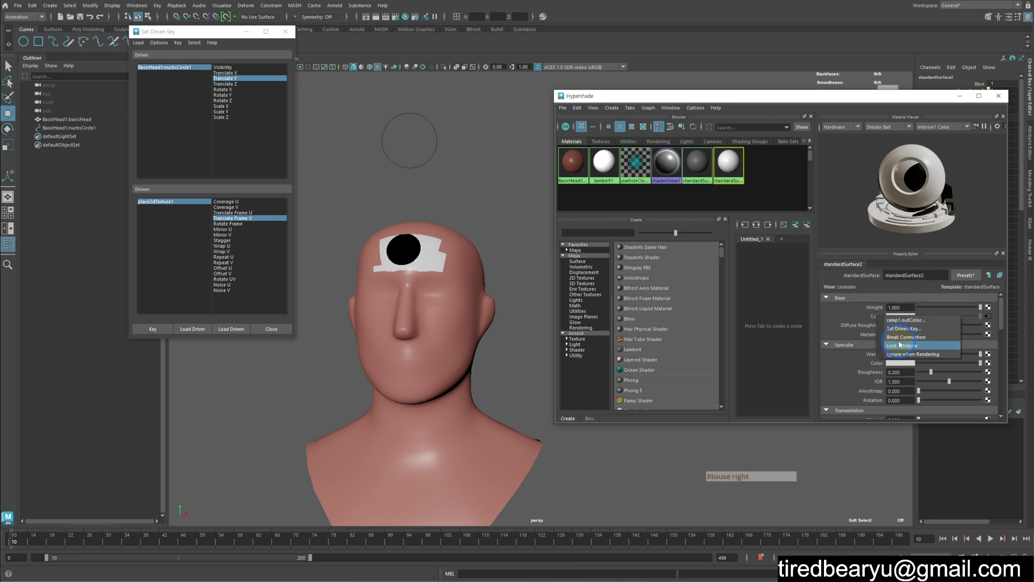
left_click(993, 317)
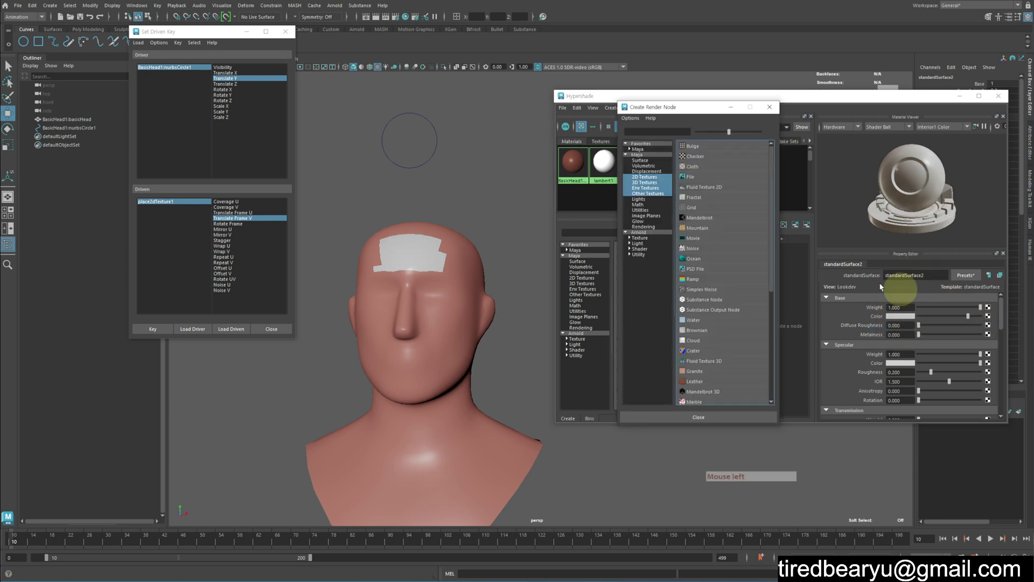
left_click(694, 178)
left_click(996, 334)
left_click(992, 340)
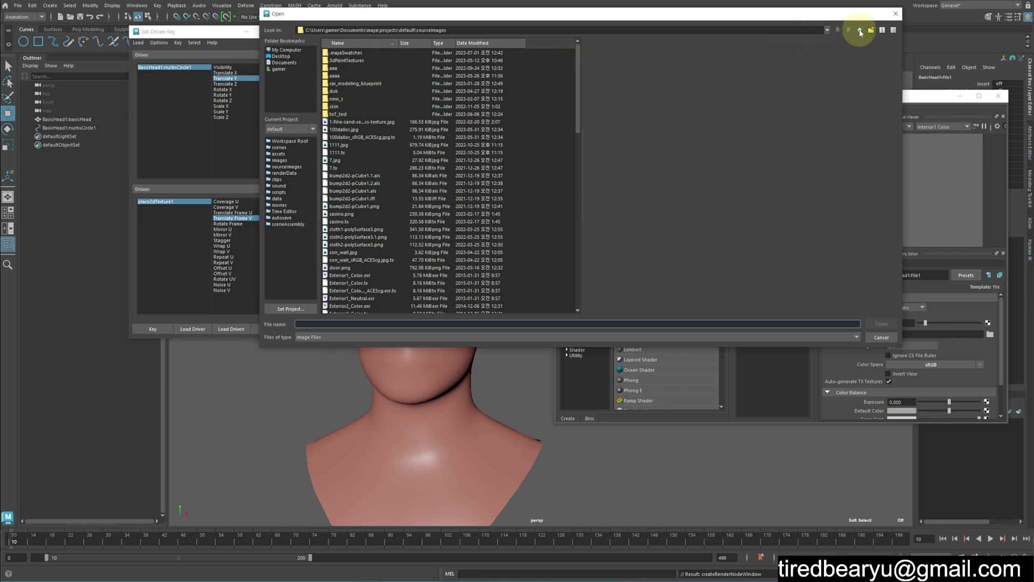
Browse up to the project's images folder and pick the image-sequence folder.
left_click(861, 32)
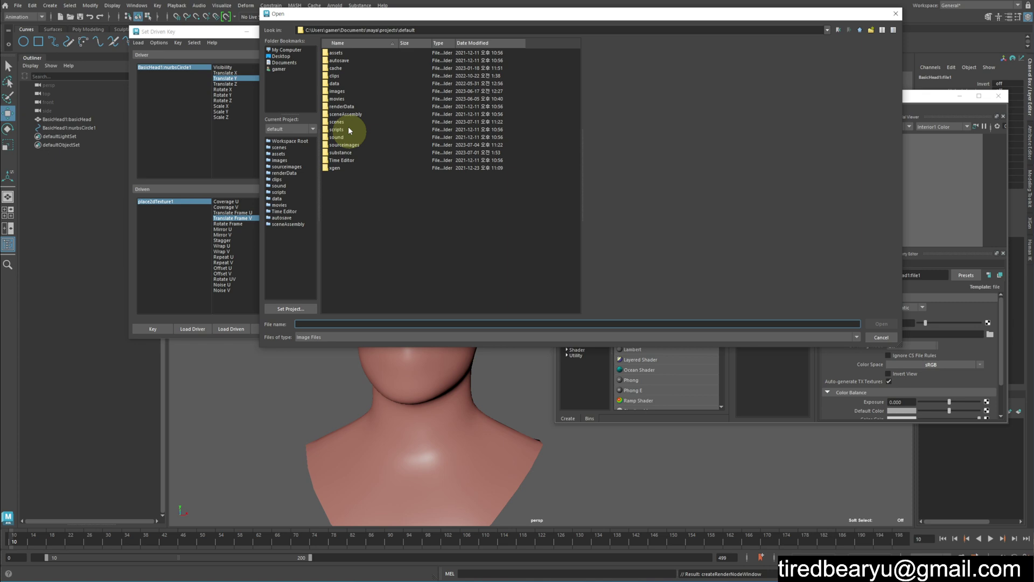
double_click(337, 92)
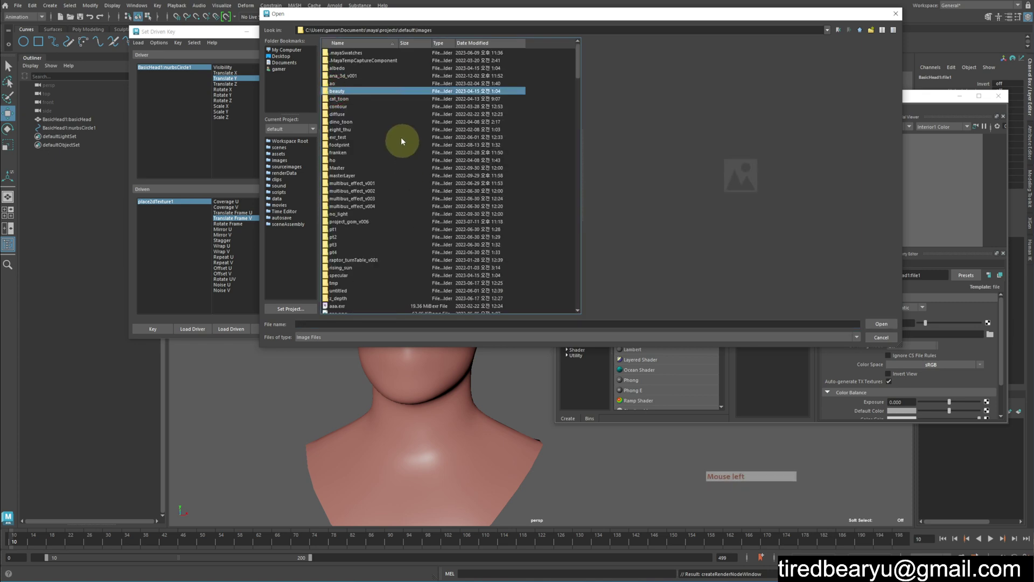
left_click(366, 105)
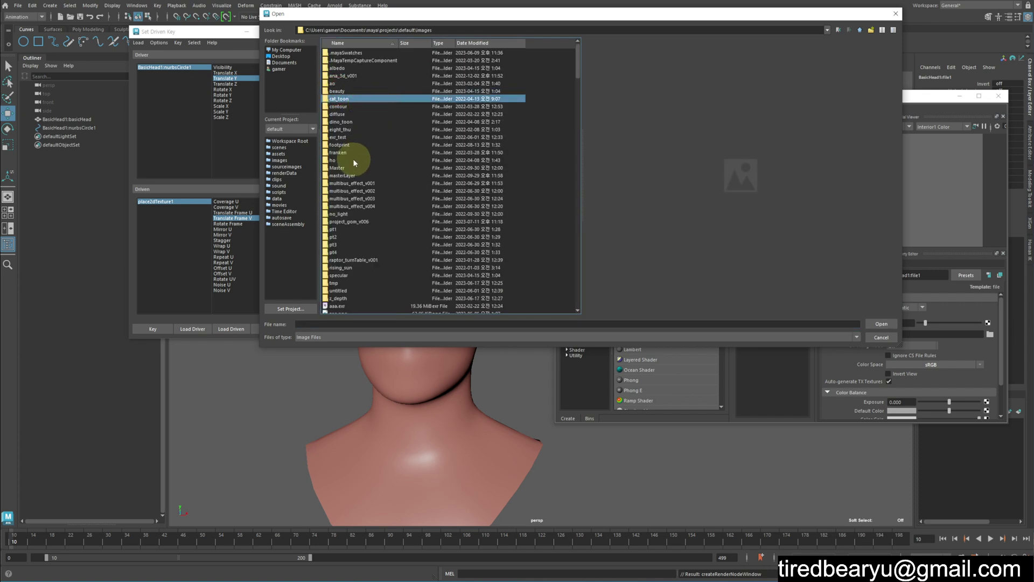
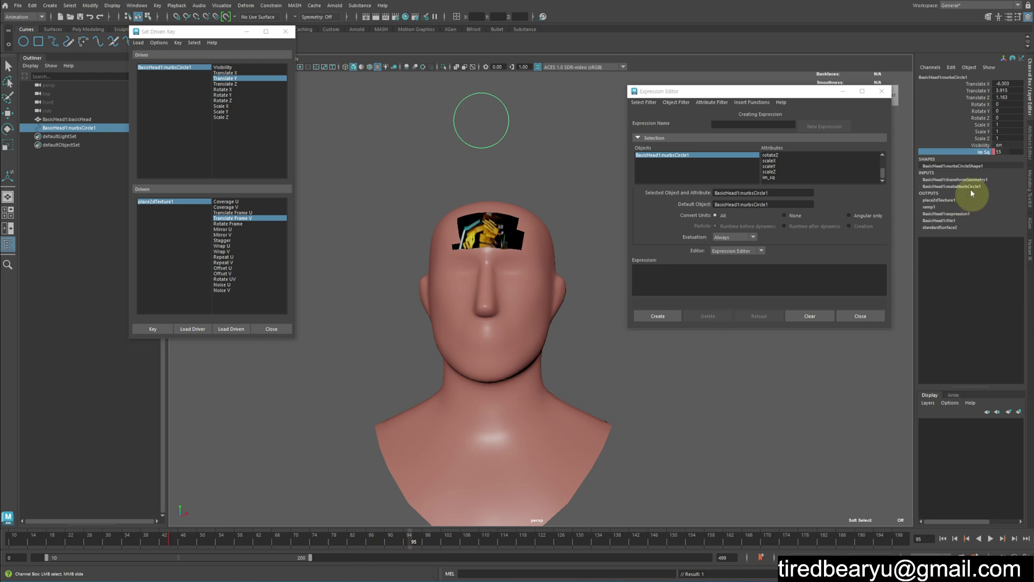
Jump along the timeline to frame 70 to check the sequence-driven forehead patch.
right_click(968, 153)
left_click(990, 171)
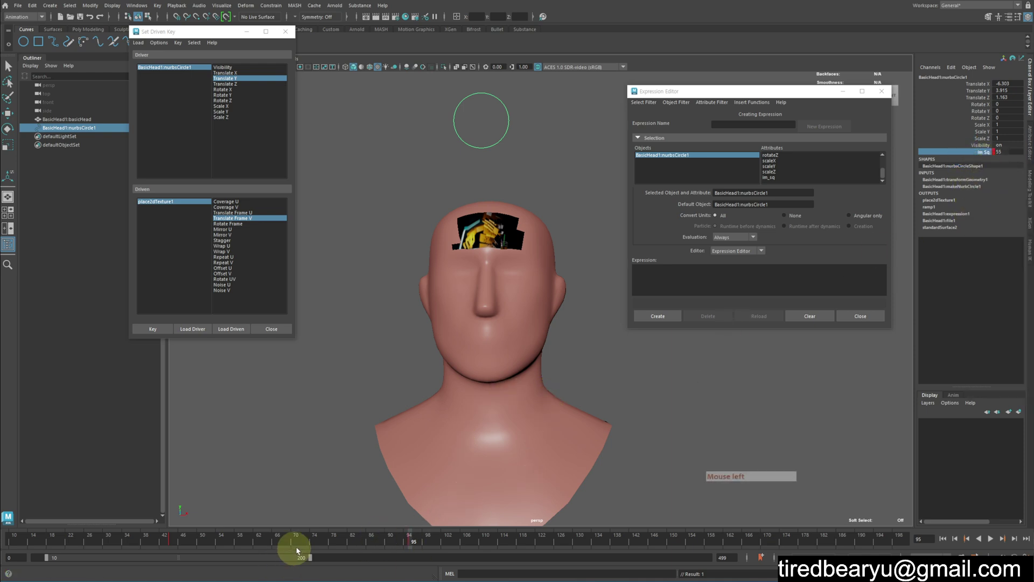
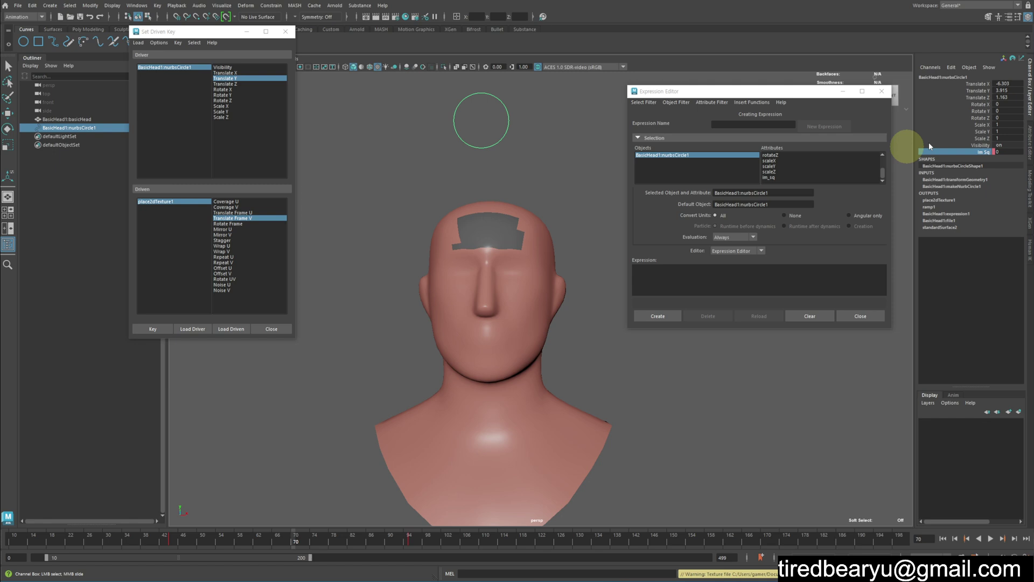
right_click(970, 156)
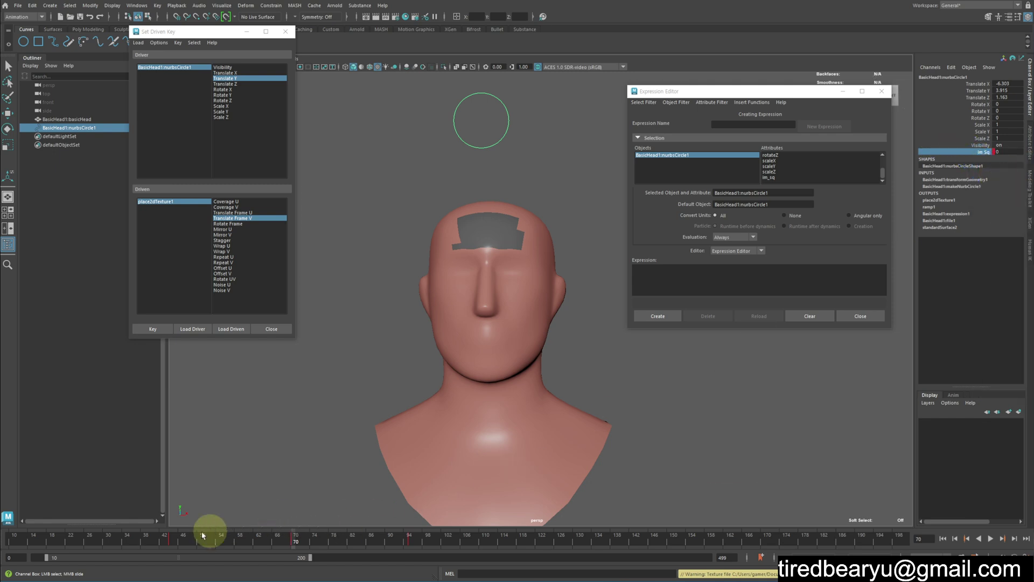